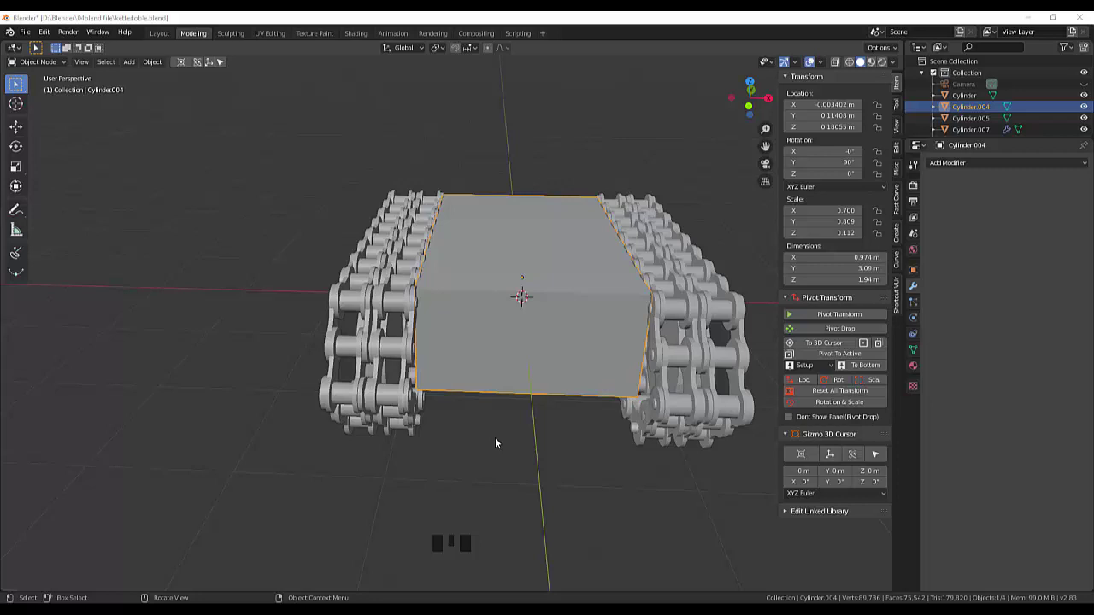
Select the chassis box Cylinder.004 and orbit the viewport around it.
left_click(504, 385)
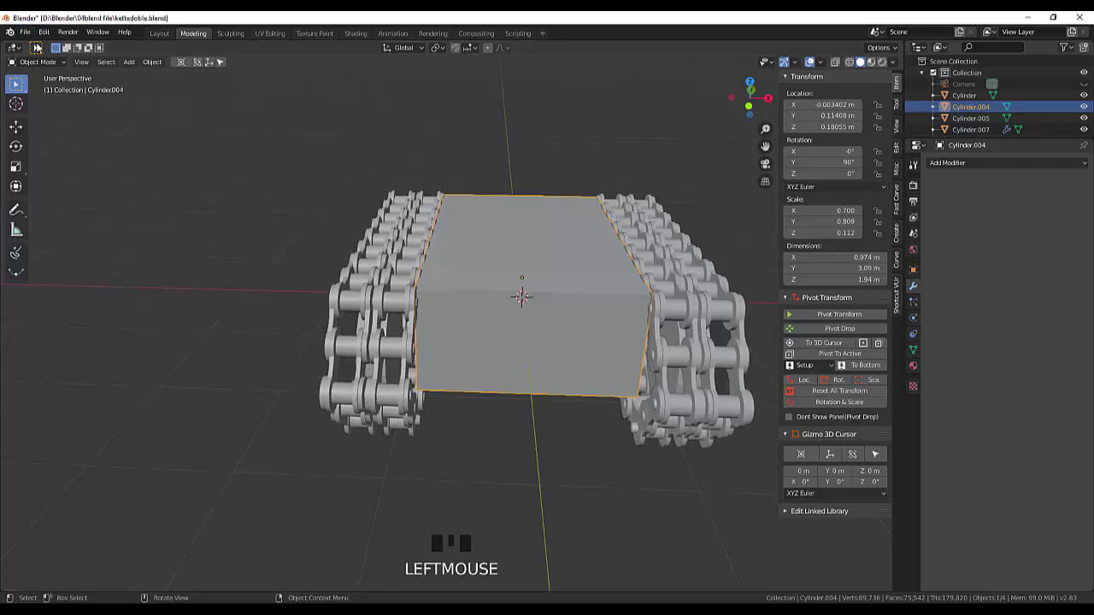
left_click_drag(34, 63, 542, 357)
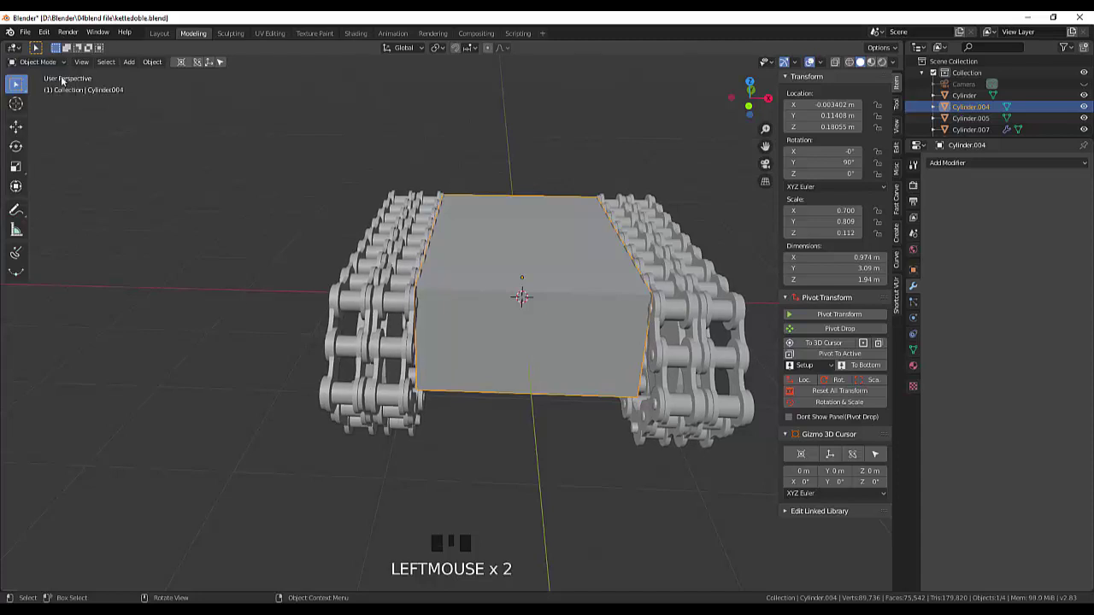
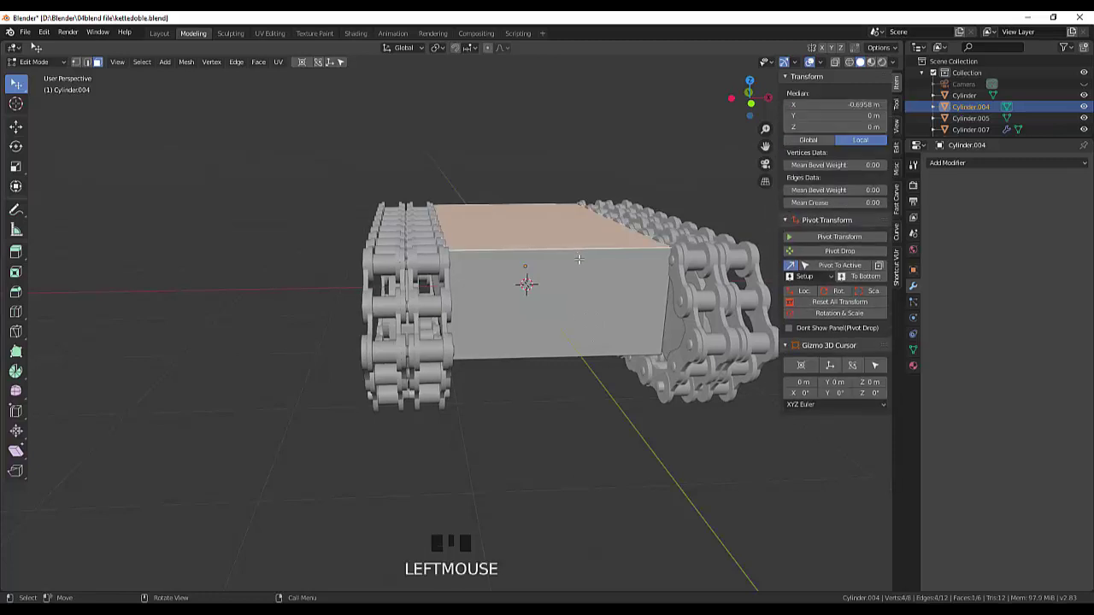
Attempt an edit on the chassis box faces in Edit Mode.
key("j")
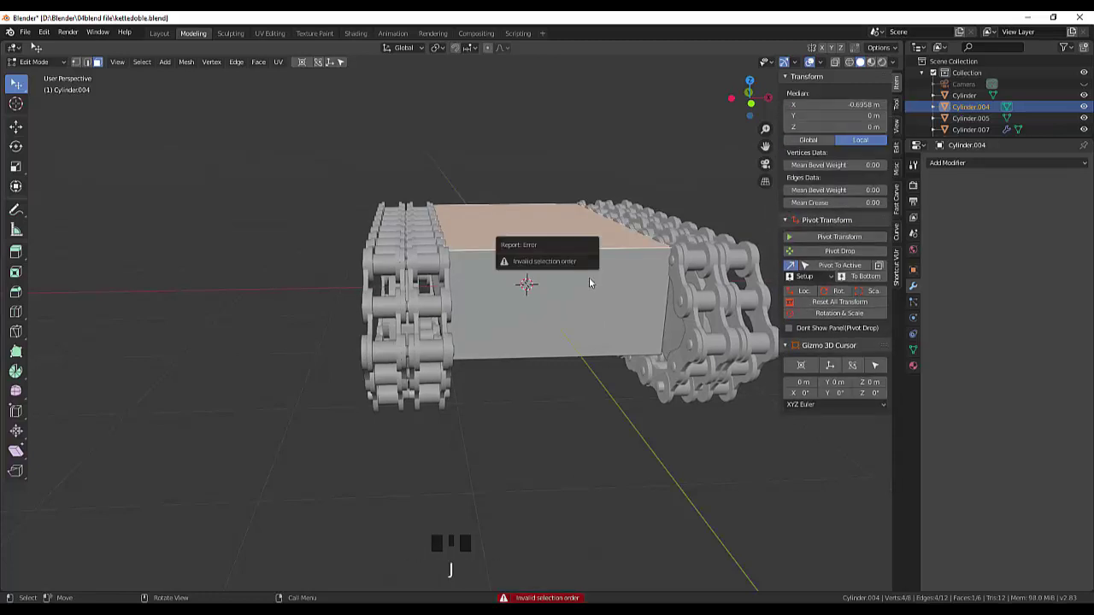
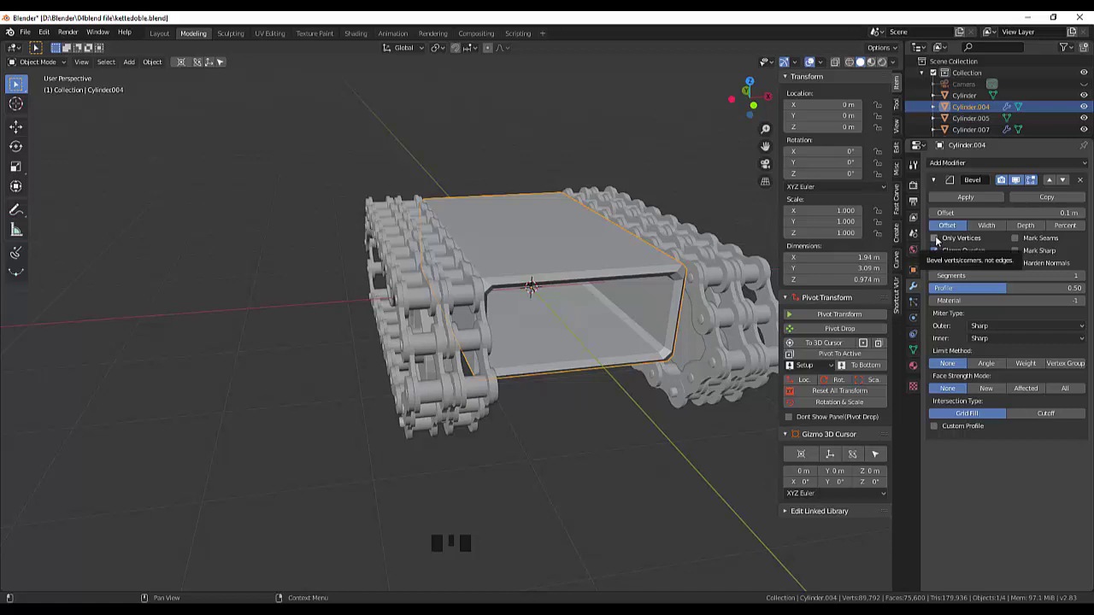
Keep the Bevel modifier on edges at 0.03 m offset with 2 segments and begin scaling the frame along X.
left_click(939, 241)
left_click(939, 241)
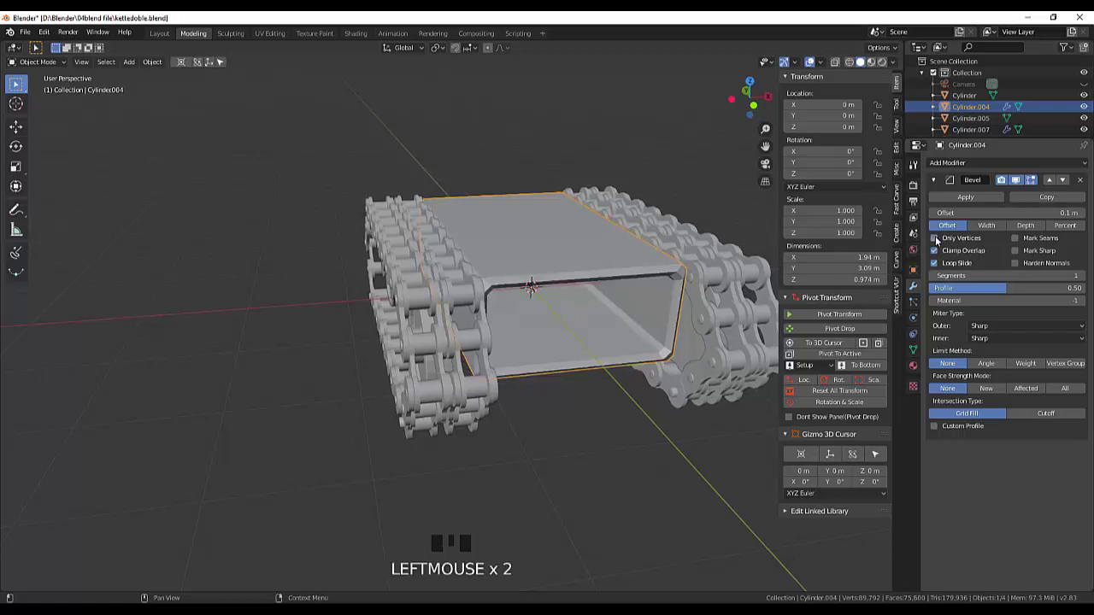
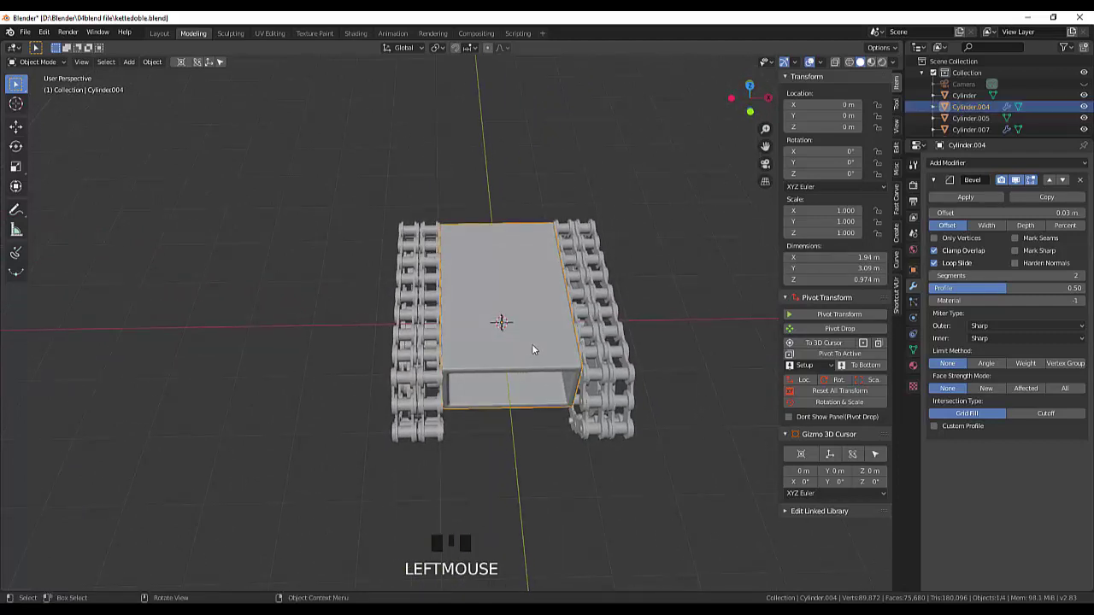
key("z")
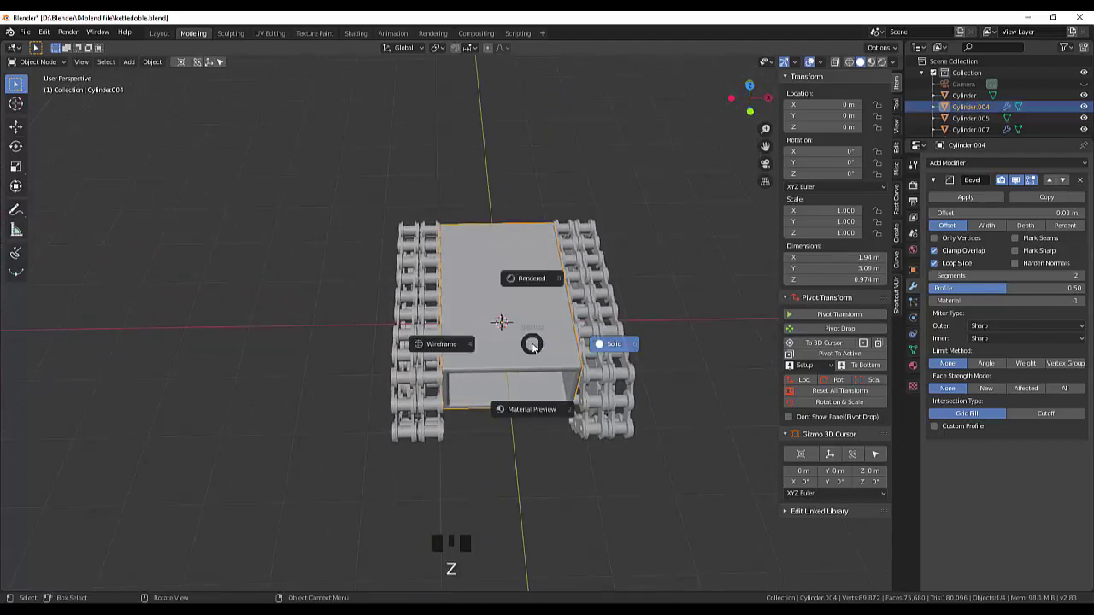
key("g")
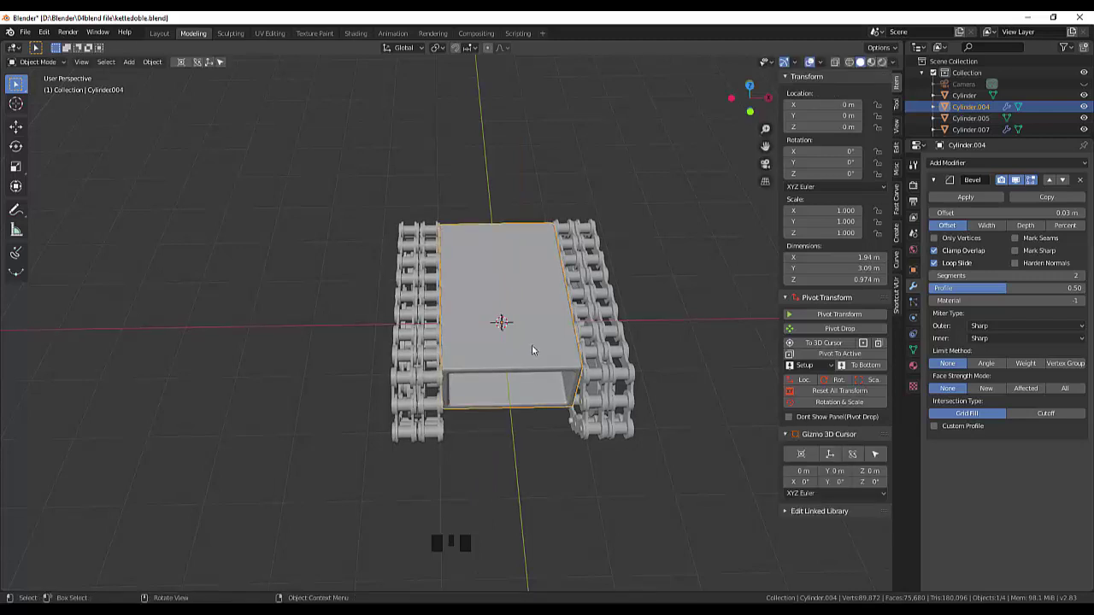
key("s")
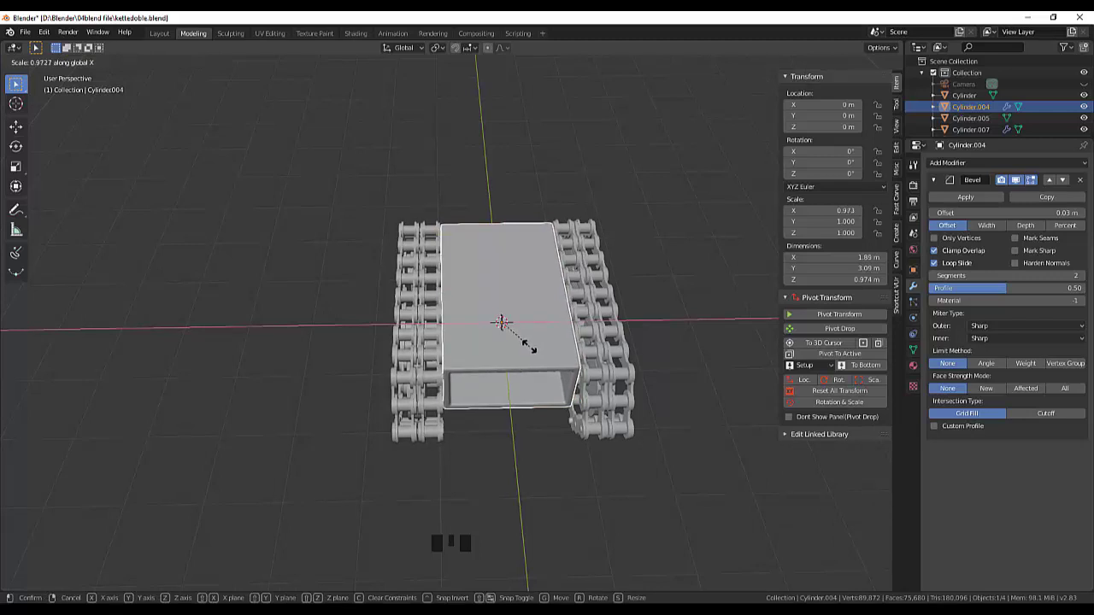
Narrow the frame to about 0.973 X scale (1.89 m wide) and confirm it.
left_click_drag(664, 408, 634, 372)
left_click(618, 452)
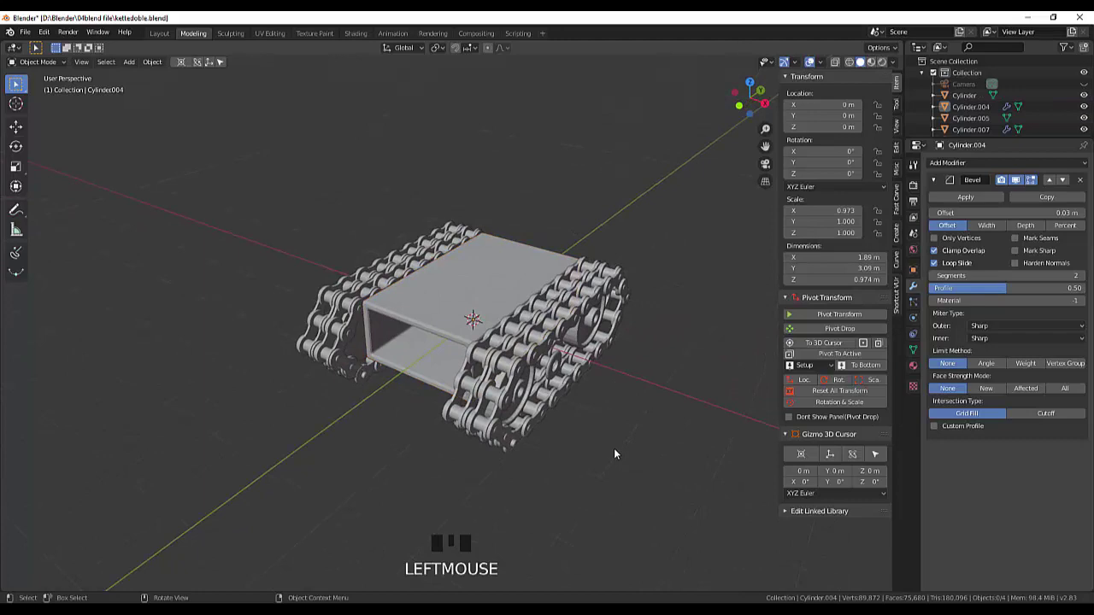
left_click_drag(623, 449, 520, 306)
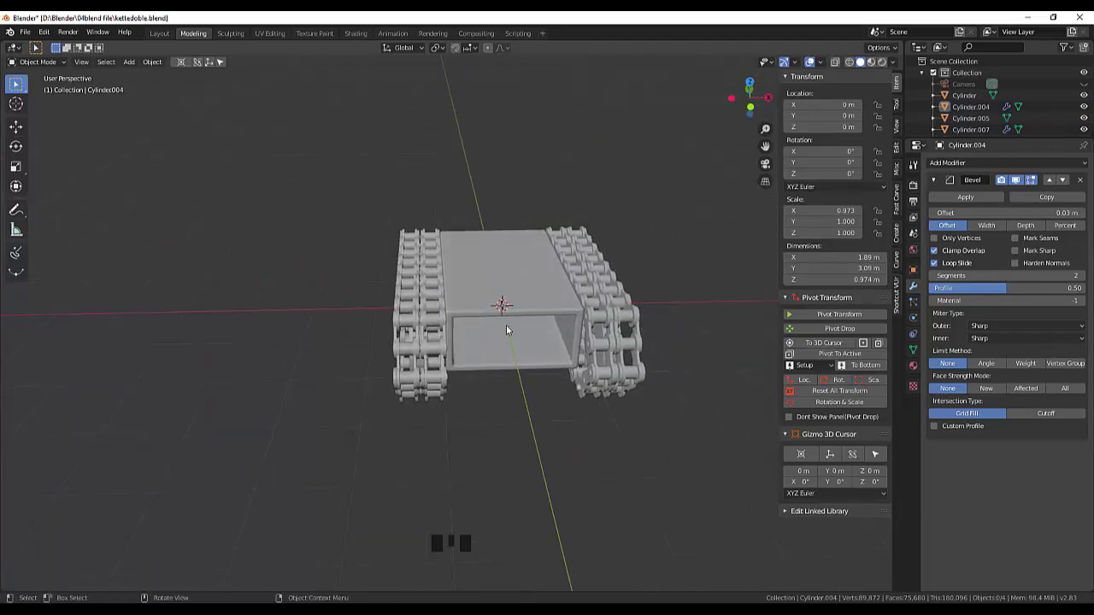
left_click_drag(519, 335, 541, 347)
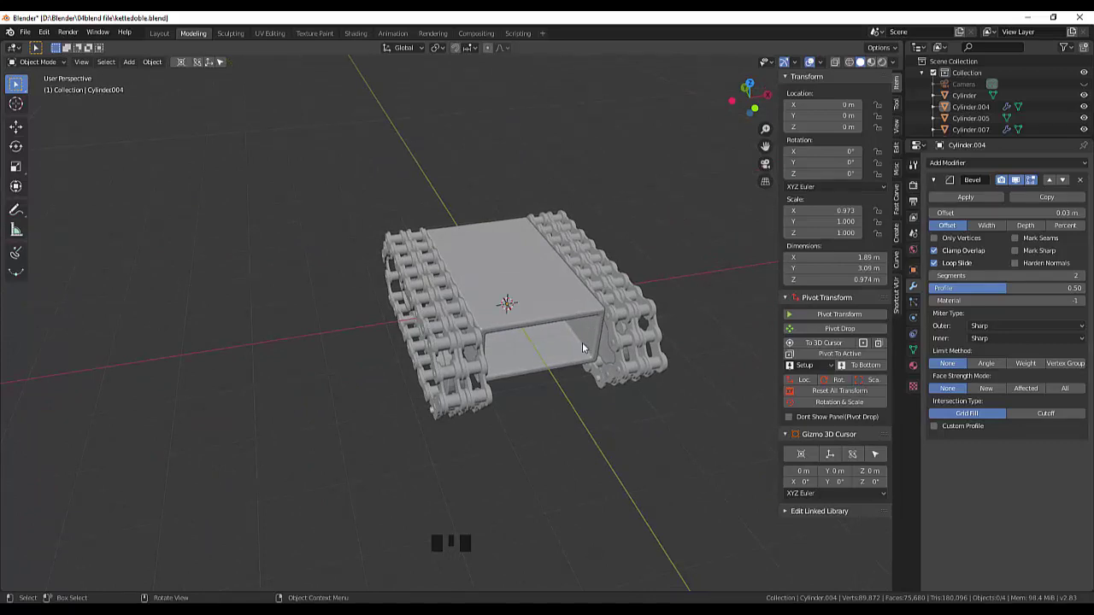
left_click_drag(587, 349, 485, 434)
Select the small wheel Cylinder.005 below the track and view it from the side.
scroll("up", 3)
scroll("up", 3)
left_click(506, 411)
left_click_drag(526, 429, 530, 433)
scroll("down", 3)
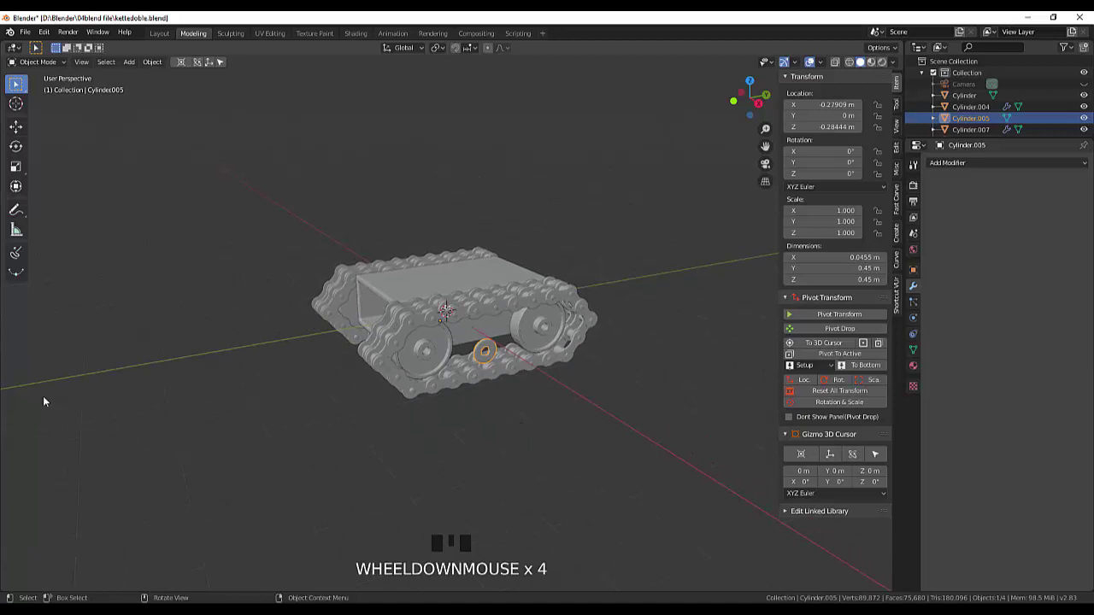
Add a hex-head threaded Bolt mesh at the origin via the Shift+A add menu.
key("shift+a")
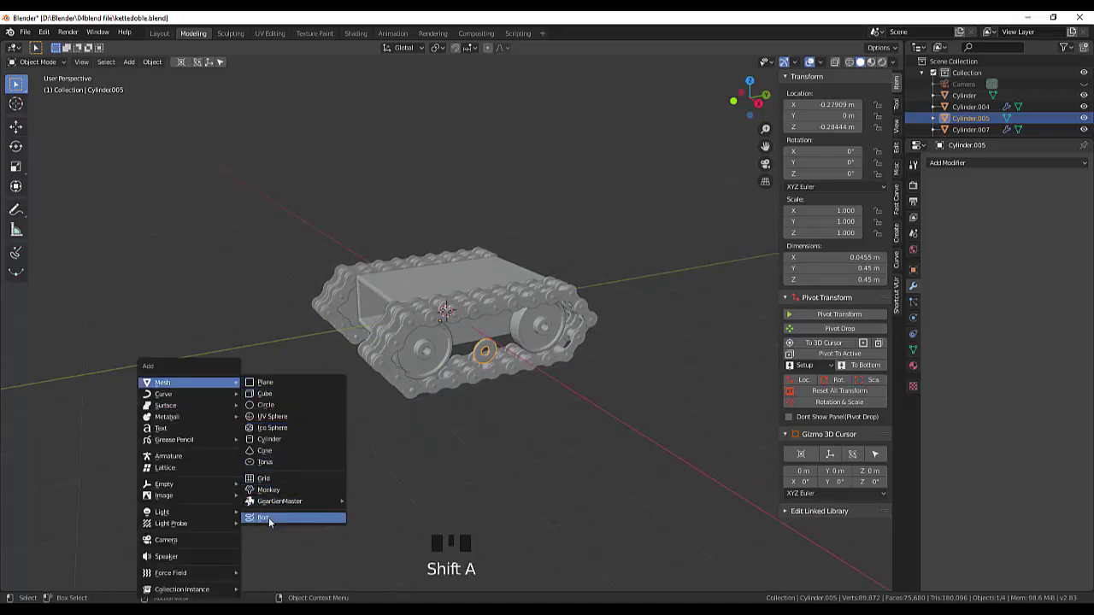
scroll("down", 3)
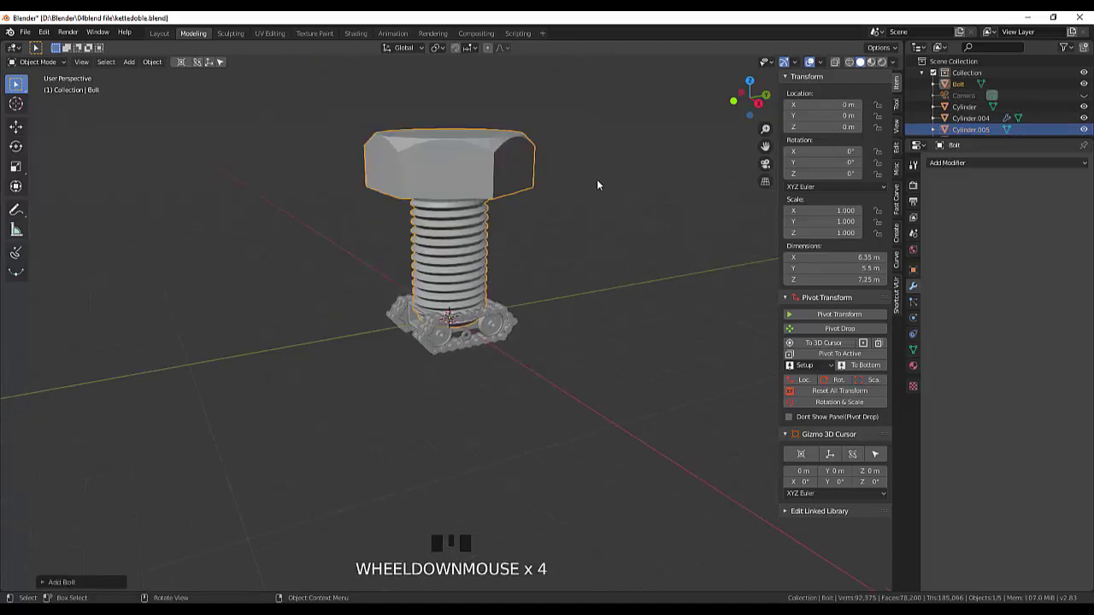
scroll("down", 3)
scroll("up", 3)
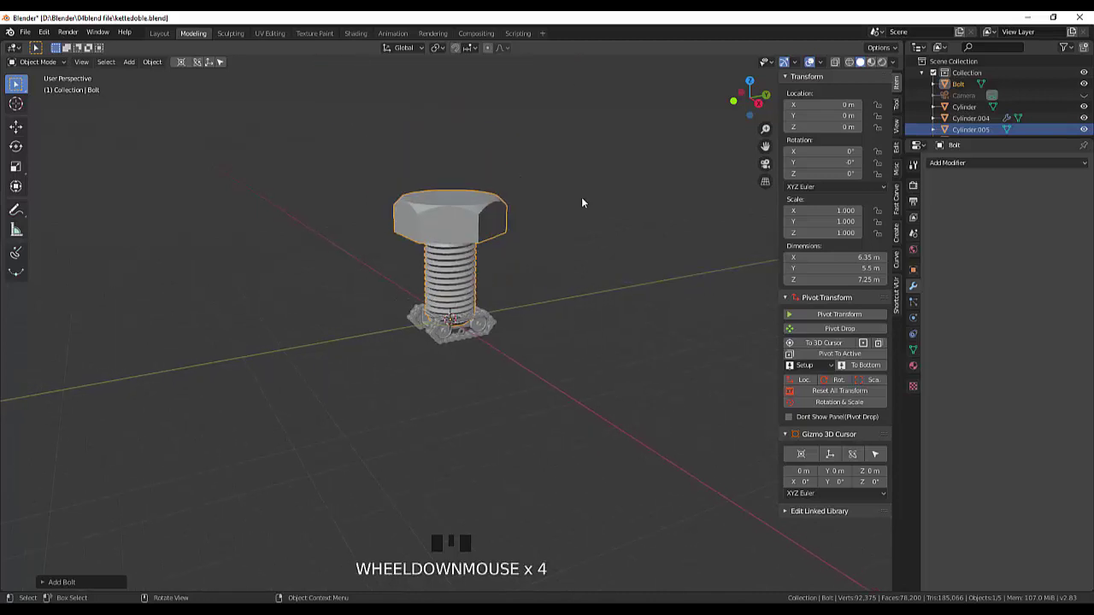
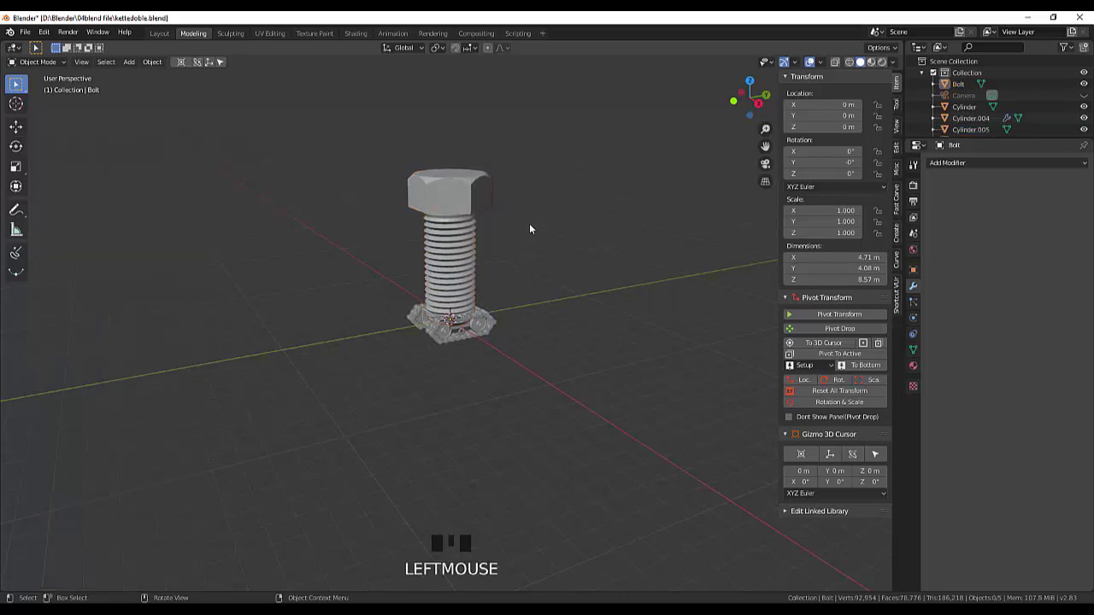
Shrink the bolt to 0.081 scale so it matches the chassis.
left_click(477, 206)
key("s")
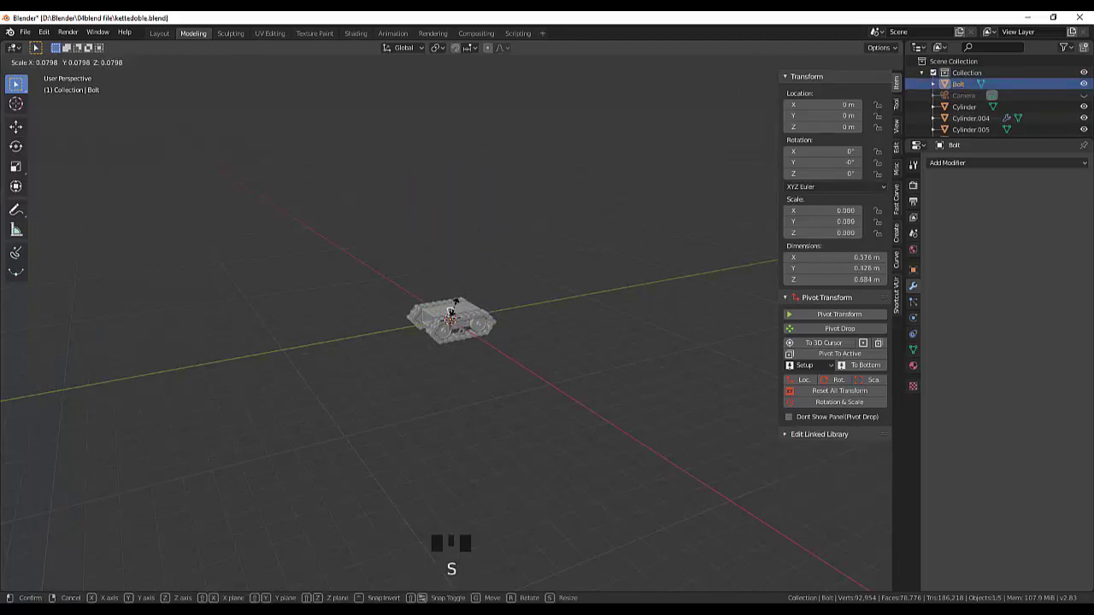
left_click_drag(498, 326, 481, 379)
scroll("up", 3)
left_click_drag(478, 359, 486, 339)
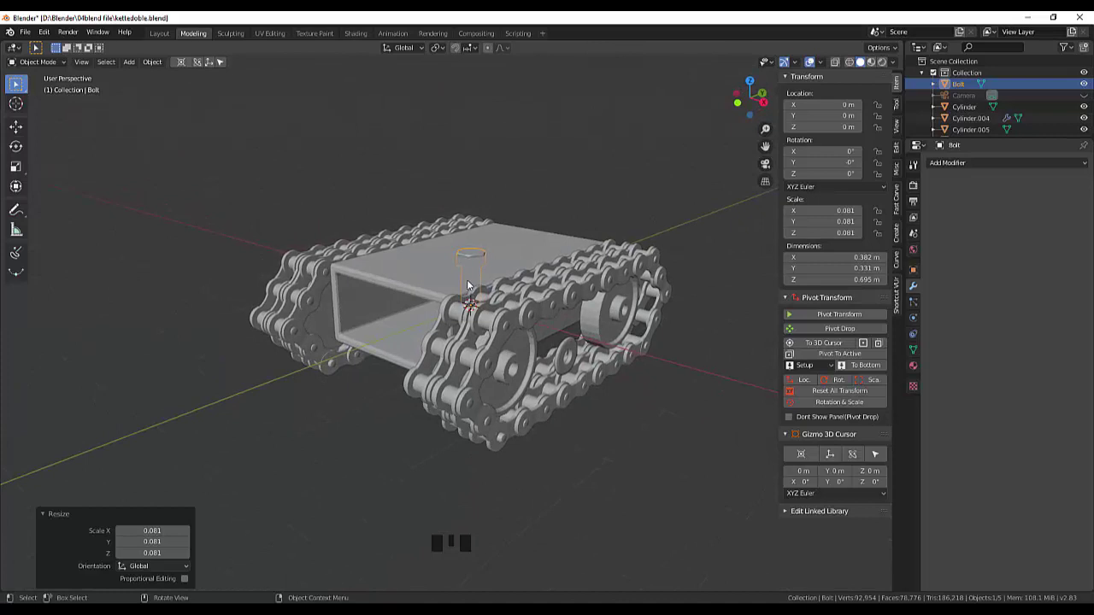
left_click_drag(515, 303, 489, 266)
Move the bolt 1.63 m along X onto the track above the middle wheel and check it in side view.
key("g")
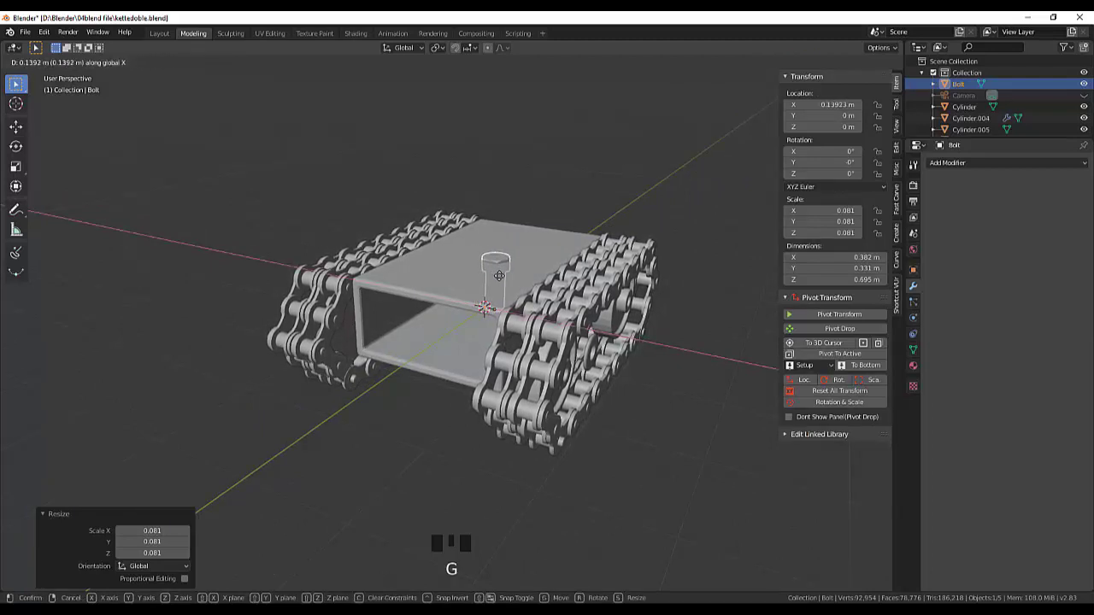
left_click_drag(661, 341, 500, 321)
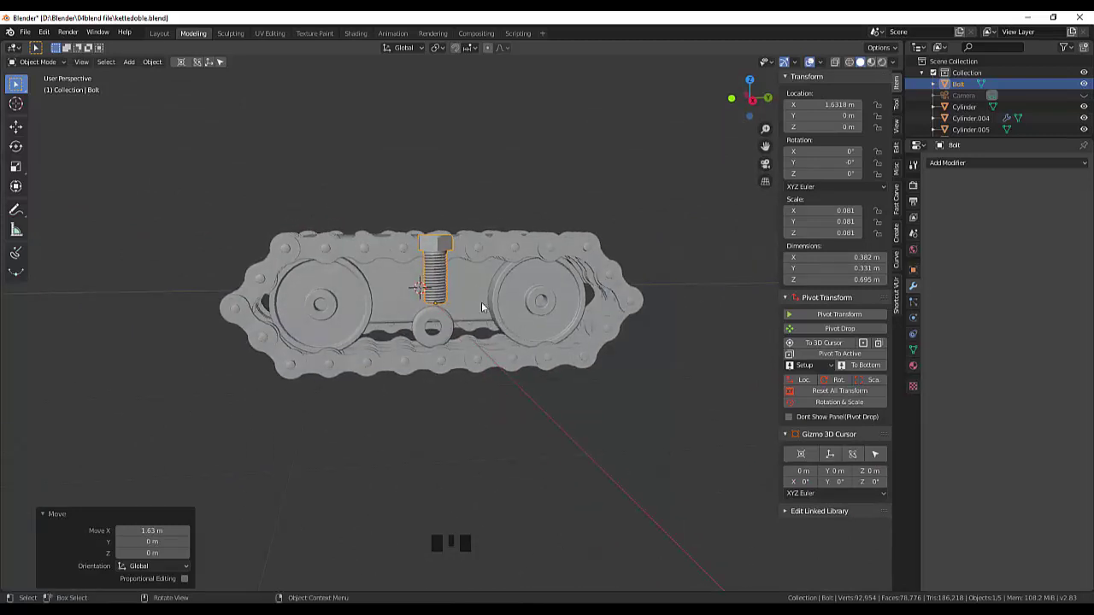
left_click_drag(483, 294, 561, 298)
scroll("down", 3)
key("KP_3")
scroll("up", 3)
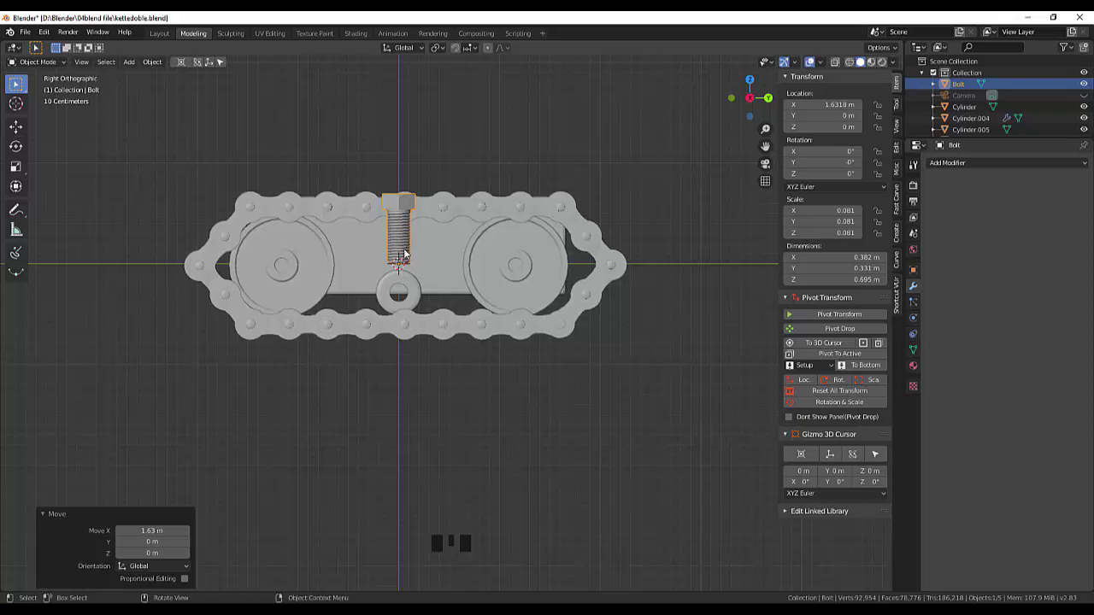
left_click(407, 254)
Delete the old bolt and add a new hex-head bolt, Bolt.001, at the origin.
key("Delete")
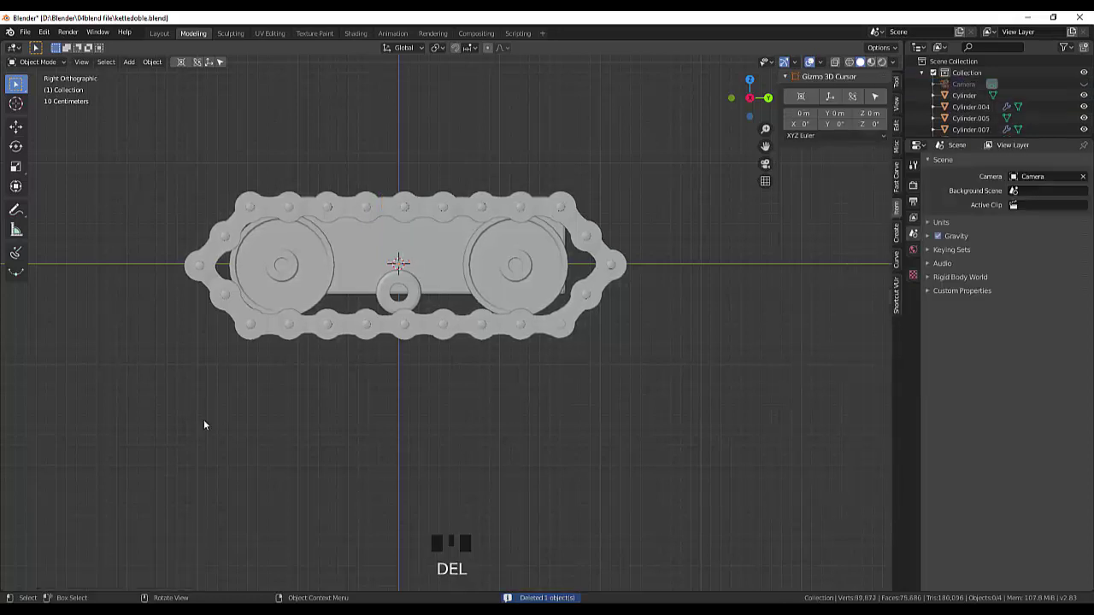
key("shift+a")
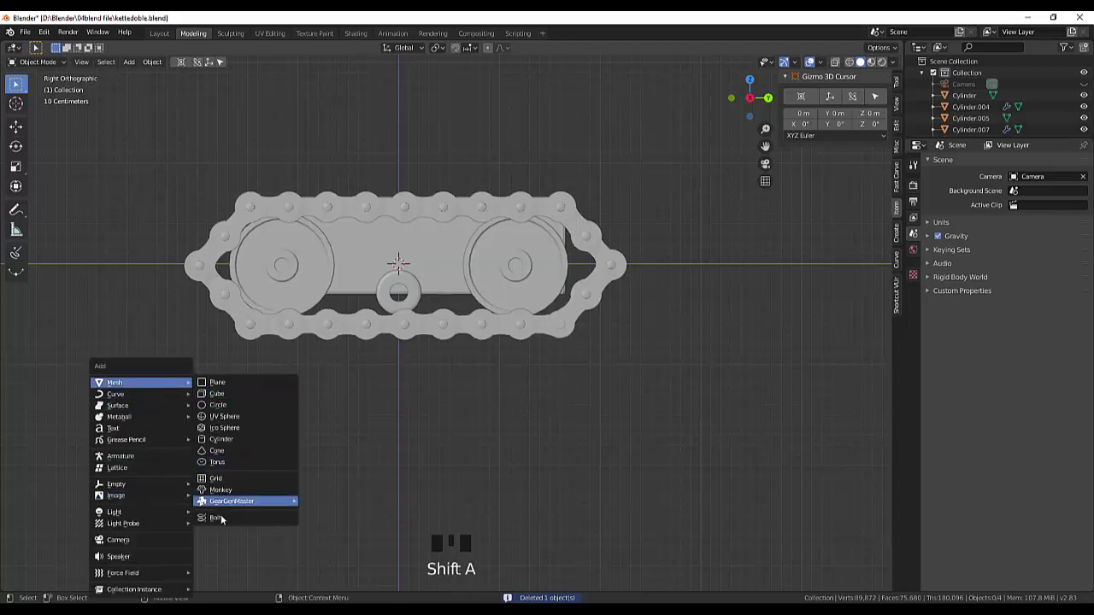
scroll("down", 3)
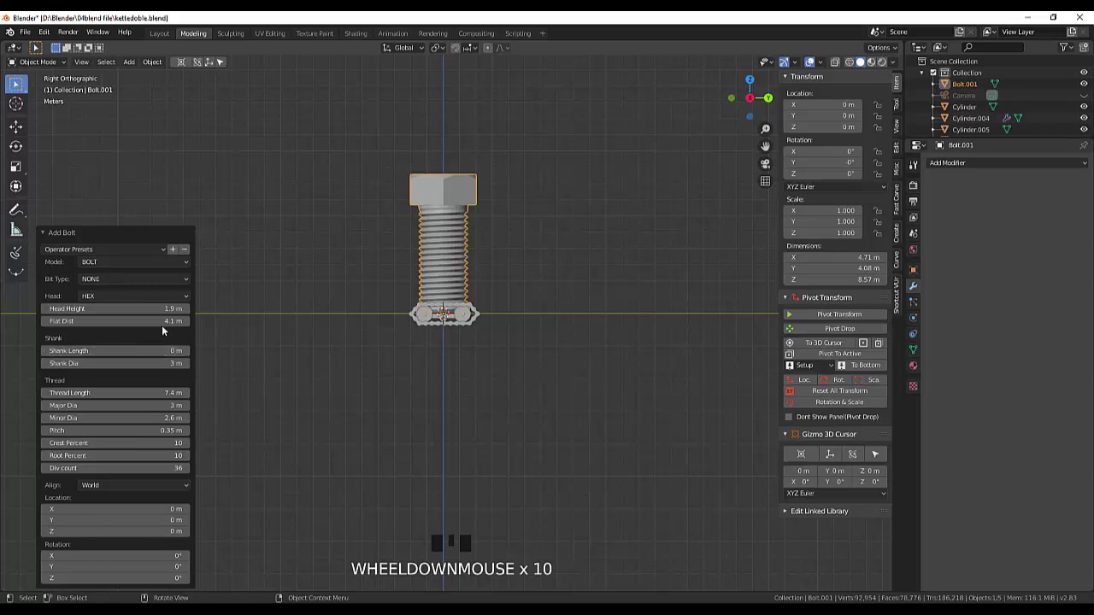
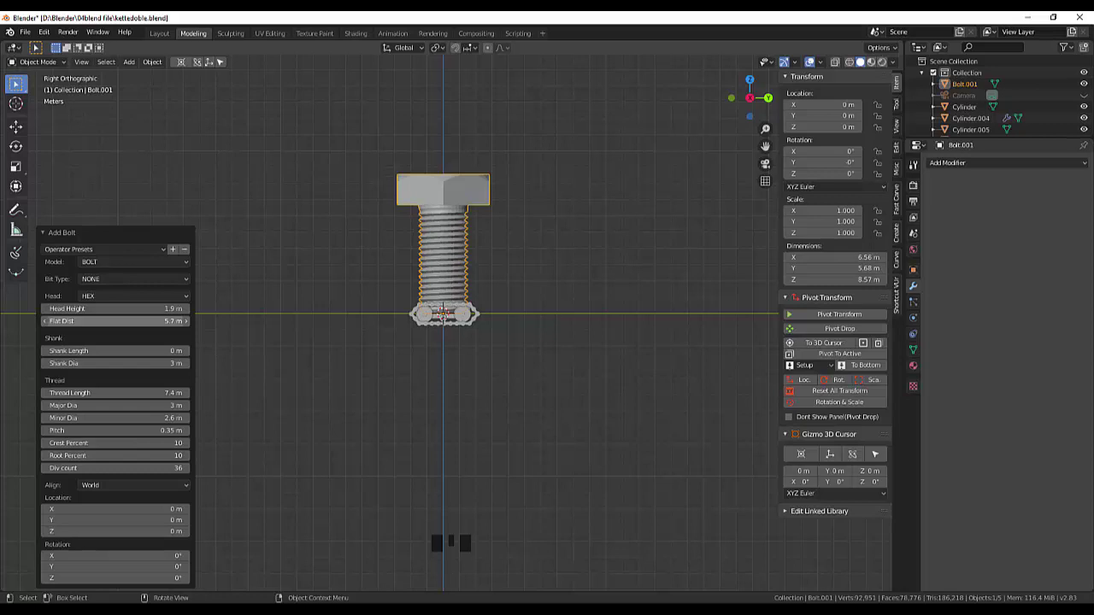
left_click(287, 341)
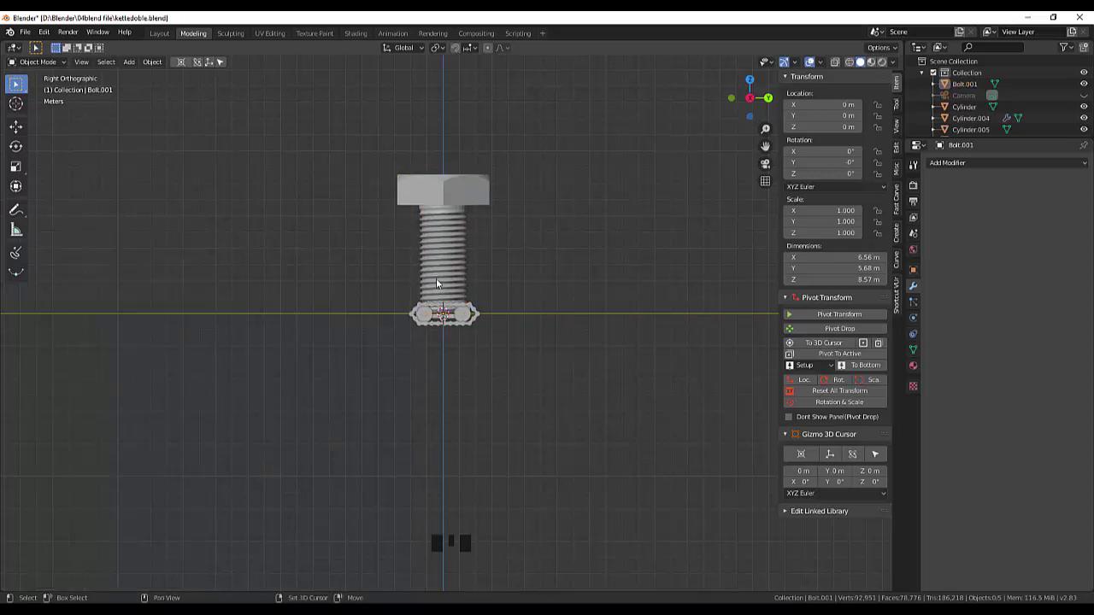
key("shift+s")
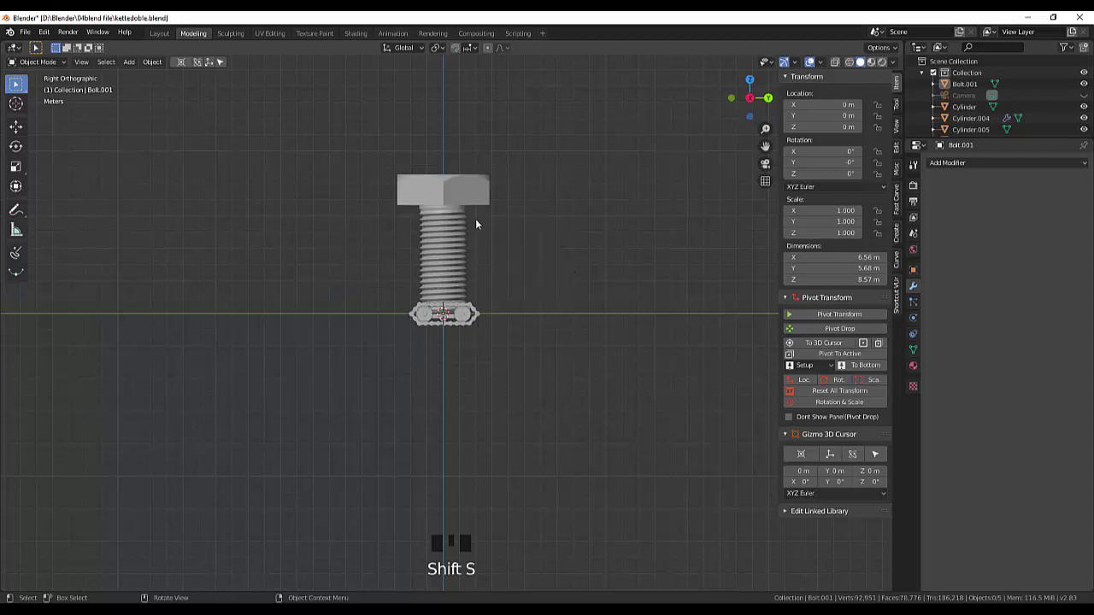
Scale Bolt.001 down to a fraction of its size and slide it along X against the track side.
left_click(476, 192)
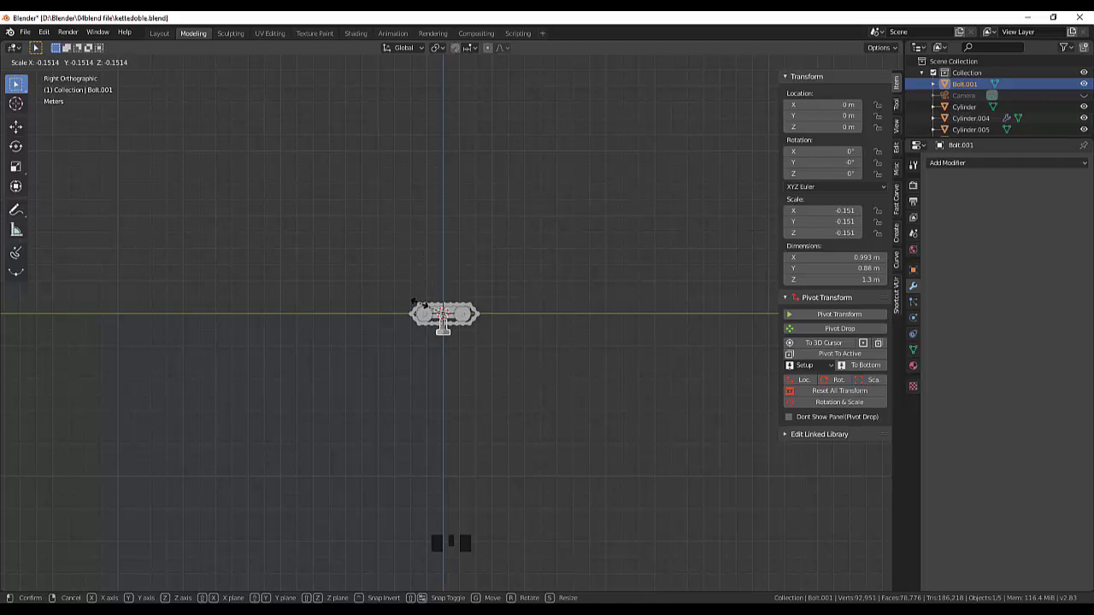
left_click_drag(526, 303, 434, 326)
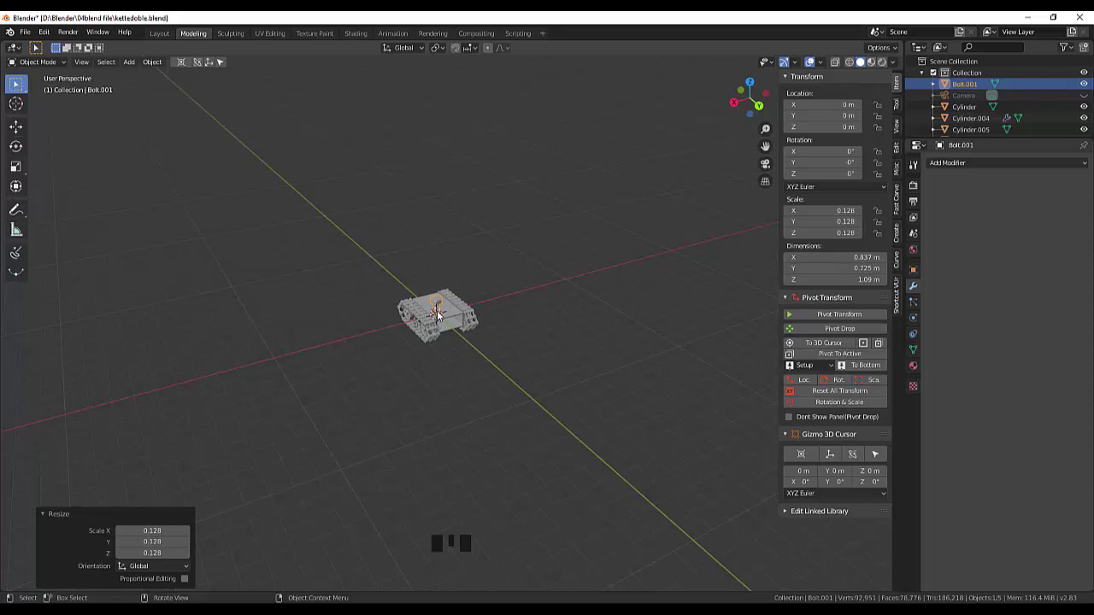
key("g")
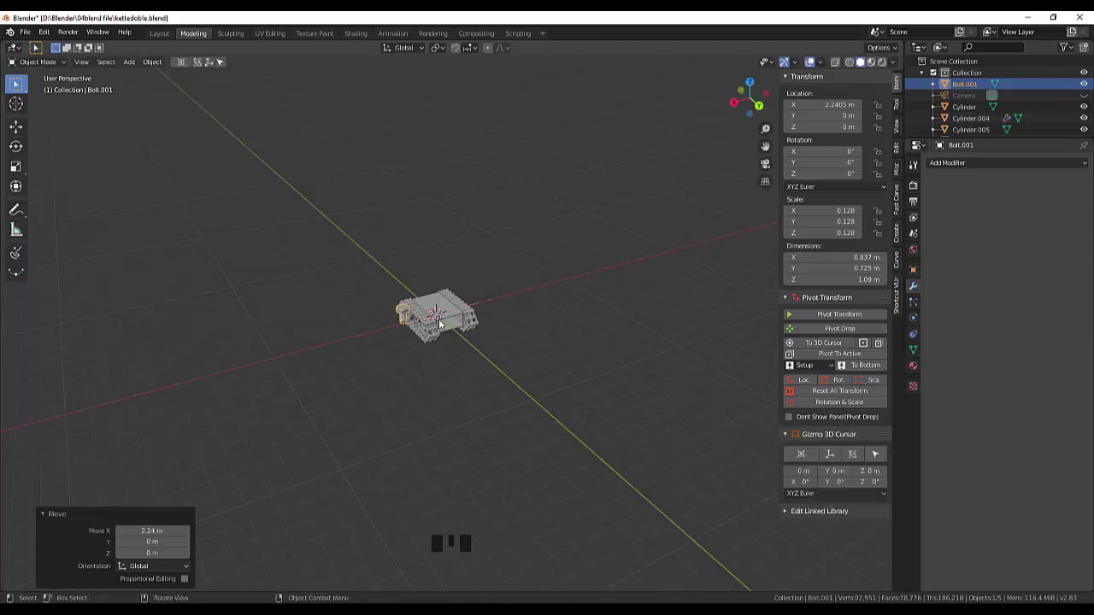
left_click_drag(464, 328, 485, 305)
key("KP_3")
scroll("up", 3)
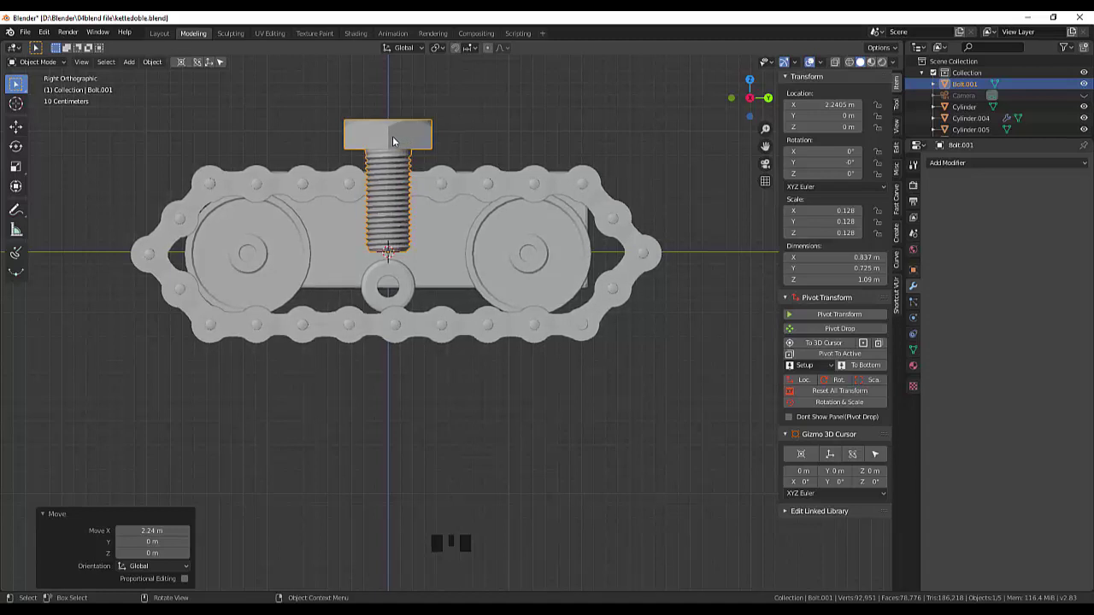
Shrink the bolt further to 0.074 and lower it along Z to wheel-axle height.
key("s")
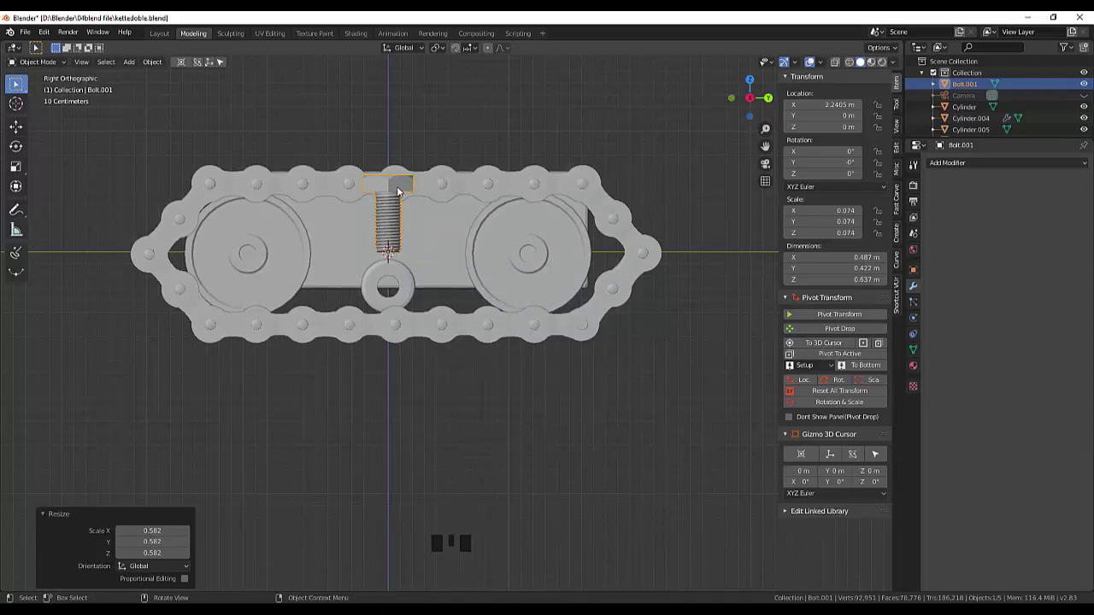
key("g")
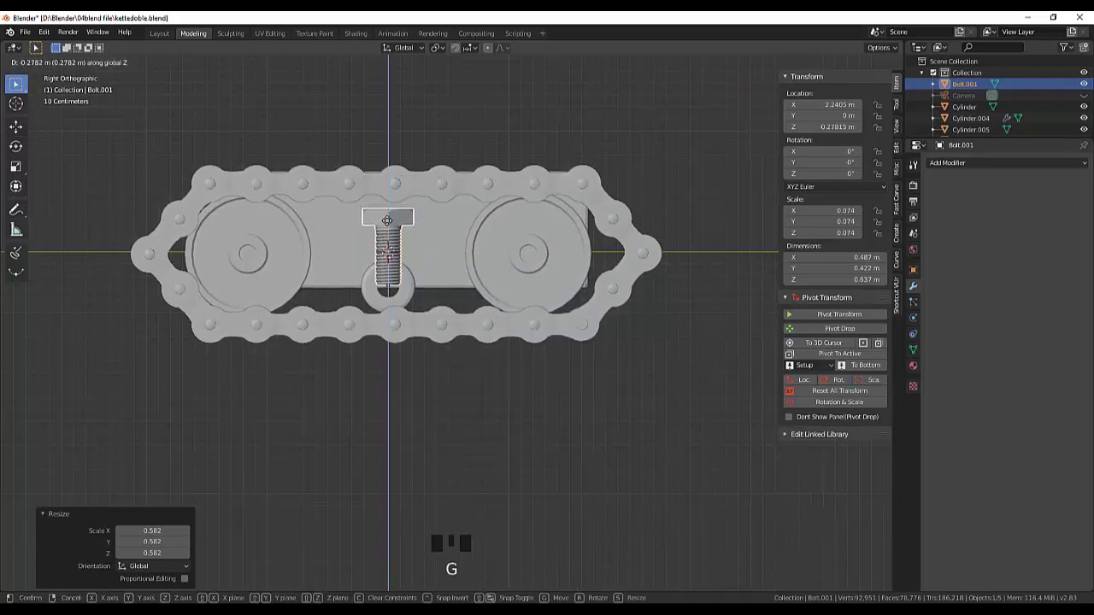
left_click_drag(503, 227, 504, 296)
scroll("down", 3)
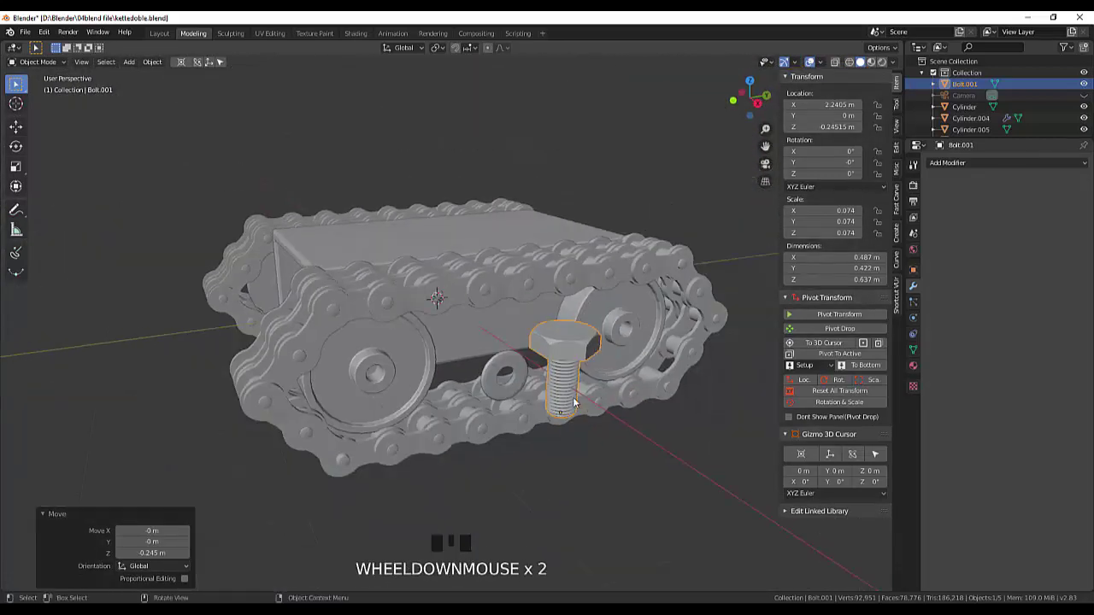
left_click(565, 357)
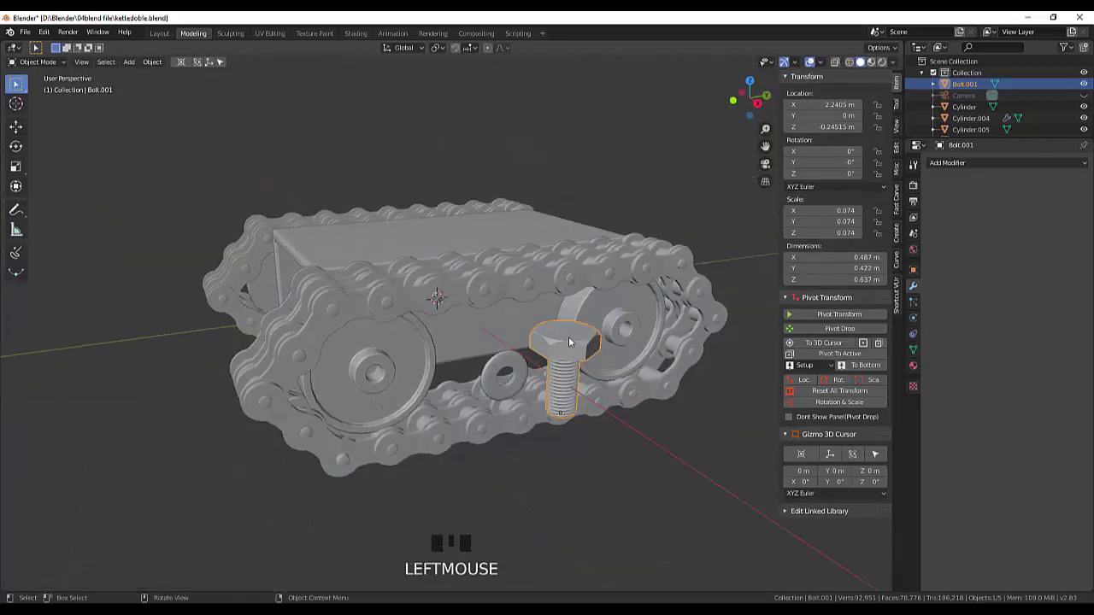
Rotate the bolt -30.4° about Z in top view and confirm.
key("r")
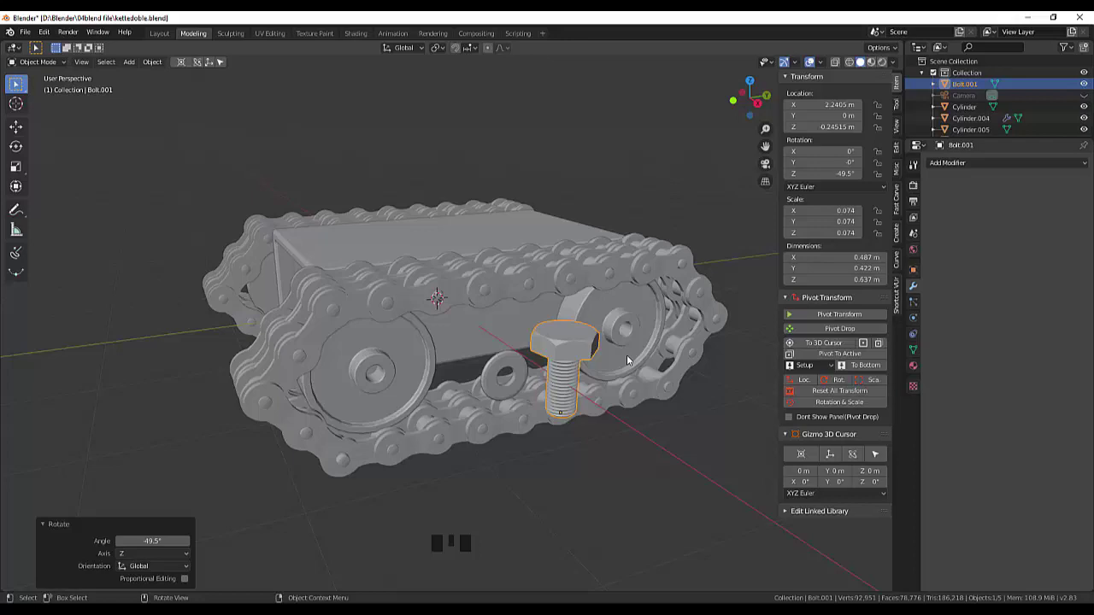
left_click_drag(641, 353, 702, 506)
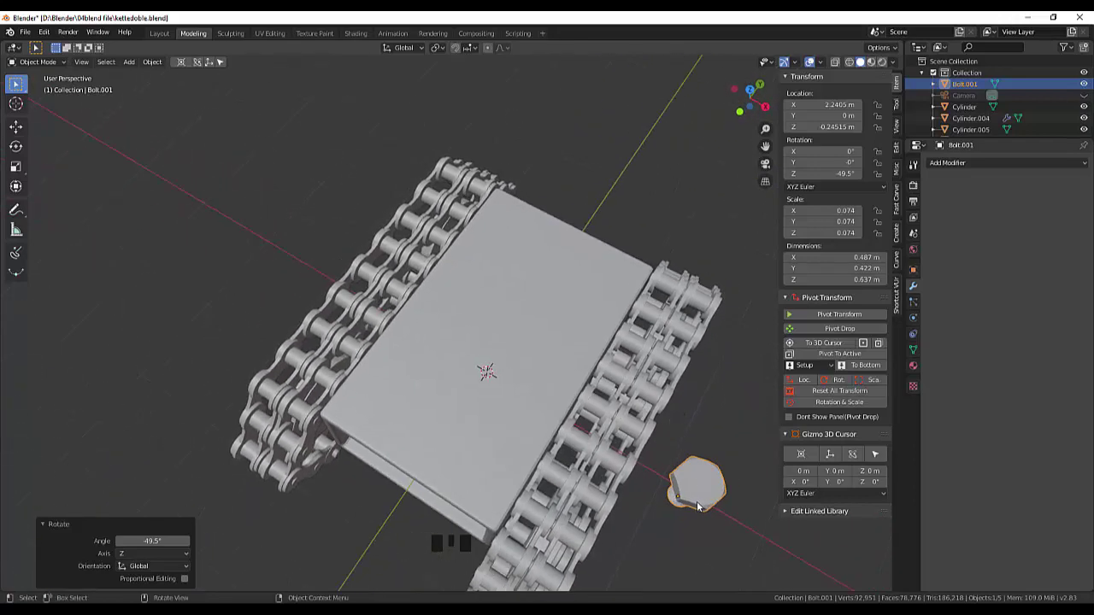
key("KP_7")
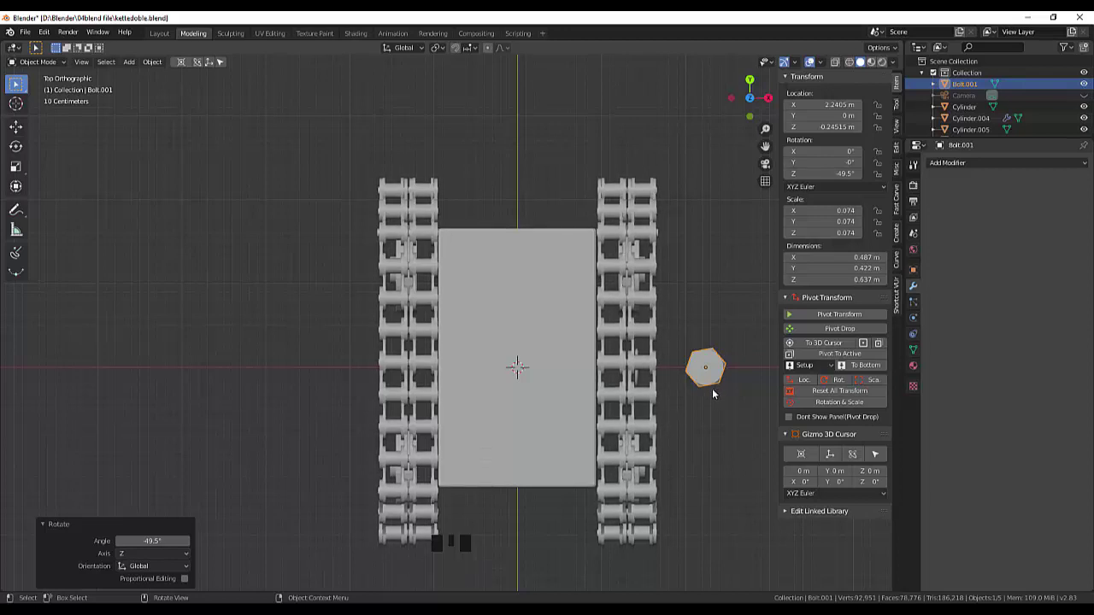
key("r")
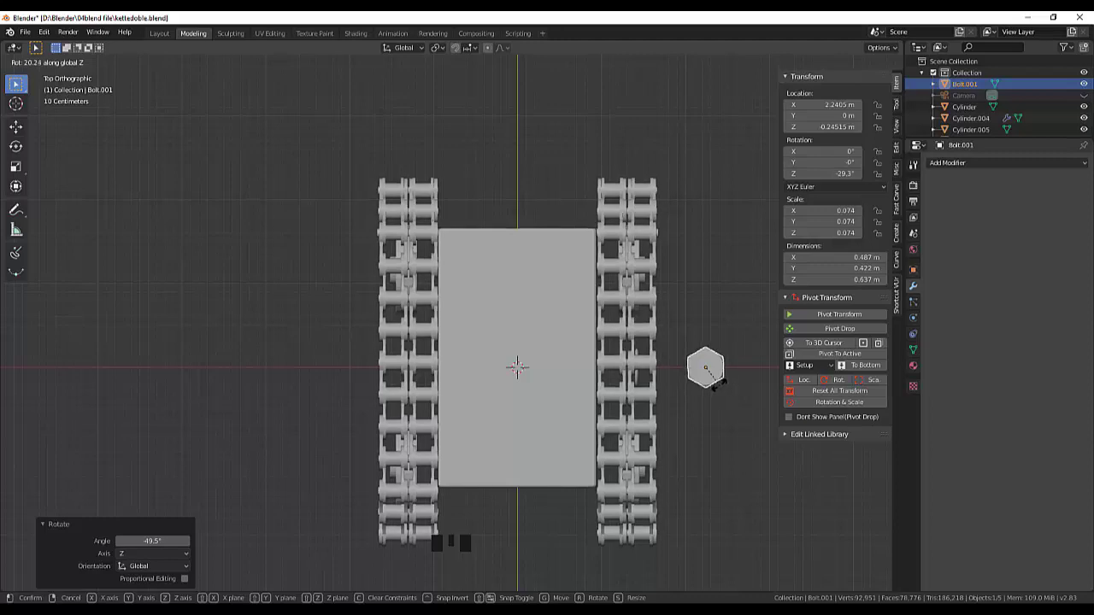
left_click_drag(738, 393, 335, 371)
left_click(321, 350)
left_click(238, 302)
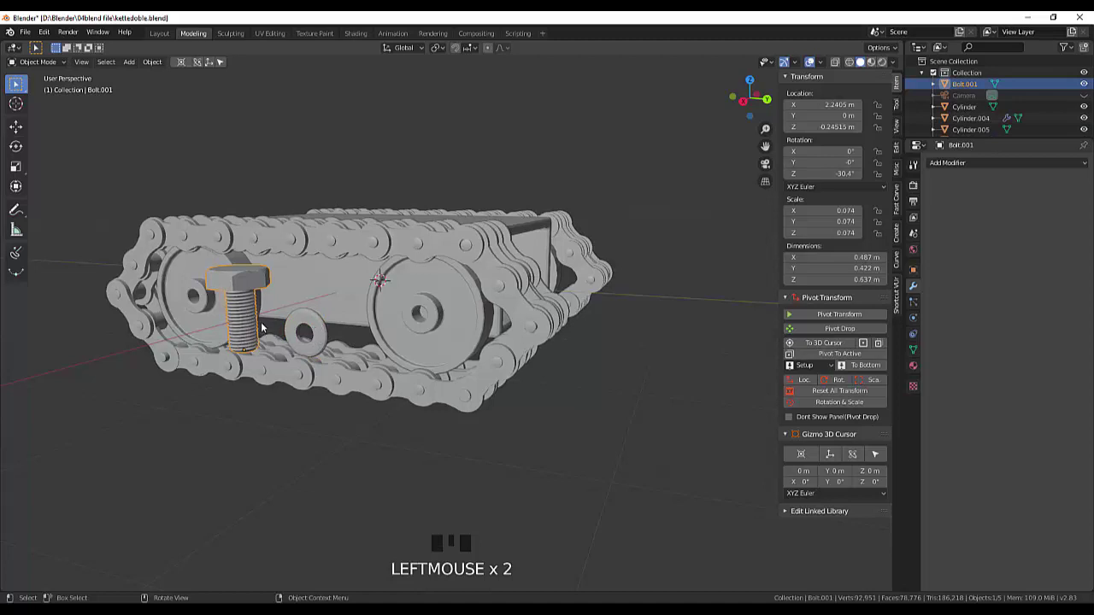
Move the bolt along X to 1.44 m, shrink it to 0.070 scale and undo an accidental move.
left_click_drag(315, 321, 196, 289)
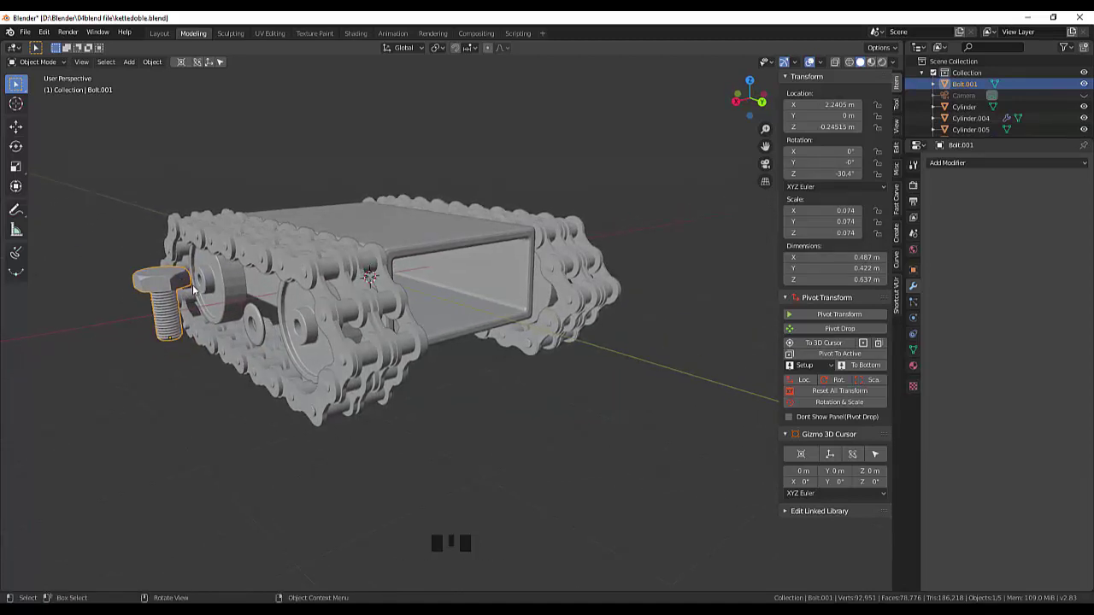
key("g")
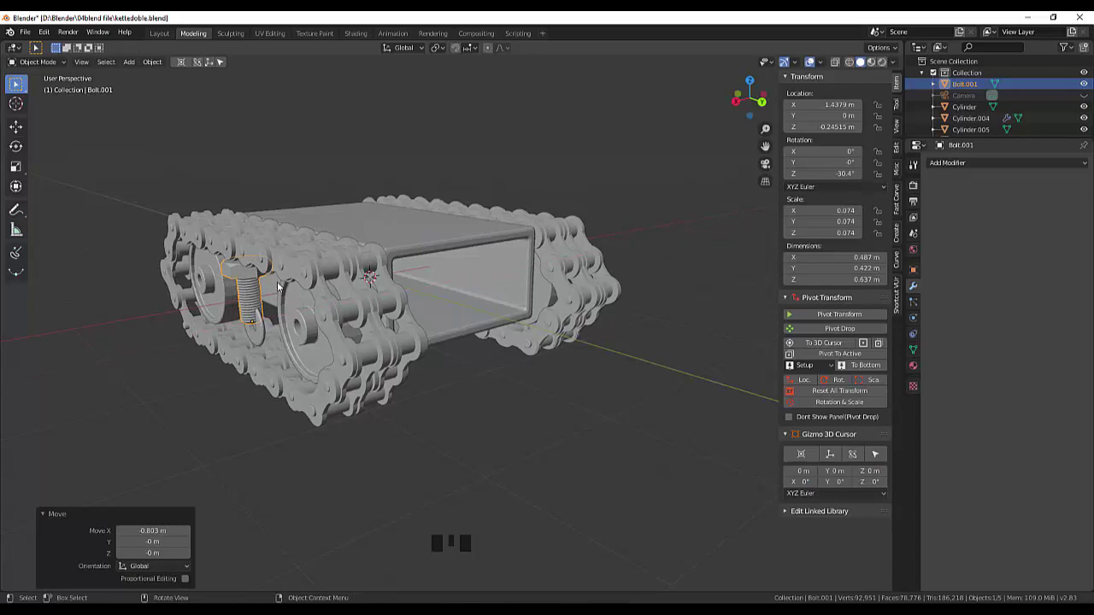
left_click_drag(323, 292, 474, 280)
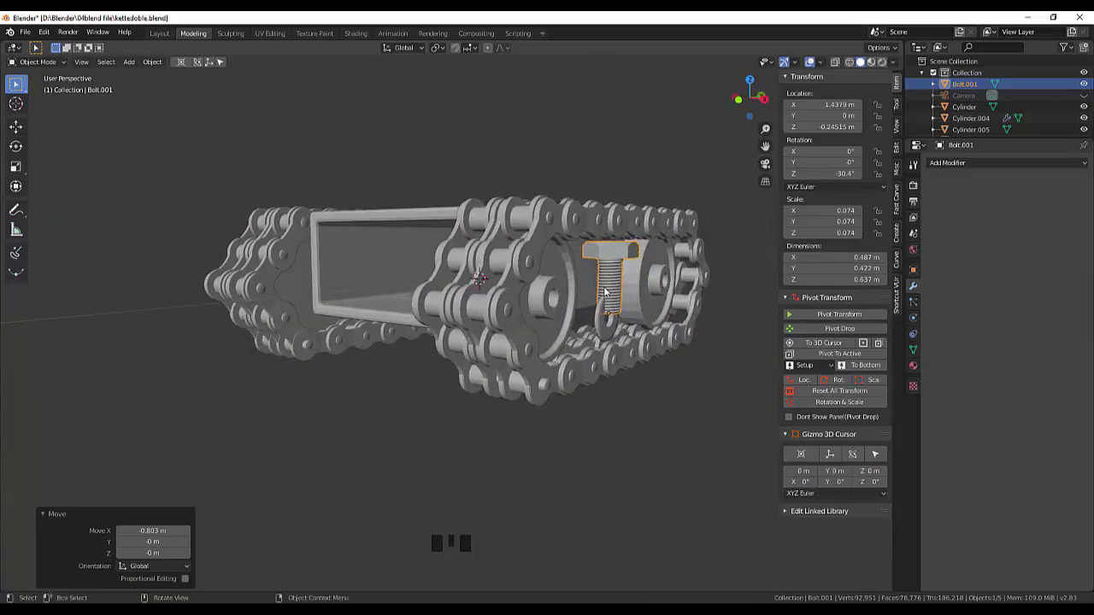
key("s")
left_click_drag(625, 290, 625, 266)
key("g")
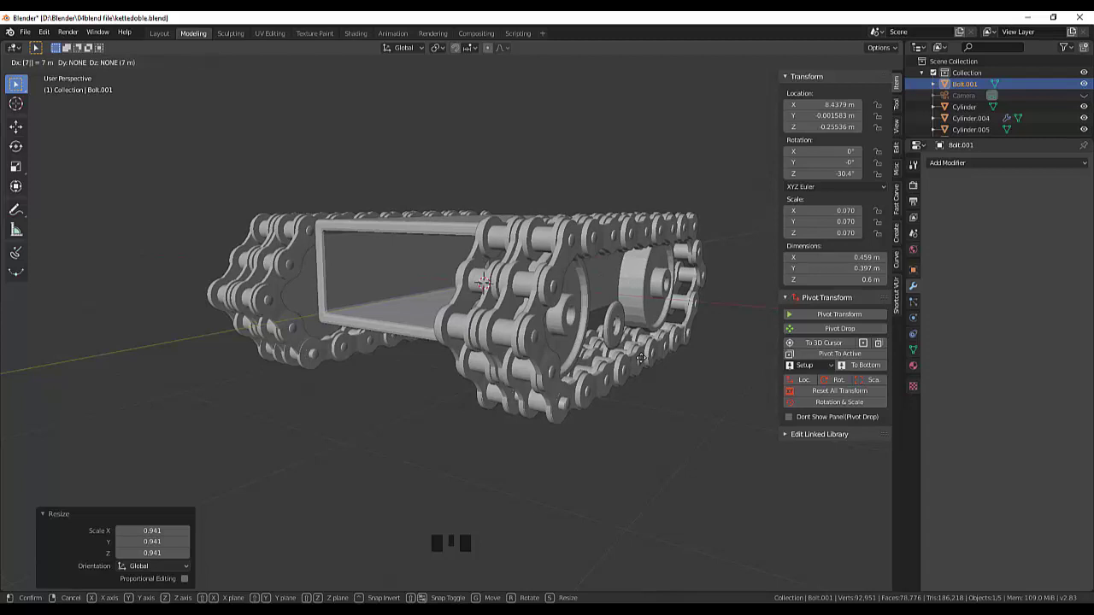
key("ctrl+z")
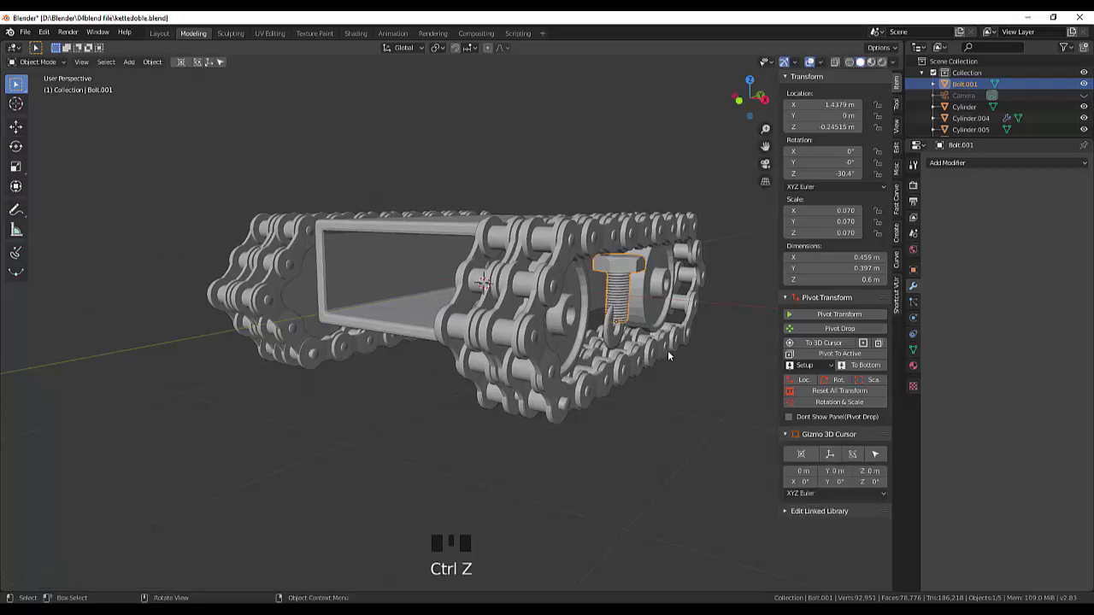
left_click(672, 381)
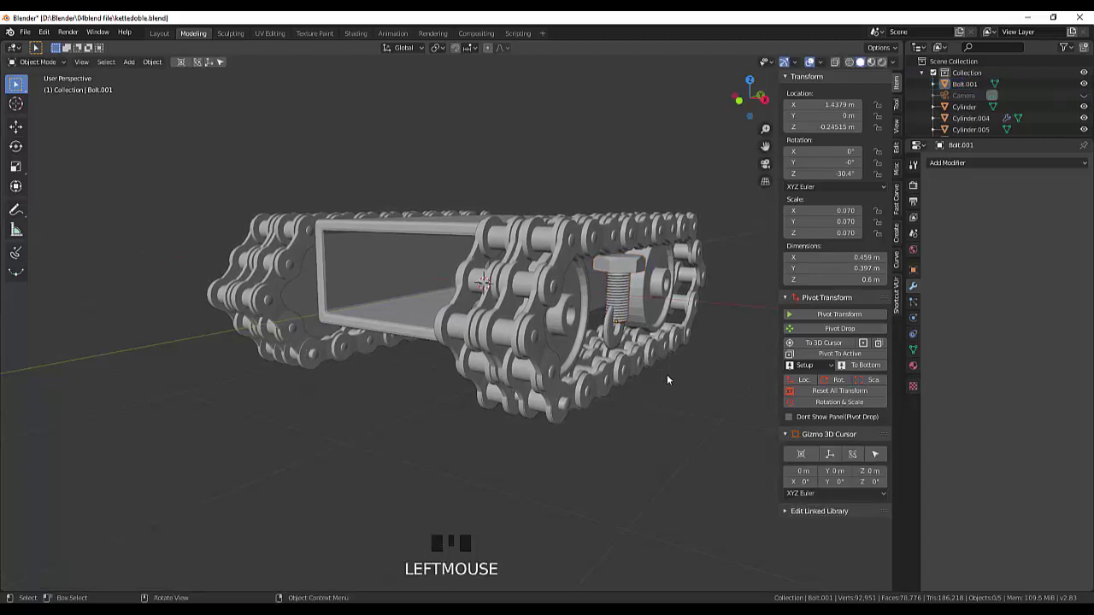
Switch to top view with X-ray on and select the bolt inside the track.
key("KP_7")
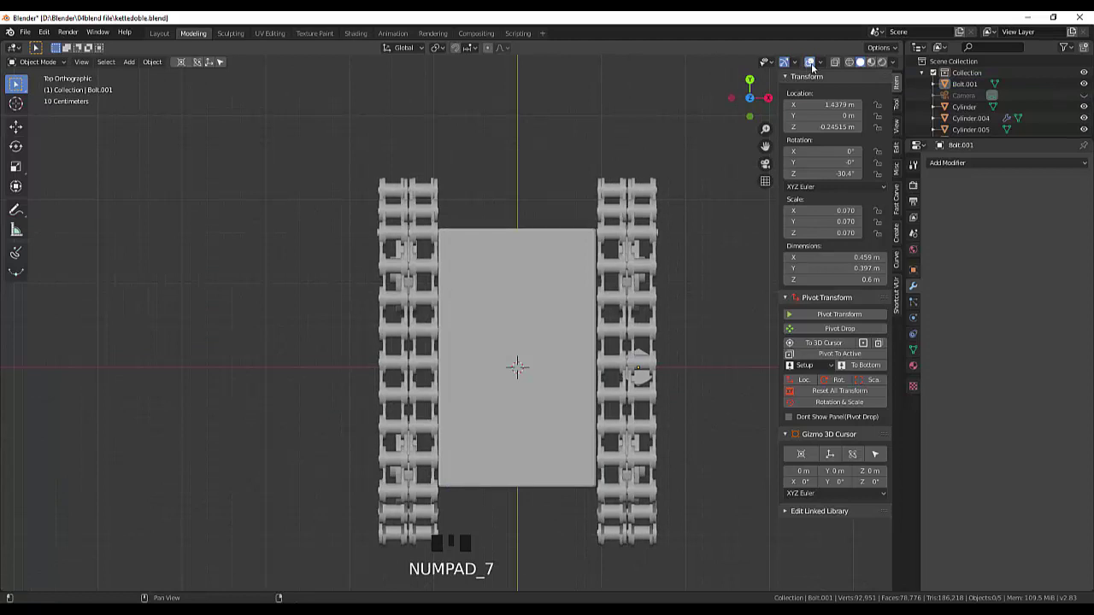
left_click(836, 69)
left_click(856, 64)
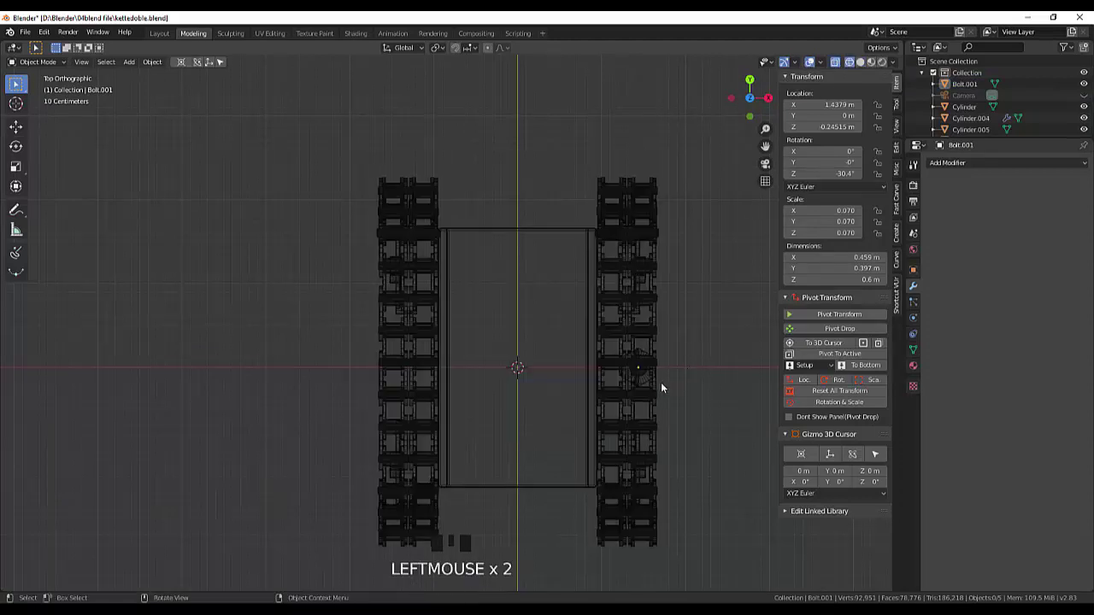
scroll("up", 3)
scroll("down", 3)
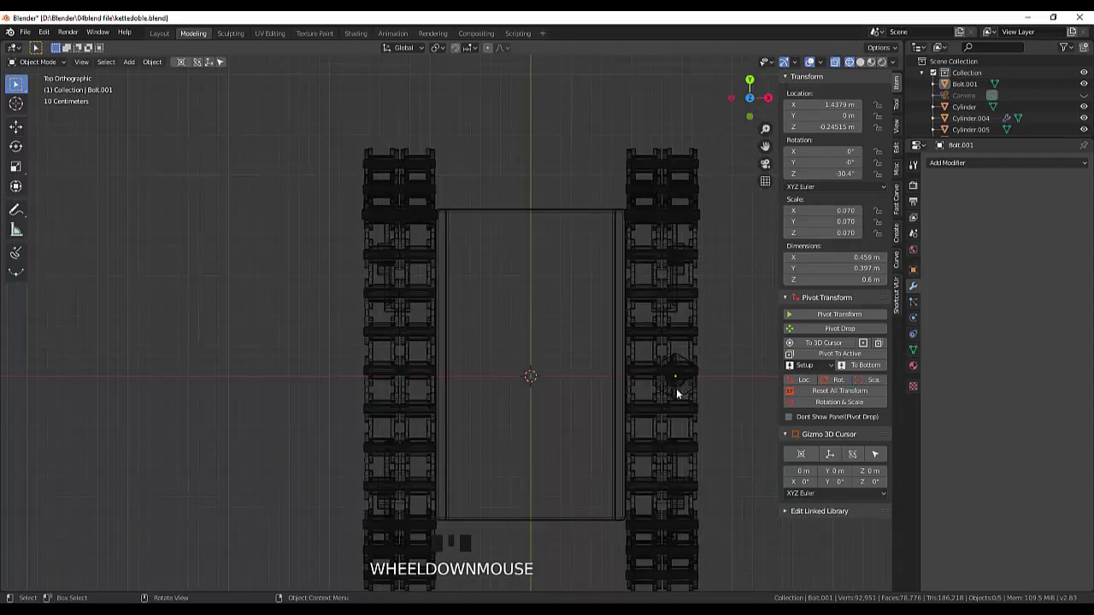
key("g")
left_click(686, 395)
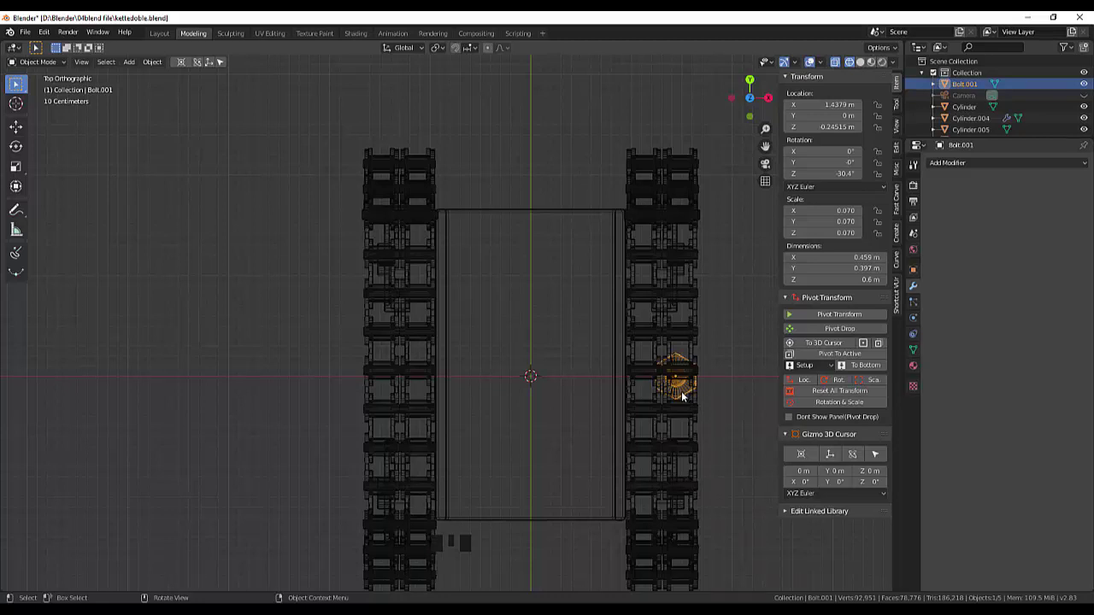
Shift the bolt 0.283 m along X to X 1.155 m above the washer, then turn X-ray off.
key("g")
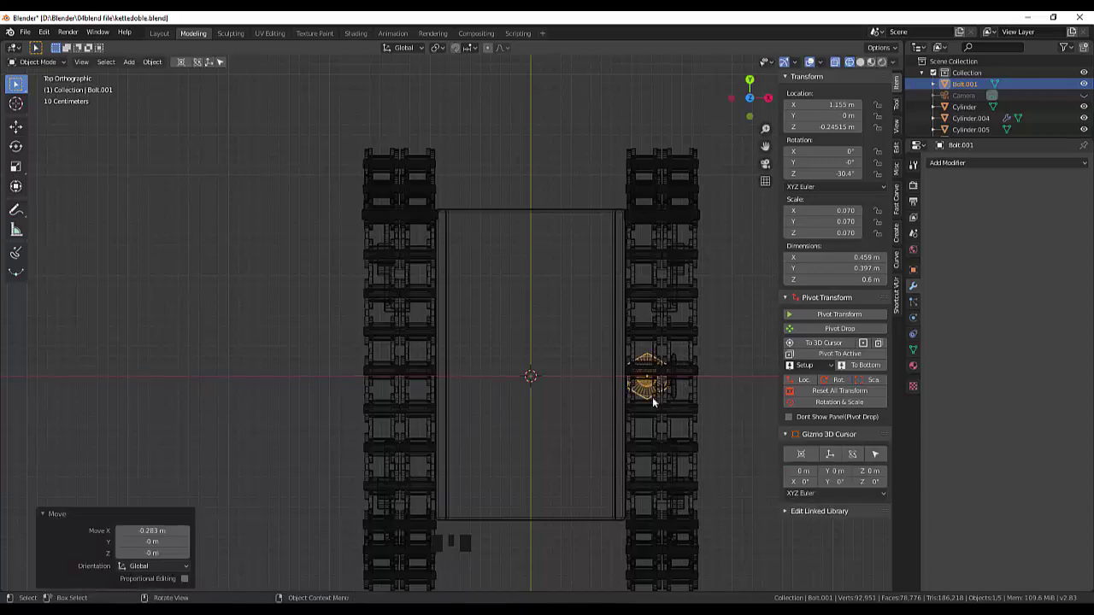
left_click_drag(709, 434, 851, 68)
left_click(851, 68)
left_click(838, 68)
left_click(853, 70)
left_click(867, 69)
scroll("up", 3)
scroll("down", 3)
left_click_drag(694, 403, 545, 386)
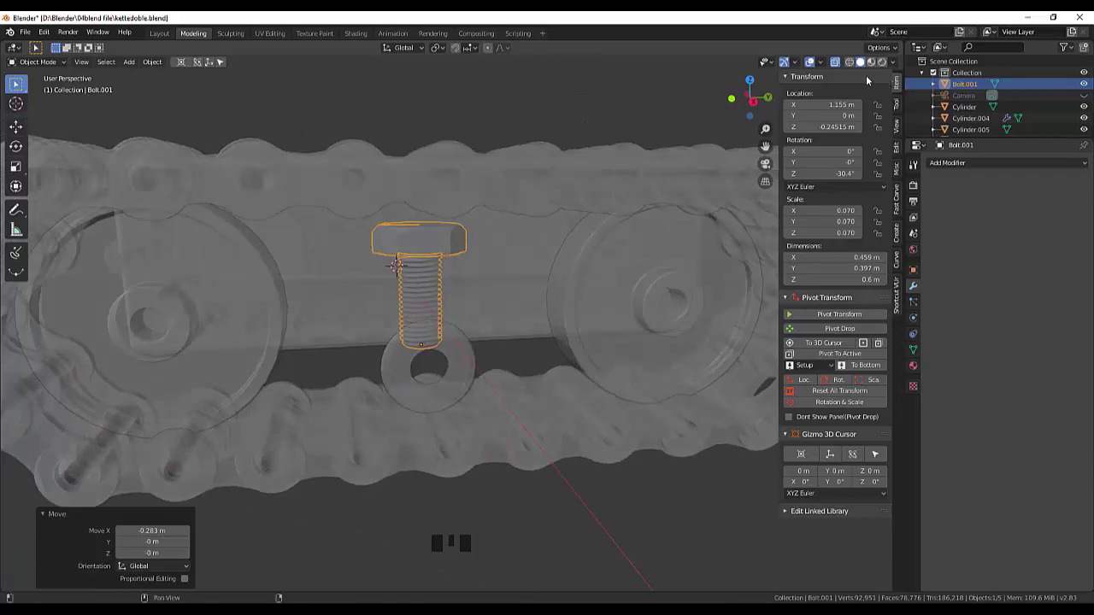
left_click(841, 67)
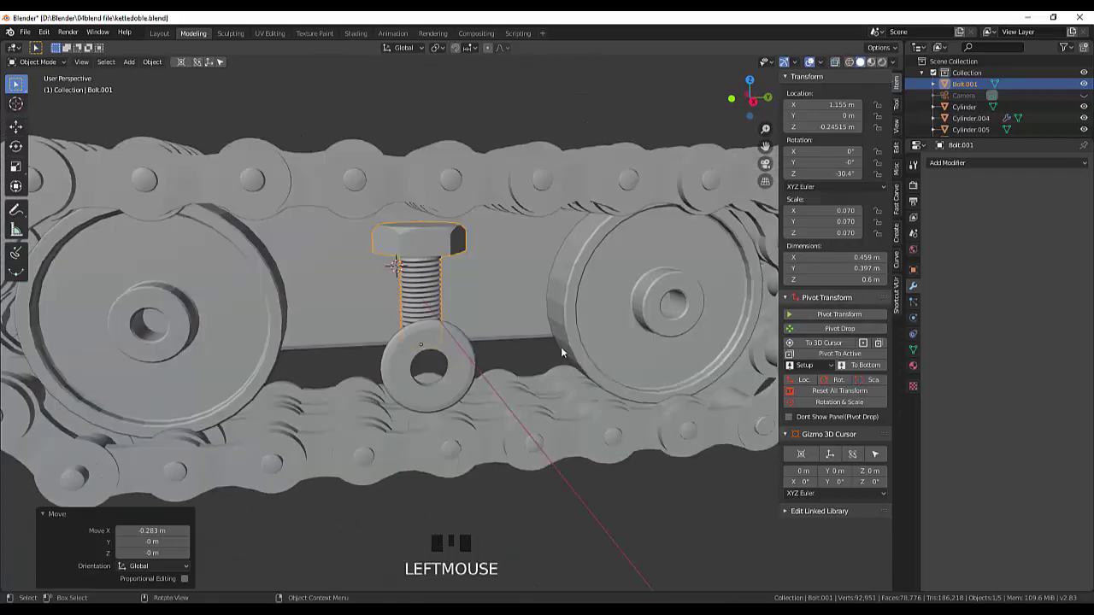
left_click_drag(572, 352, 609, 332)
Scale the washer Cylinder.005 thicker along X by a factor of 1.519.
left_click(609, 333)
left_click_drag(625, 350, 635, 351)
scroll("up", 3)
scroll("down", 3)
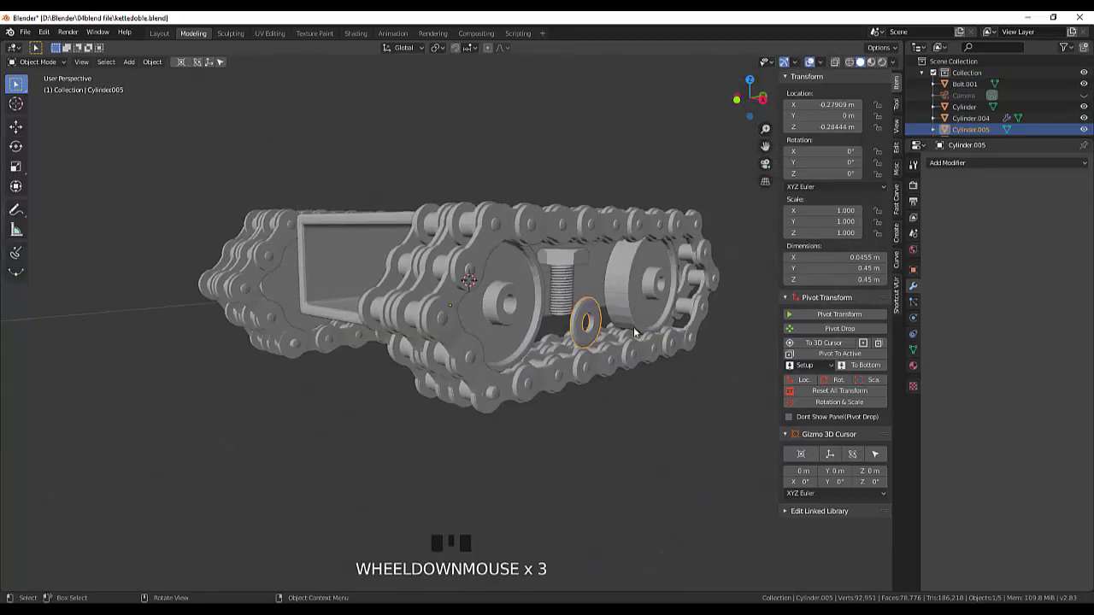
key("s")
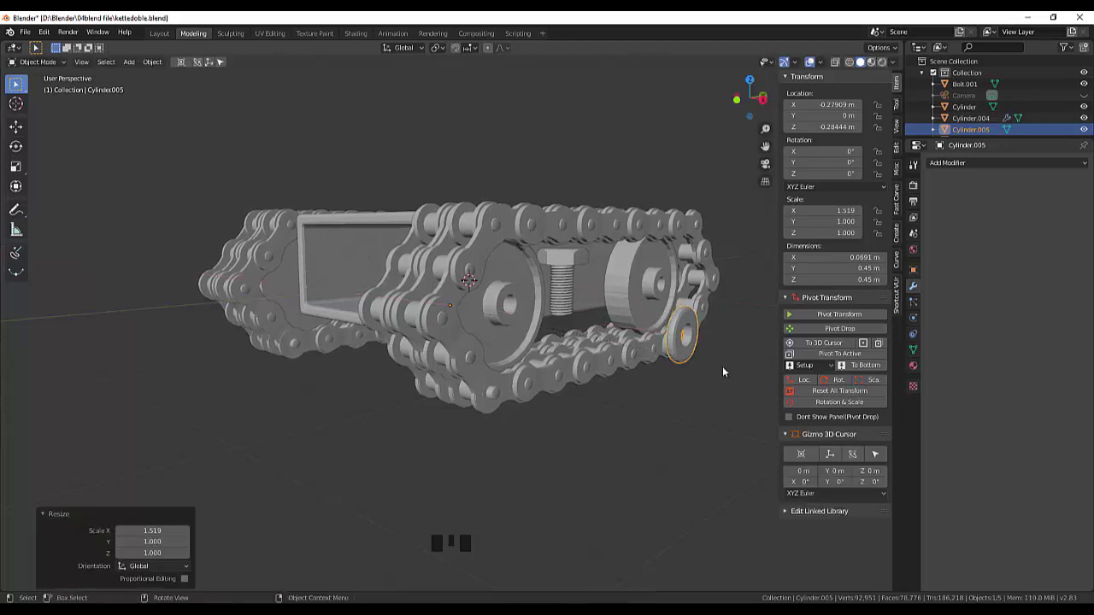
left_click_drag(725, 371, 197, 393)
left_click(197, 393)
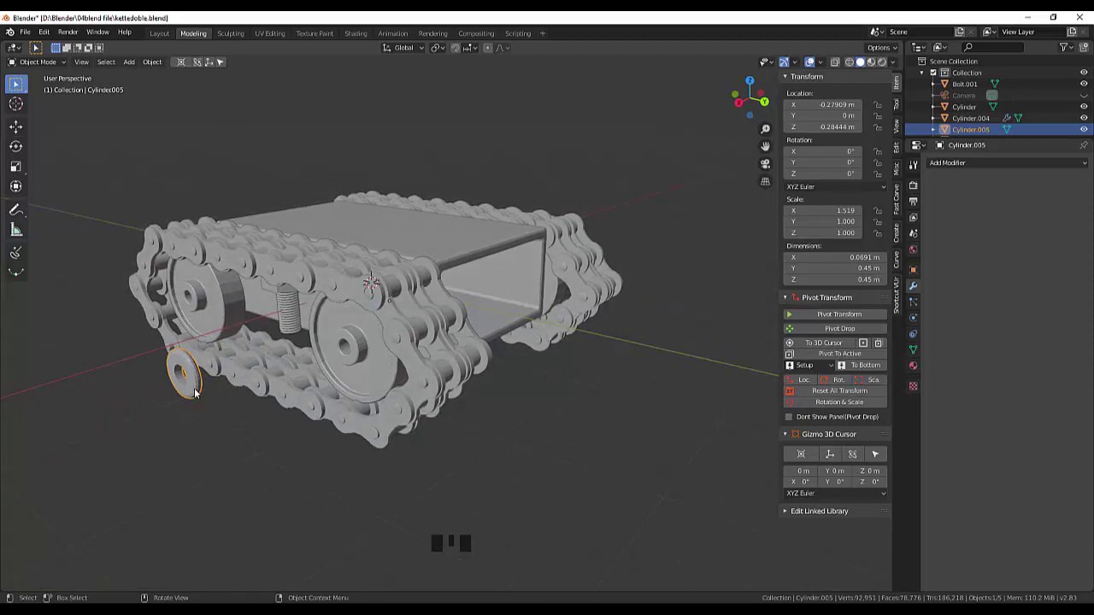
Move the washer 1.65 m along X to −1.327 m, centred under the bolt, and select the bolt.
key("g")
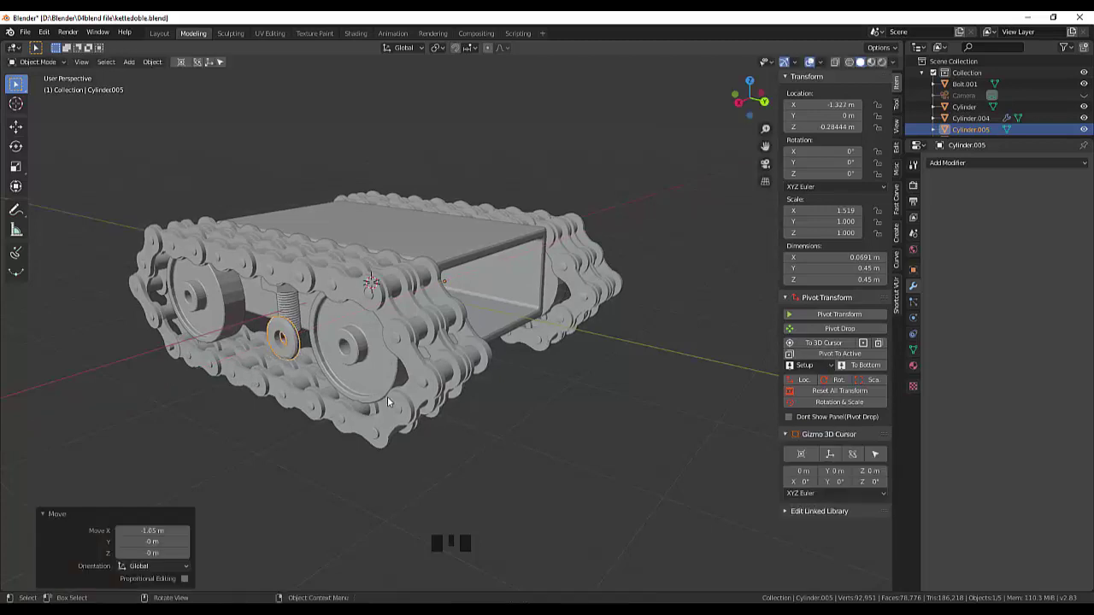
left_click_drag(404, 401, 531, 474)
key("KP_3")
scroll("up", 3)
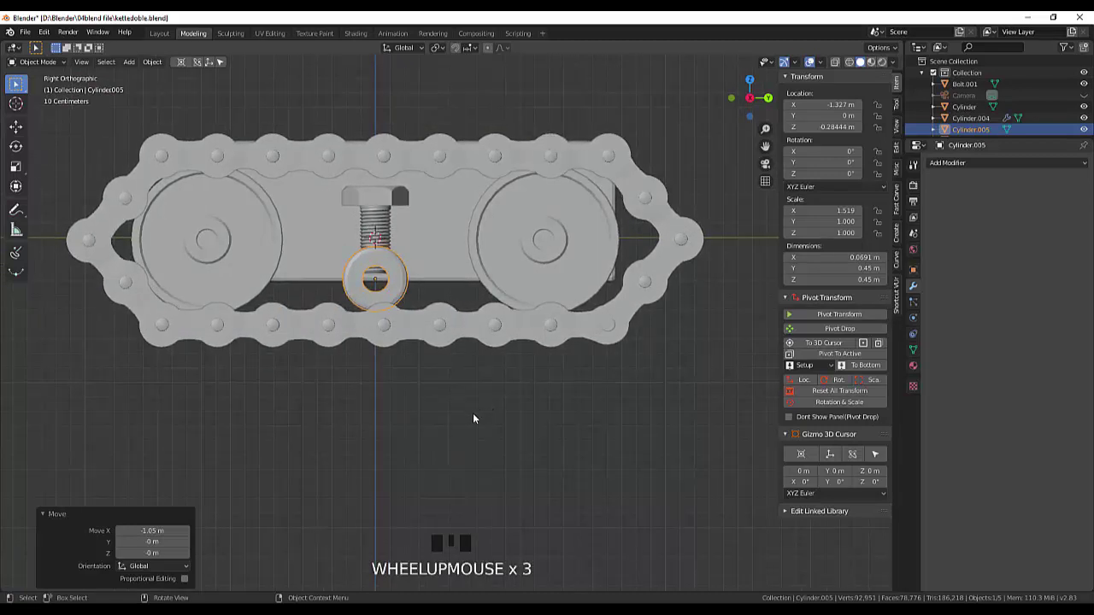
left_click(384, 199)
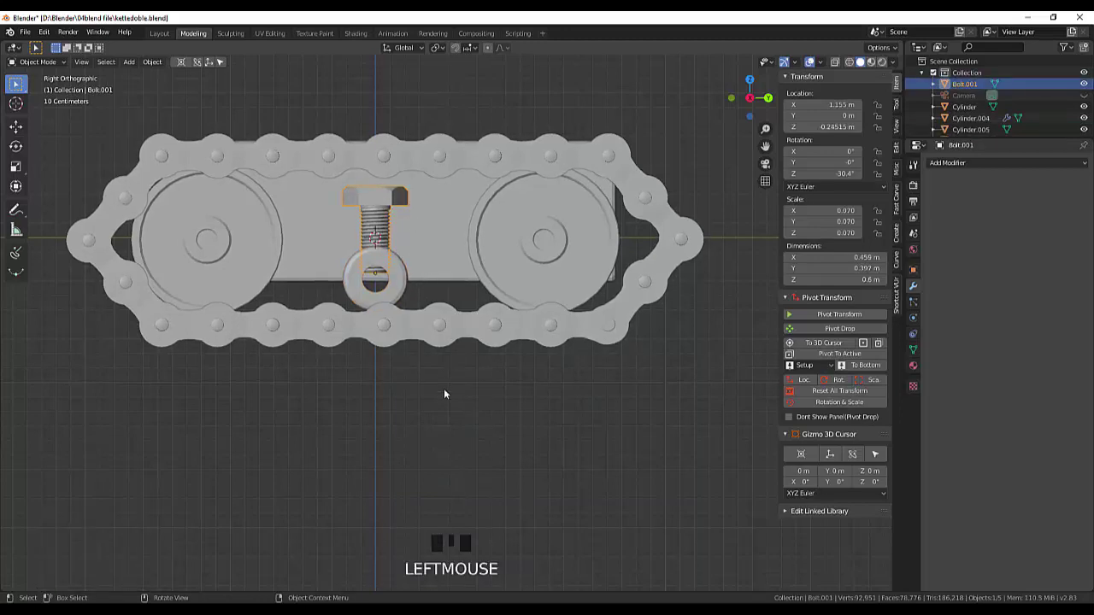
Select the washer and the bolt together with the bolt as the active object.
left_click(448, 399)
left_click_drag(425, 228, 435, 236)
scroll("down", 3)
left_click(433, 256)
left_click(444, 331)
left_click_drag(445, 331, 484, 338)
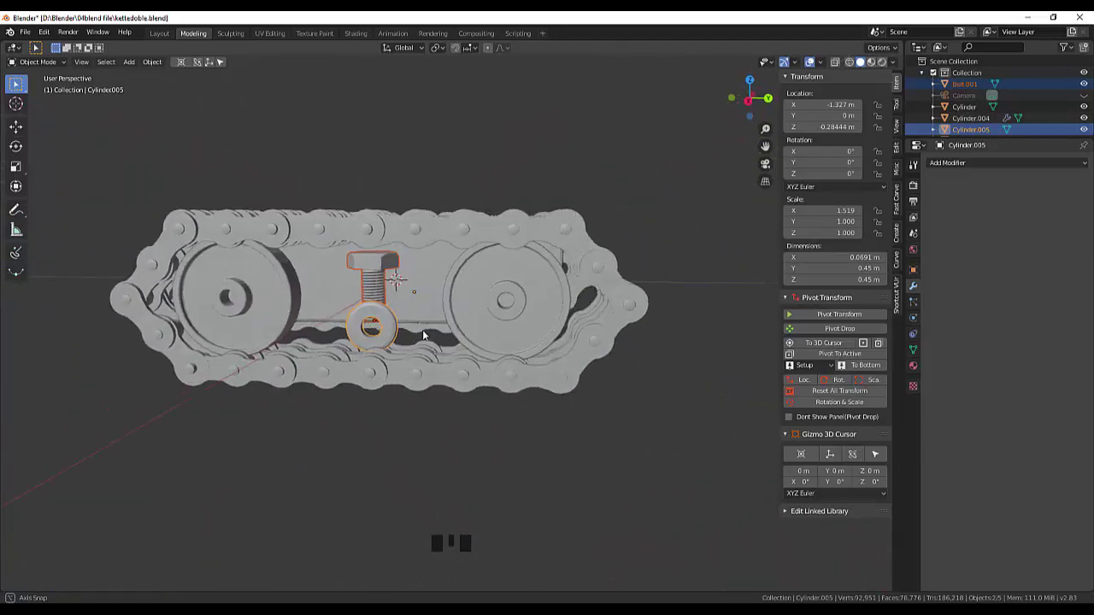
left_click(430, 351)
left_click_drag(563, 472, 703, 431)
left_click_drag(704, 432, 412, 311)
left_click(413, 311)
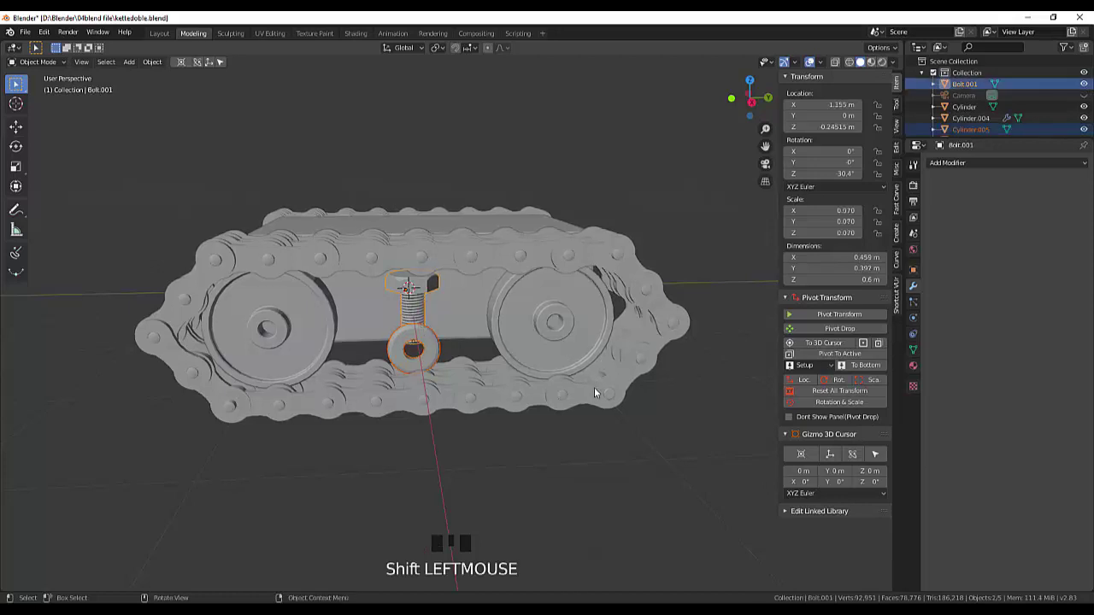
Join the washer into Bolt.001 as a single object and reselect the combined bolt.
key("ctrl+j")
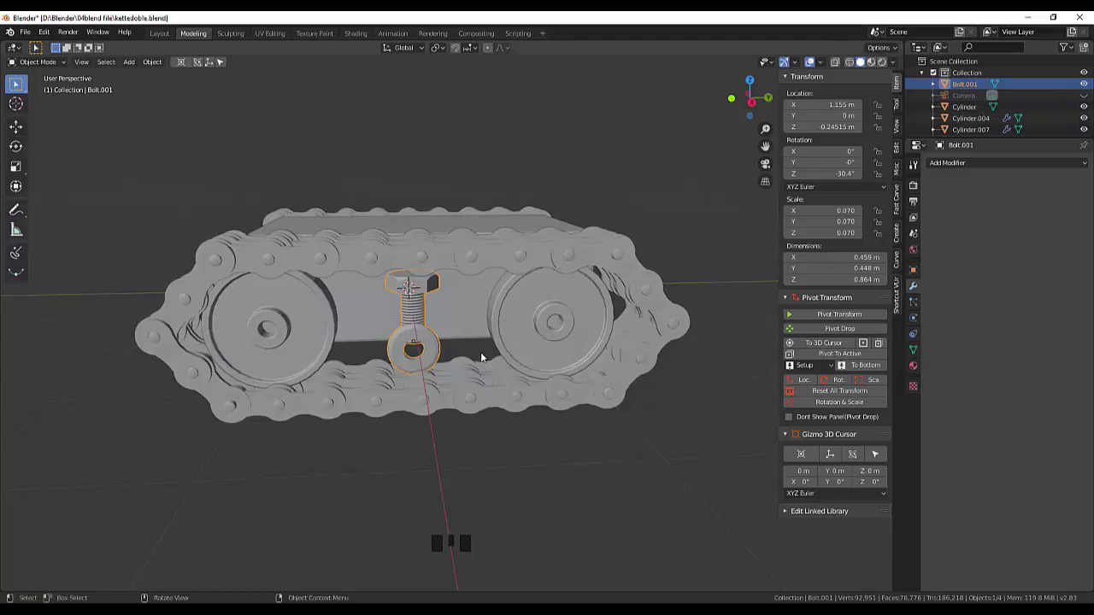
left_click(459, 433)
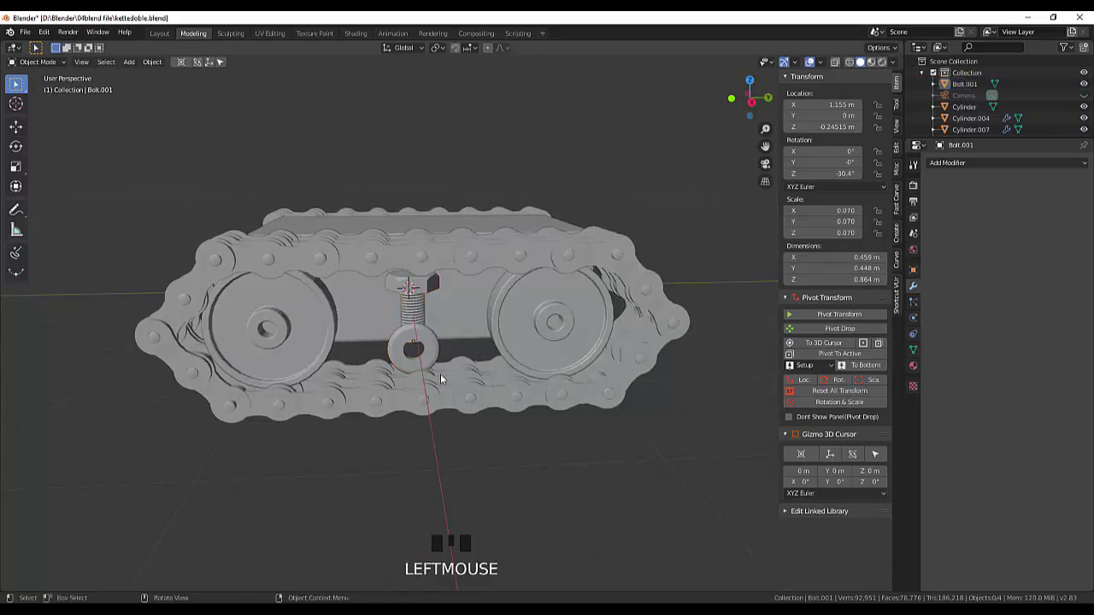
left_click(434, 354)
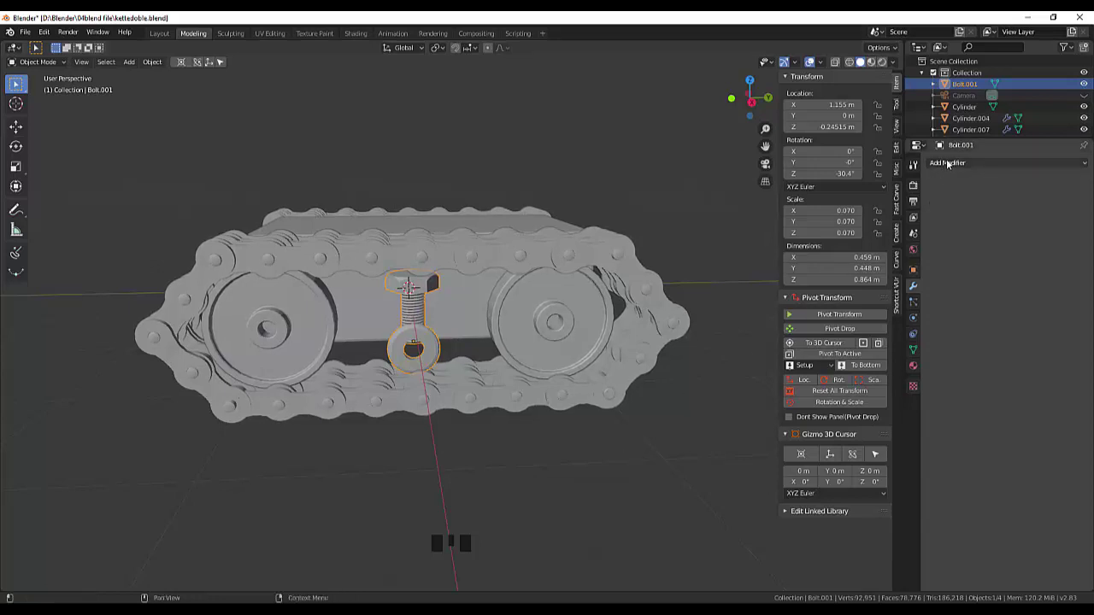
Add an Array modifier to Bolt.001 with a fixed count of 2 and zero relative offsets.
left_click_drag(949, 165, 710, 323)
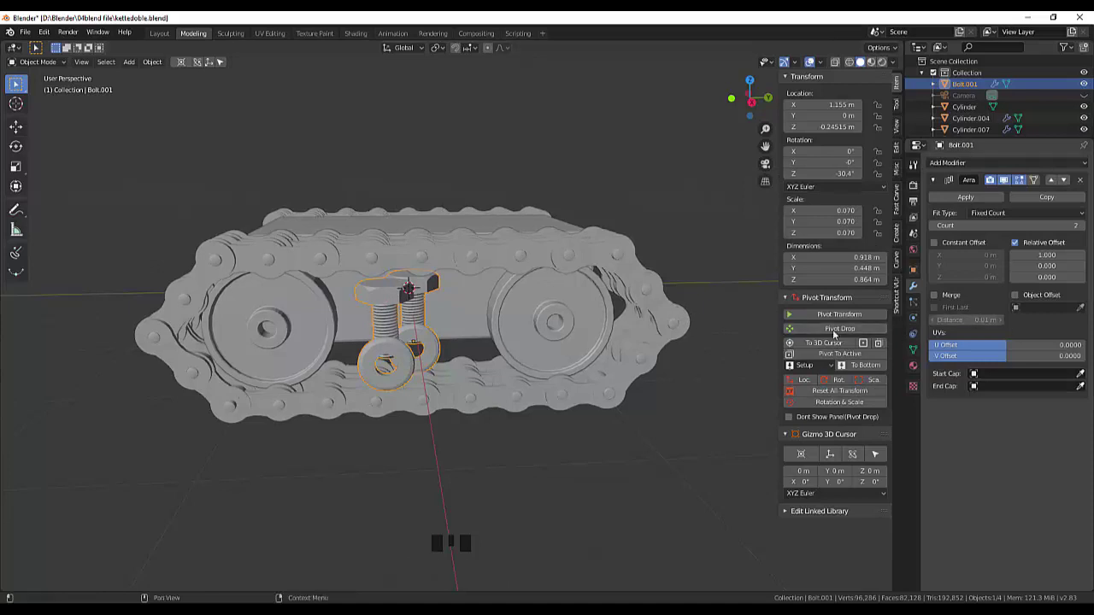
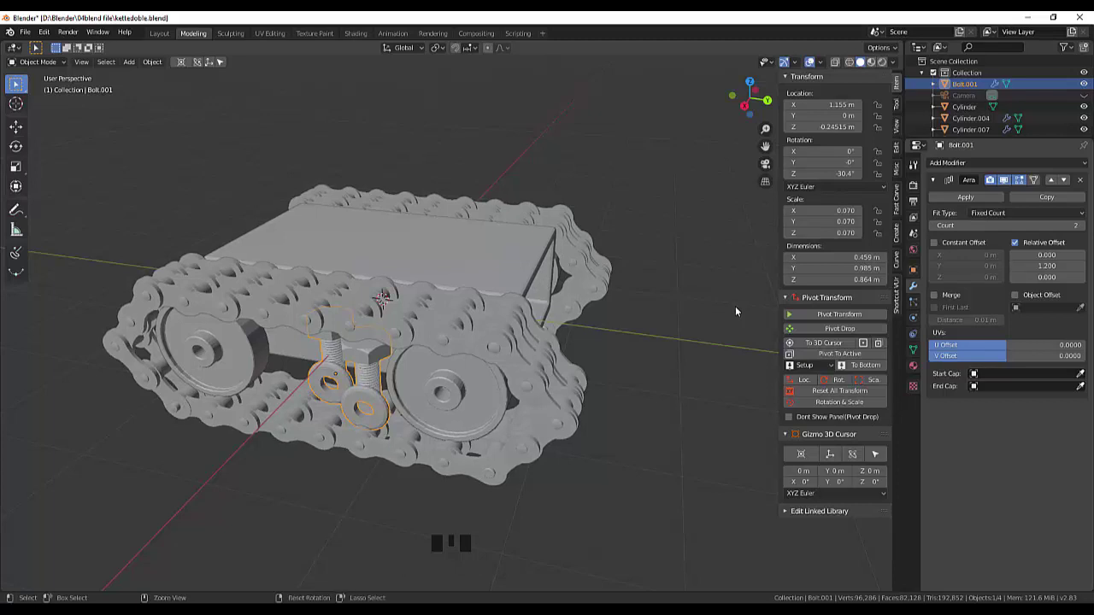
key("ctrl+z")
left_click(699, 416)
left_click_drag(701, 399, 549, 285)
left_click(550, 285)
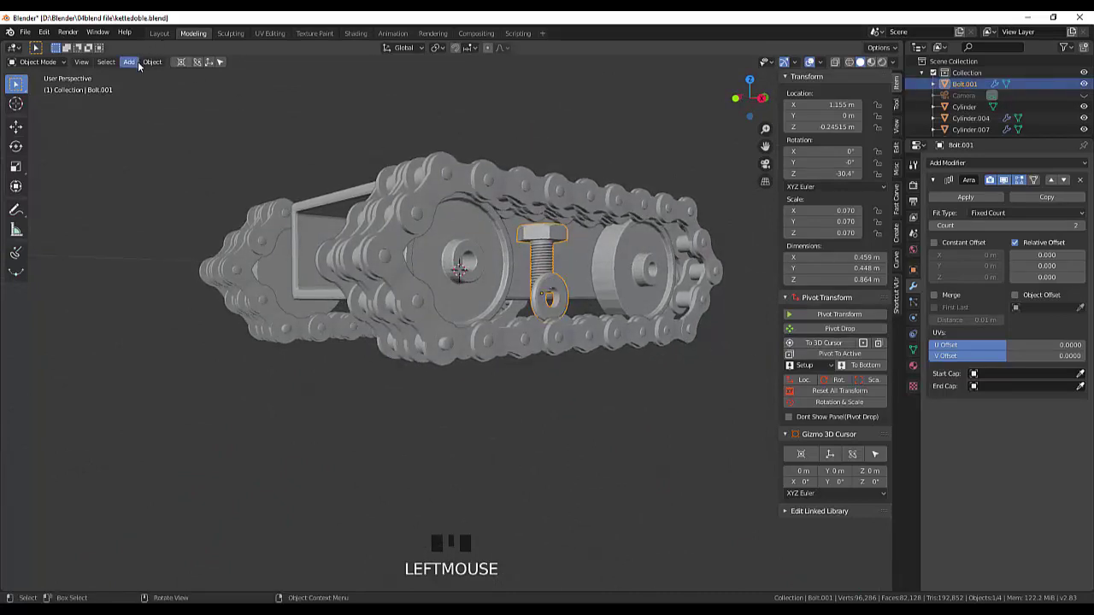
Apply All Transforms to Bolt.001 so it reads zero location and rotation with unit scale.
left_click_drag(155, 69, 299, 105)
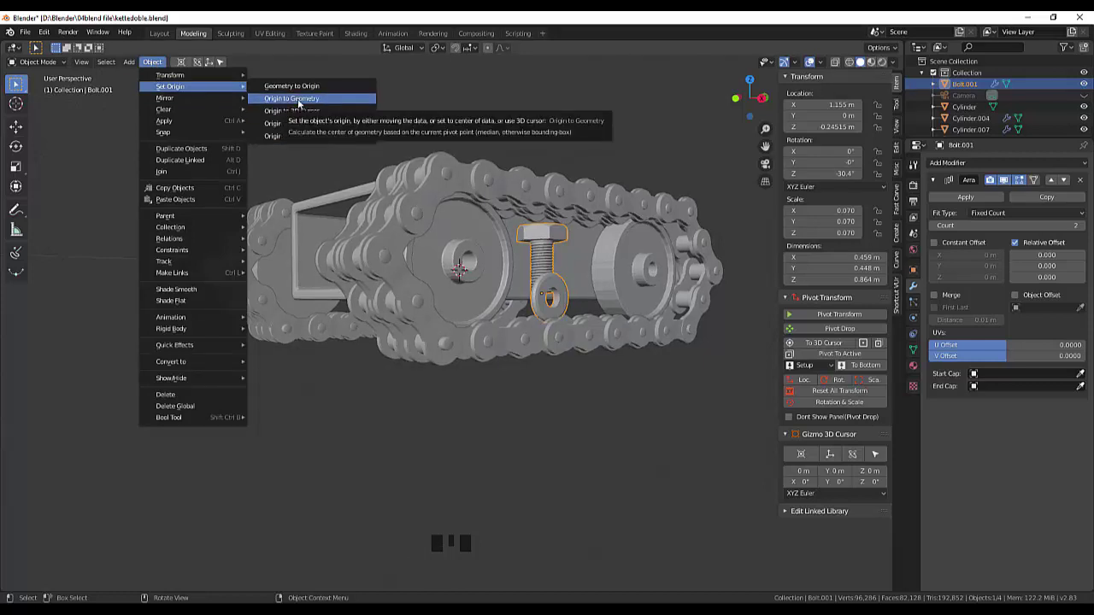
left_click_drag(656, 396, 804, 359)
left_click(800, 394)
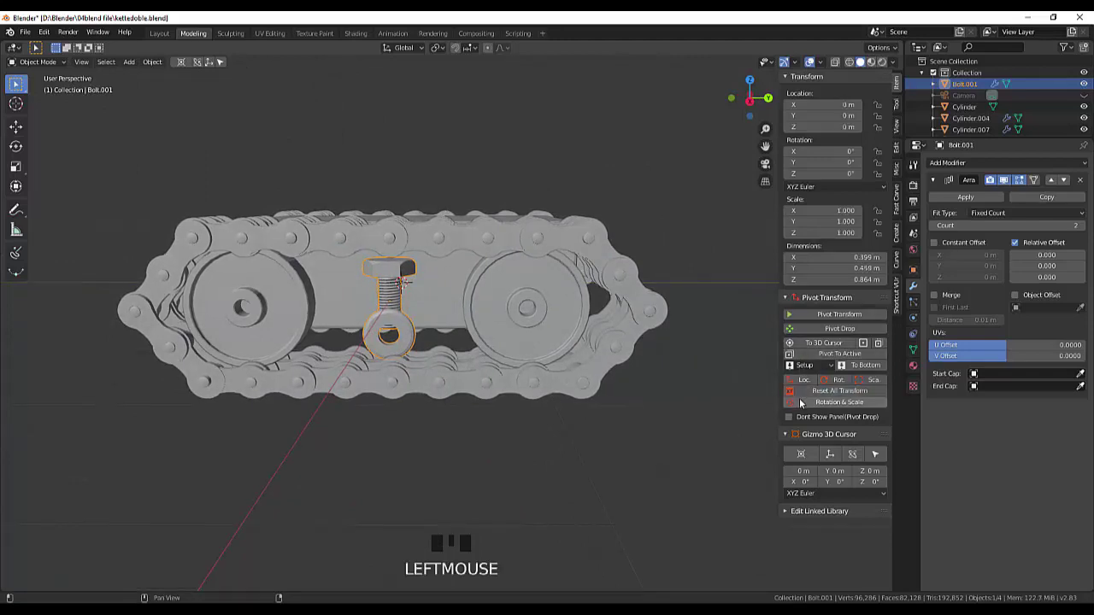
Set Bolt.001's origin to its geometry and the Array relative Y offset to 1.0.
left_click_drag(658, 371, 178, 64)
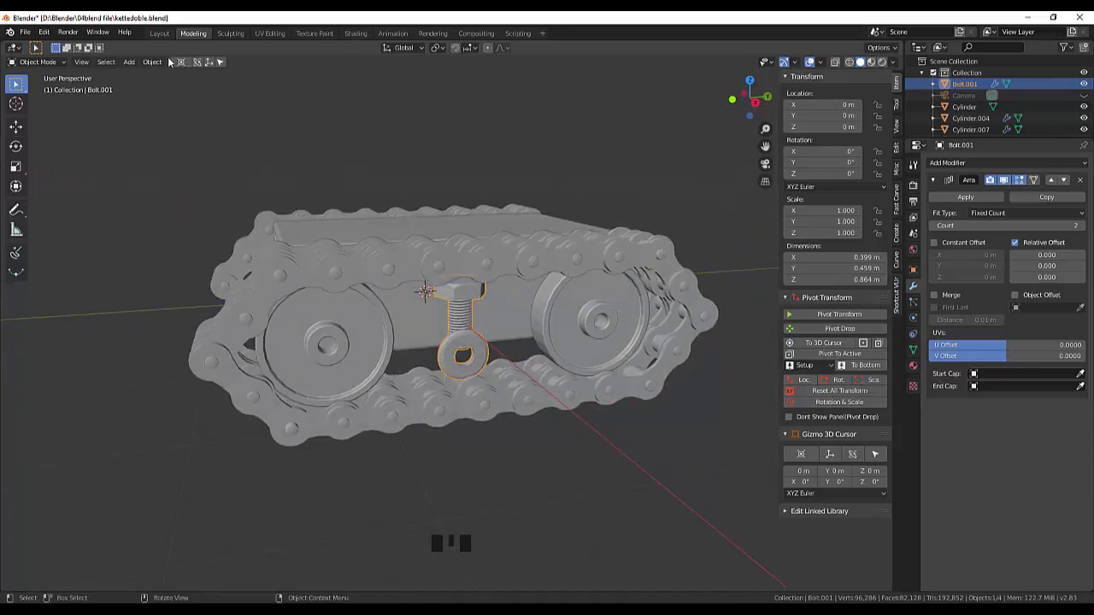
left_click_drag(157, 64, 668, 397)
left_click_drag(668, 399, 1065, 235)
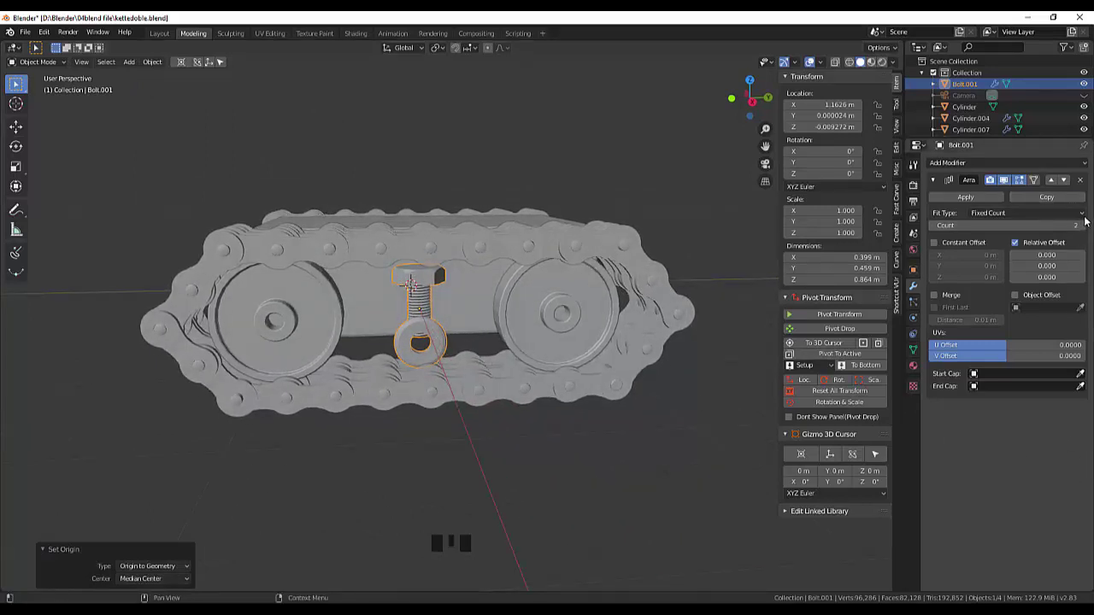
left_click(1082, 186)
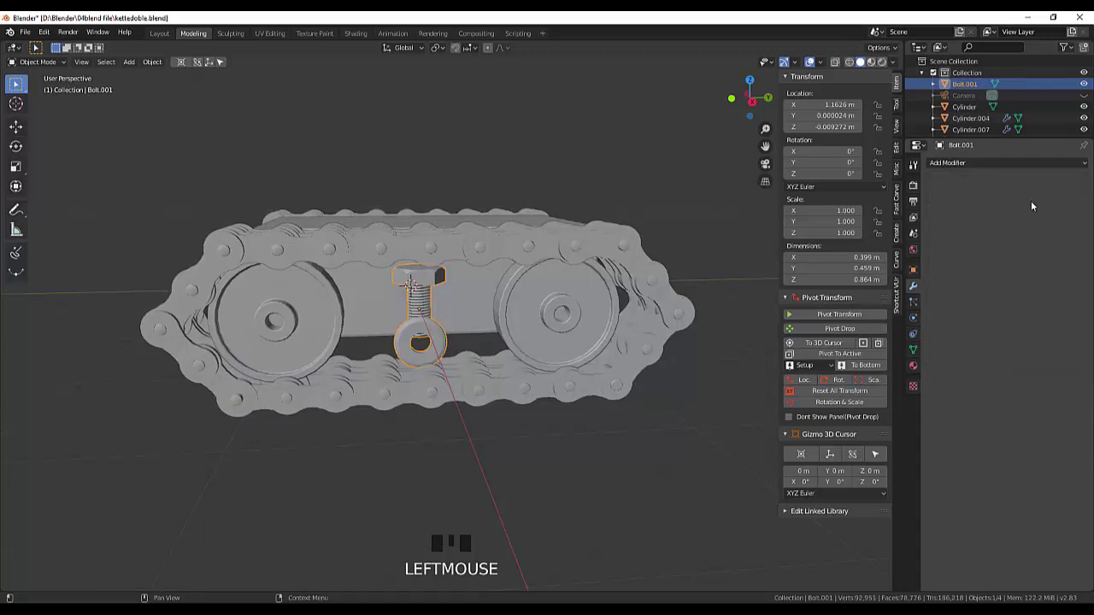
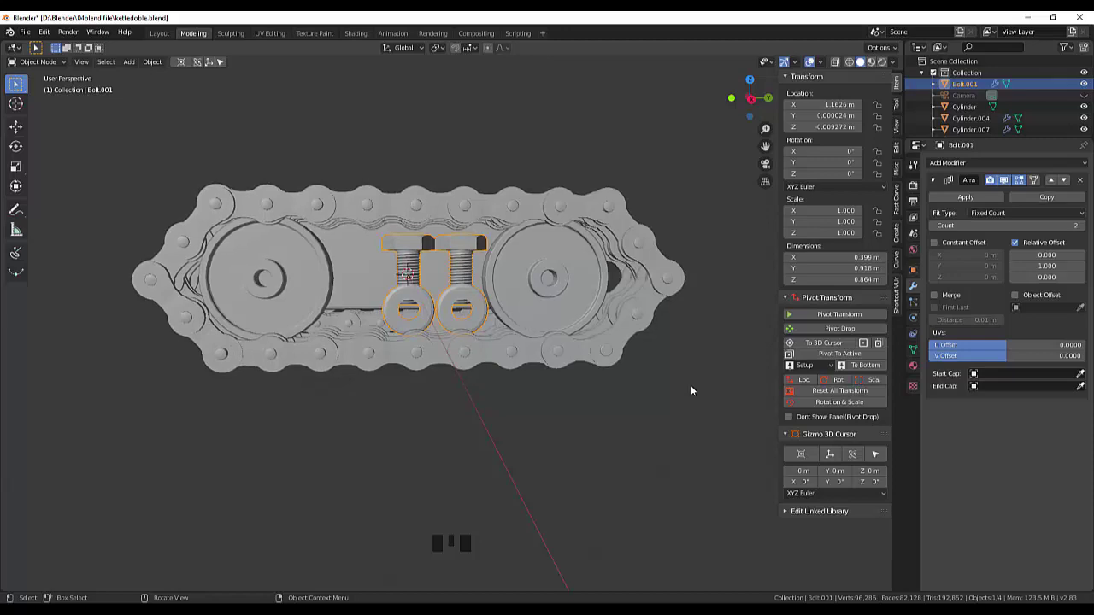
Orbit around the track and select the wheels object.
left_click_drag(695, 390, 703, 396)
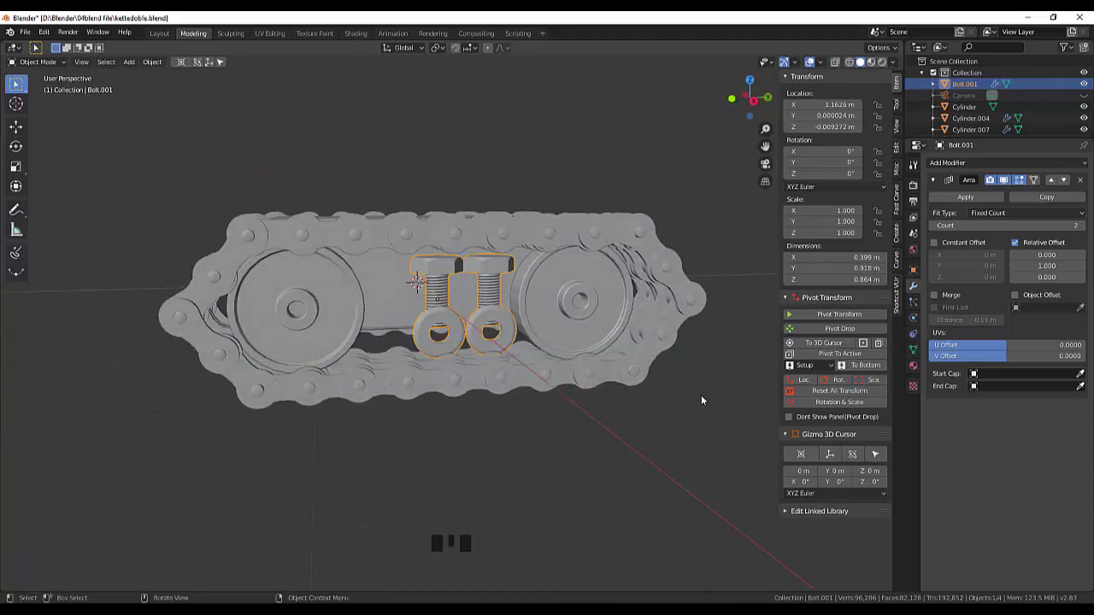
left_click_drag(701, 401, 553, 327)
left_click(553, 327)
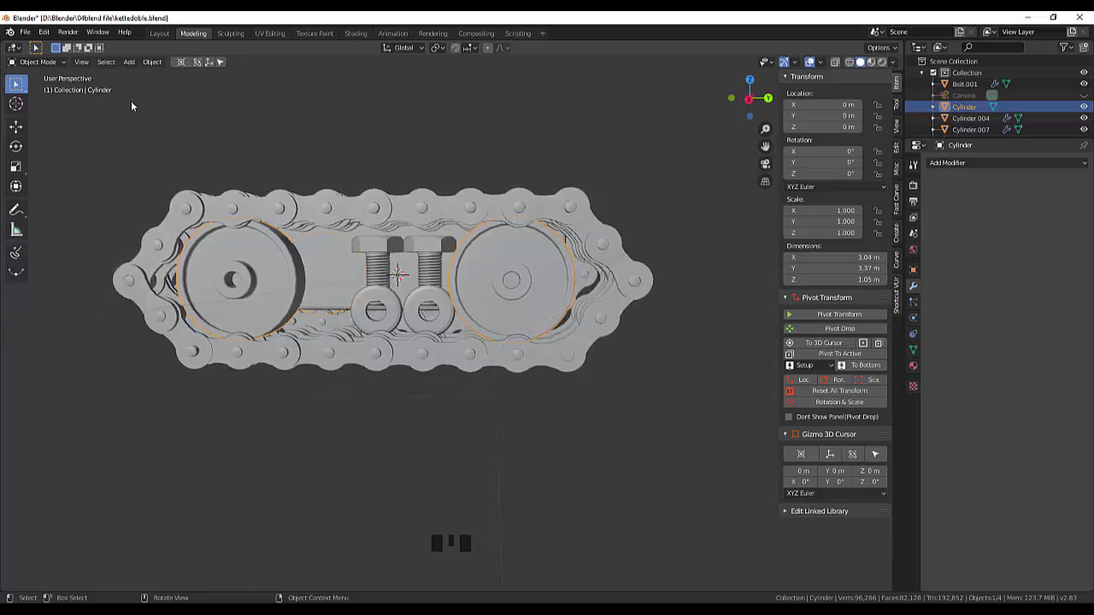
Switch to Right Ortho view of the track with the Cylinder wheel object current.
key("KP_3")
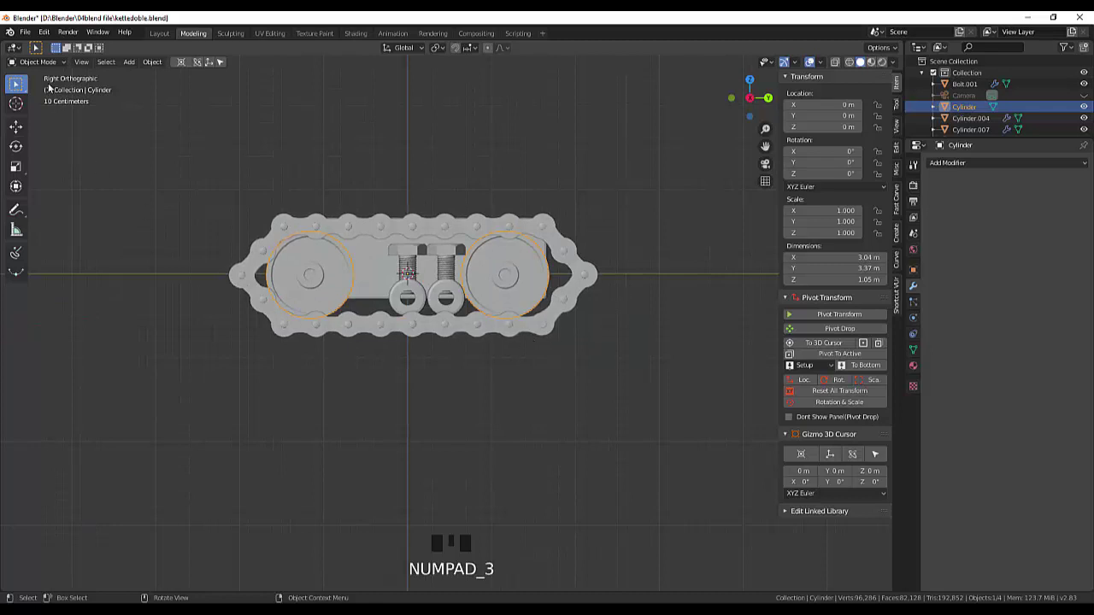
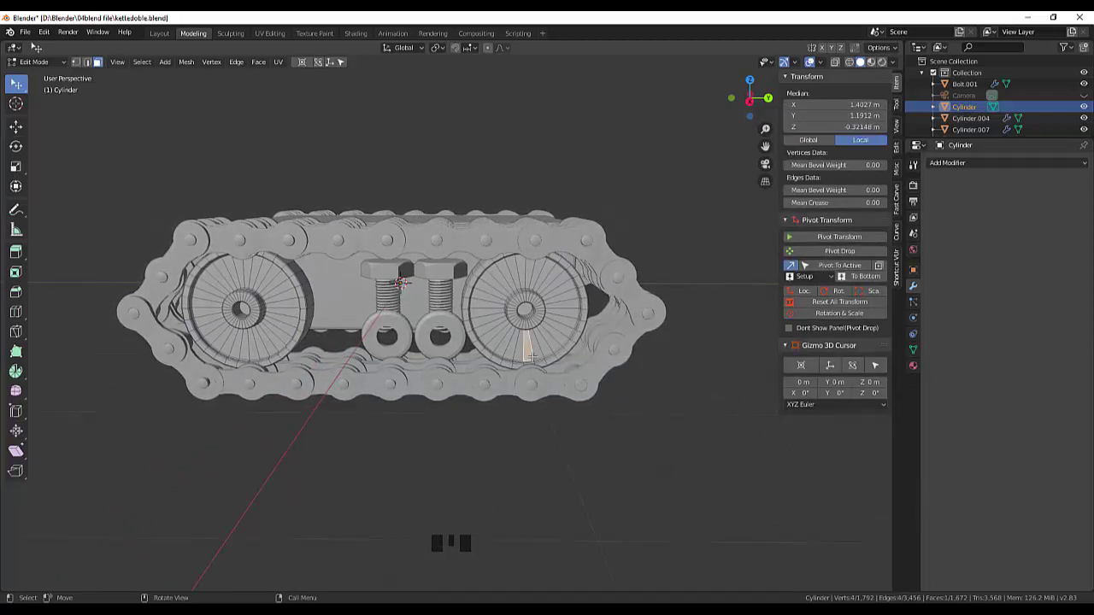
In local view box-select the whole right wheel with X-ray, 896 of 1,792 vertices, then exit local view.
key("KP_Divide")
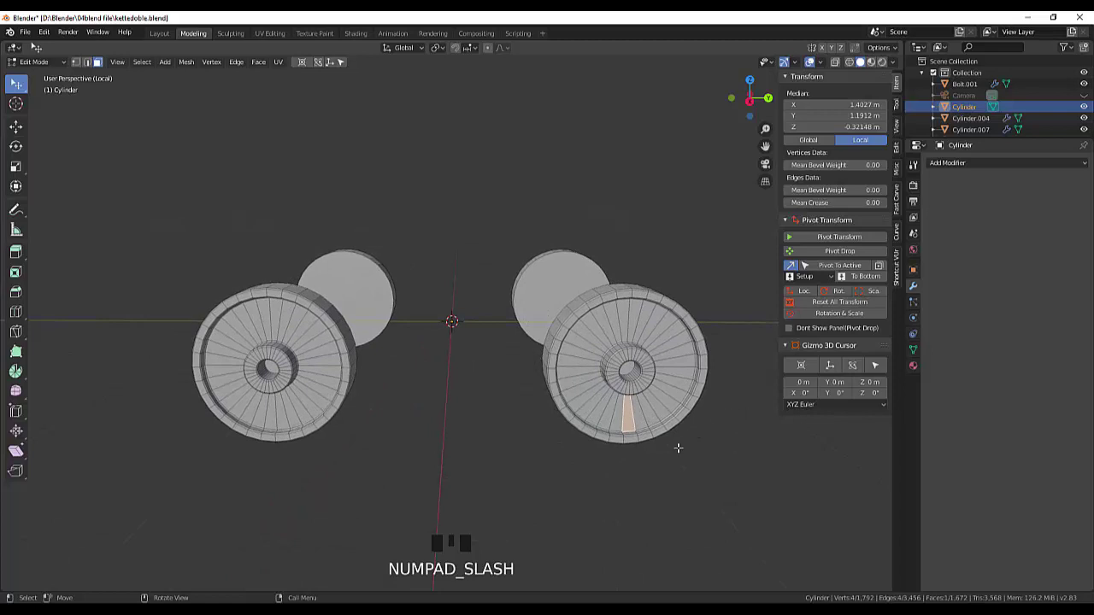
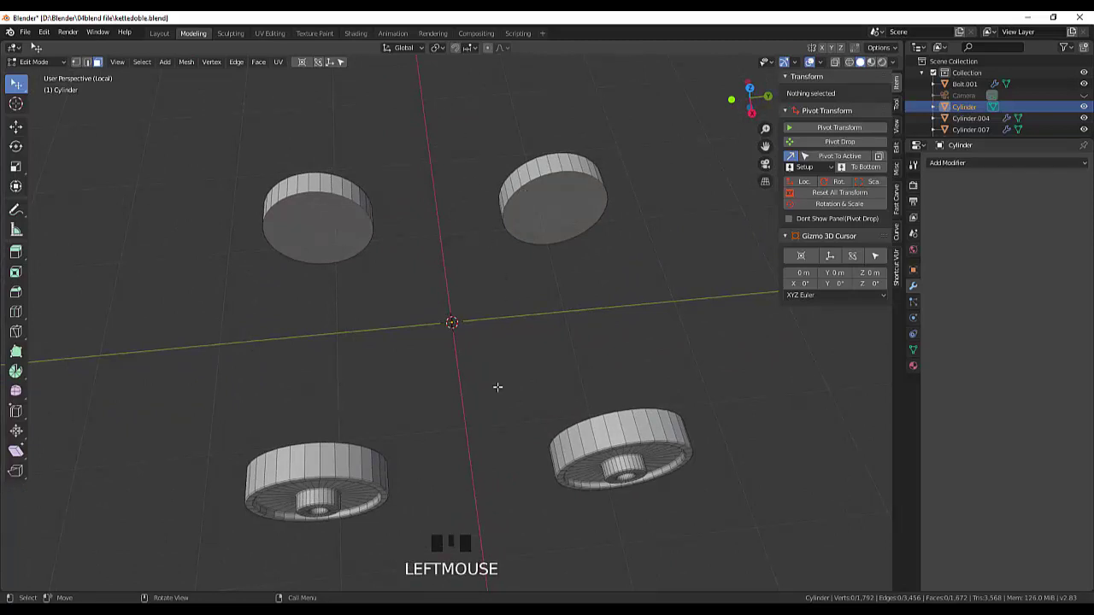
left_click_drag(23, 87, 447, 133)
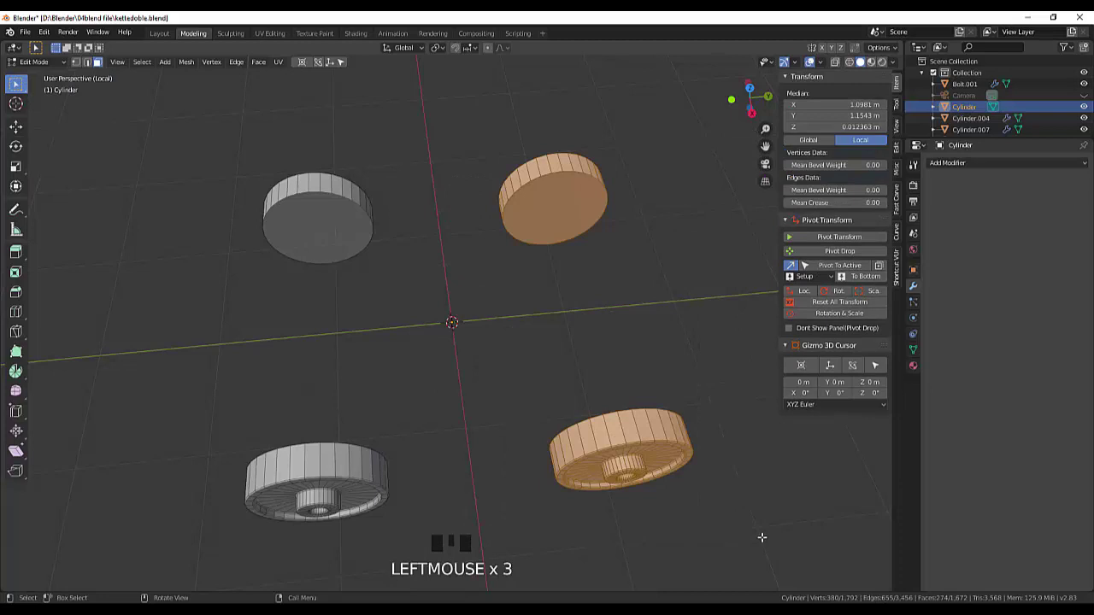
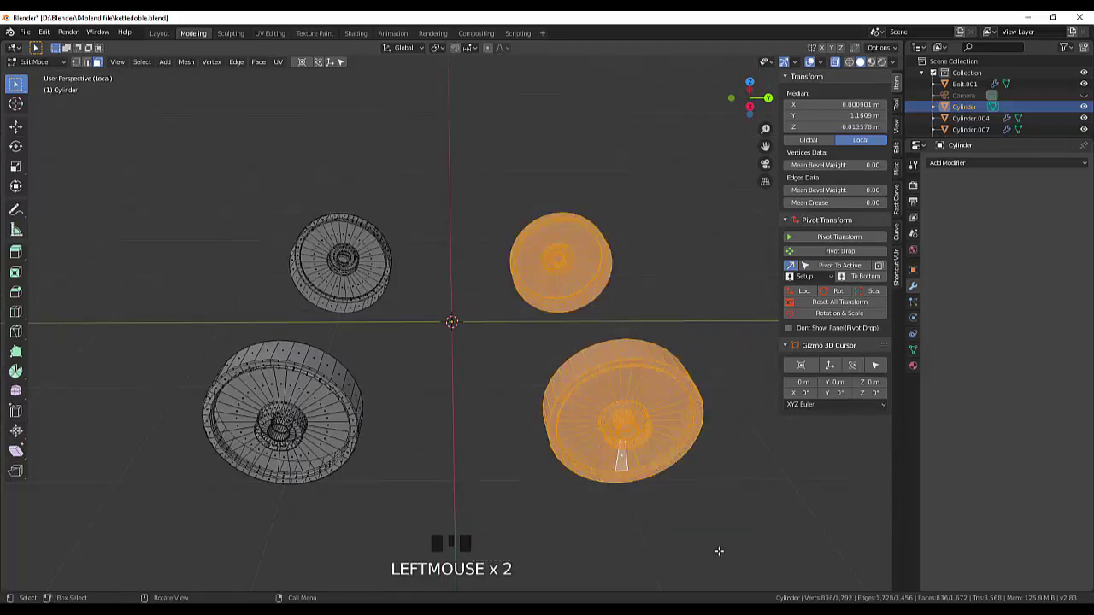
left_click(861, 65)
left_click(838, 66)
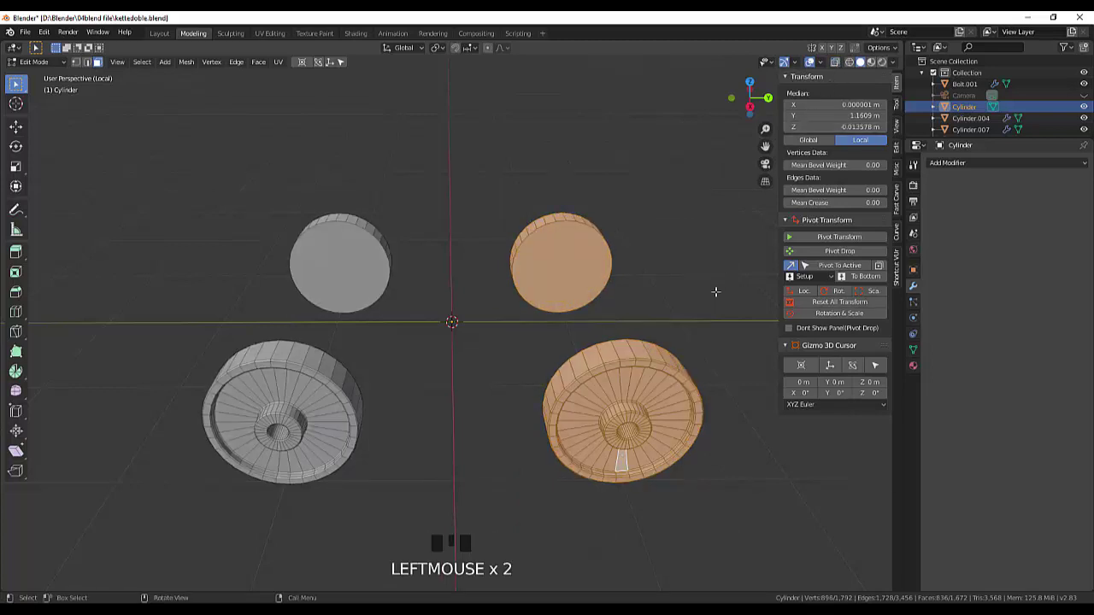
key("KP_Divide")
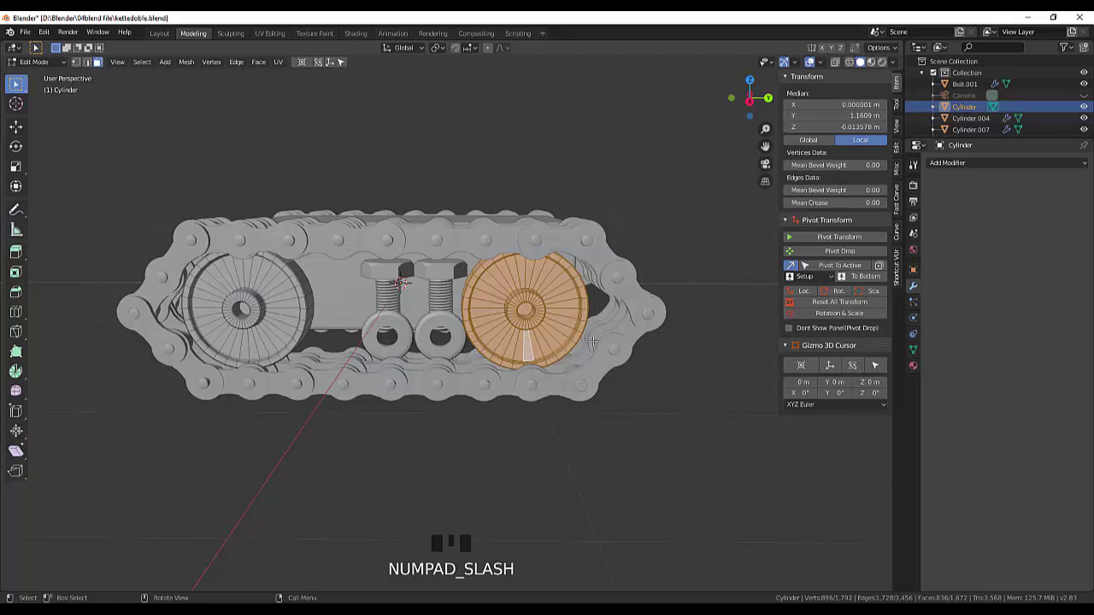
Slide the right-hand wheel along local Y toward the track end and deselect the mesh.
key("KP_3")
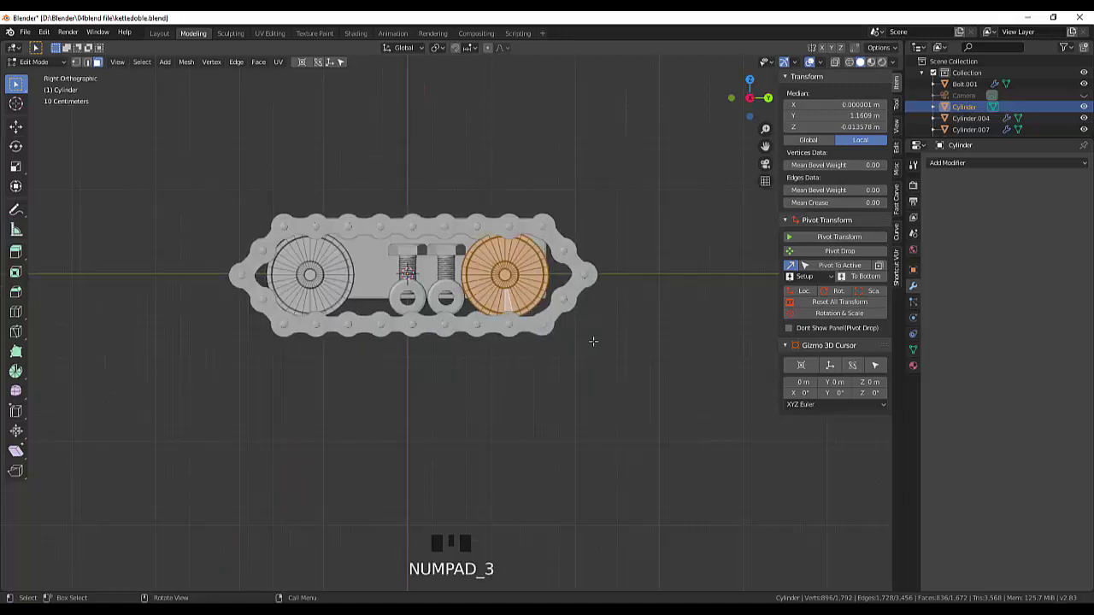
key("g")
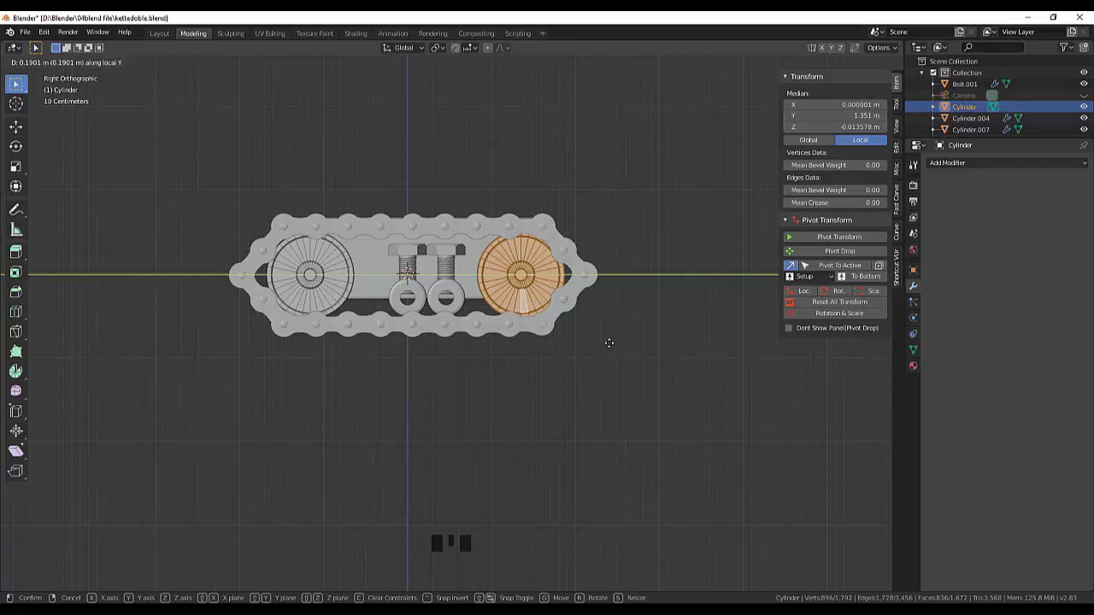
left_click(628, 425)
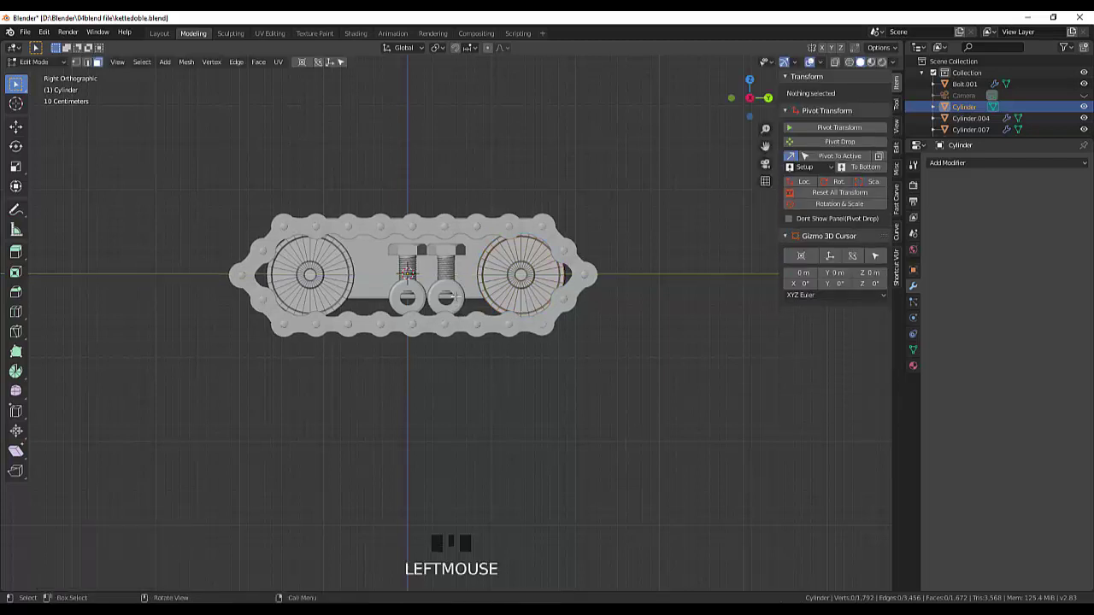
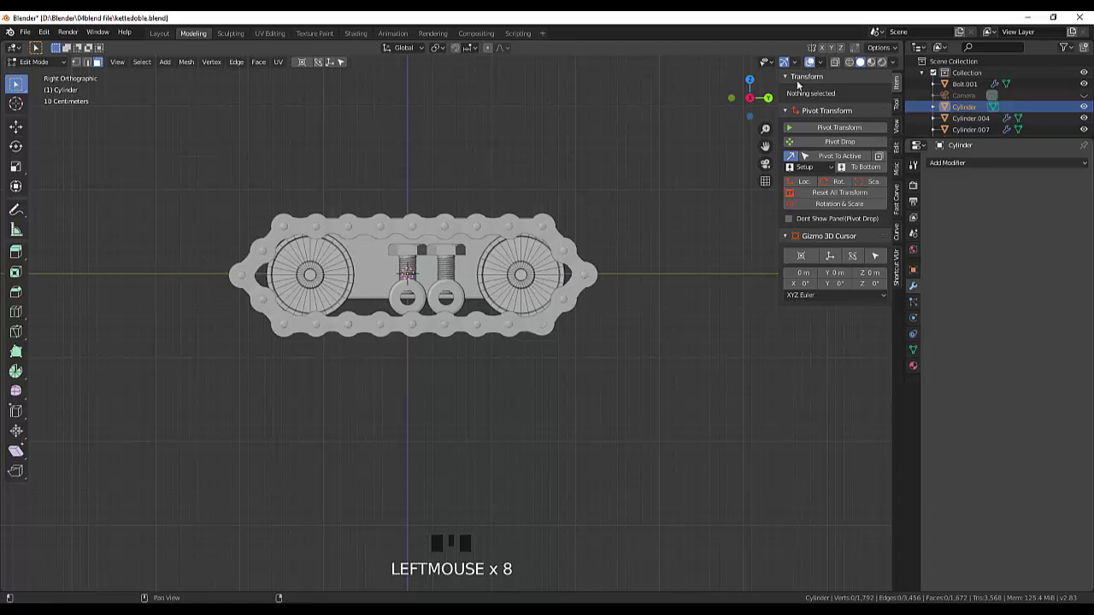
left_click(814, 65)
left_click(814, 66)
left_click(860, 68)
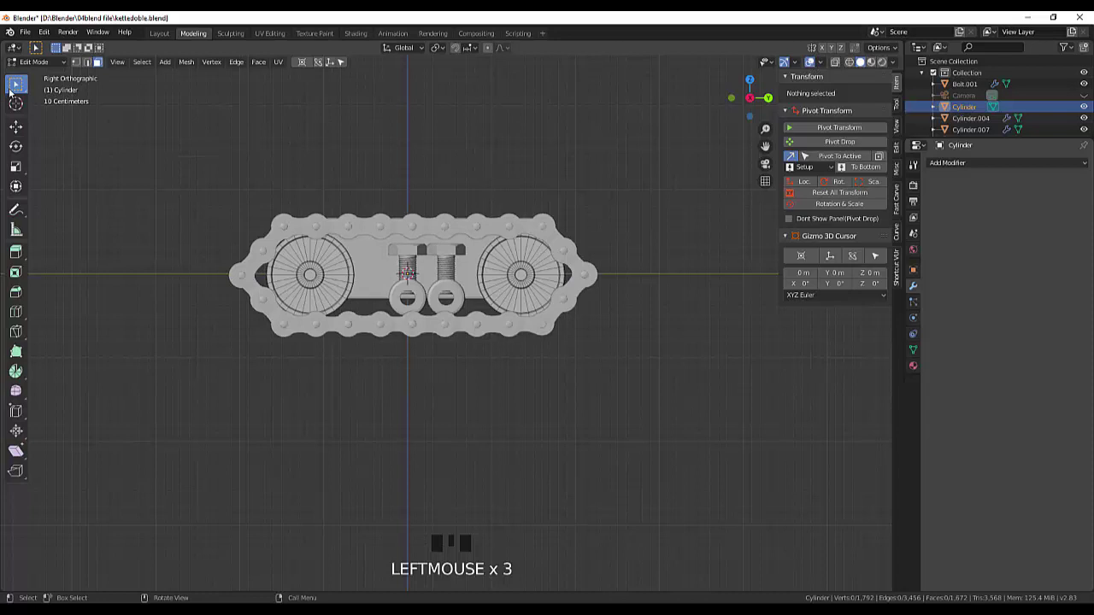
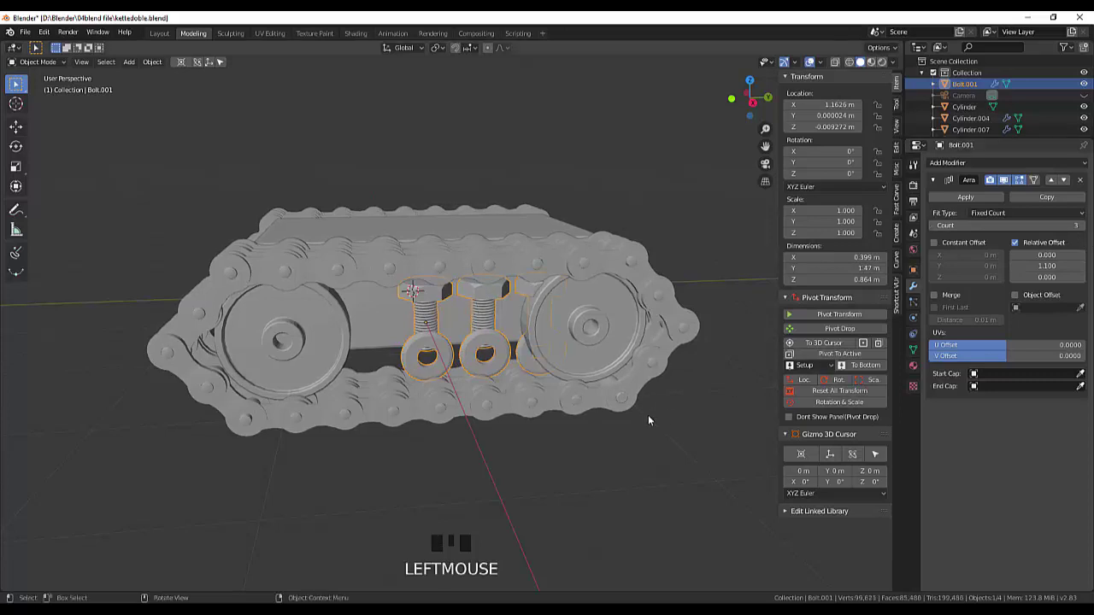
Move Bolt.001 about -0.41 m along Y so the three-bolt row sits evenly between the wheels.
scroll("down", 3)
scroll("up", 3)
left_click_drag(598, 390, 455, 312)
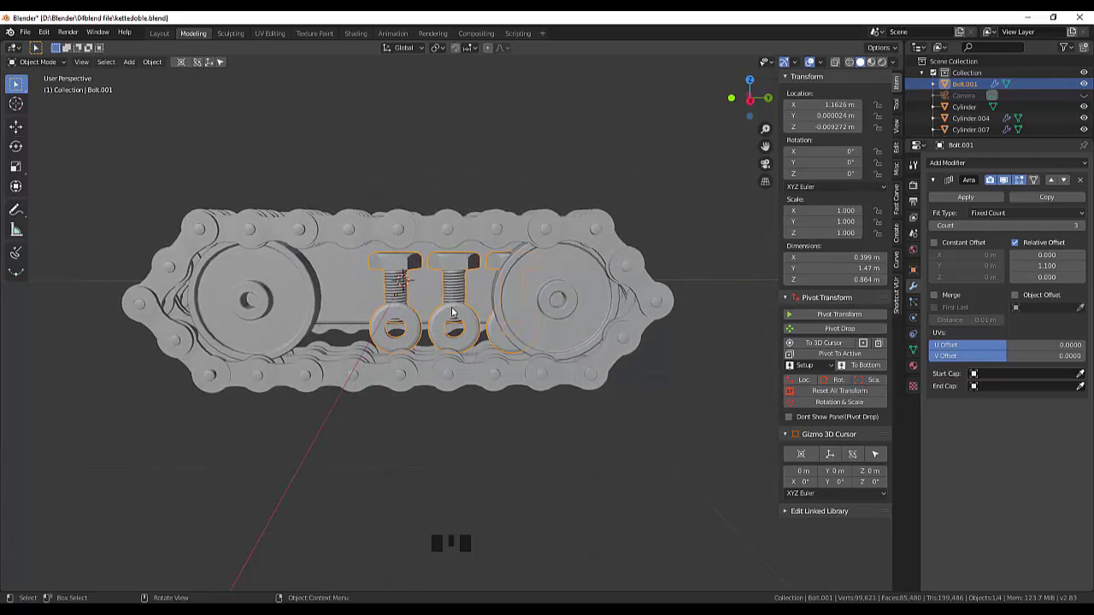
key("g")
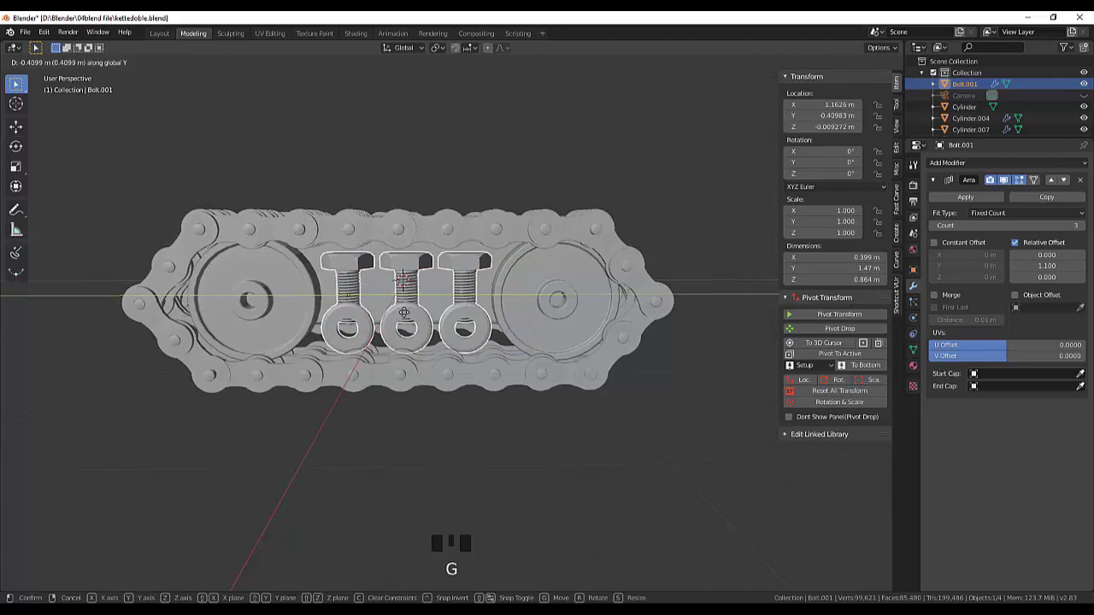
left_click_drag(602, 357, 532, 346)
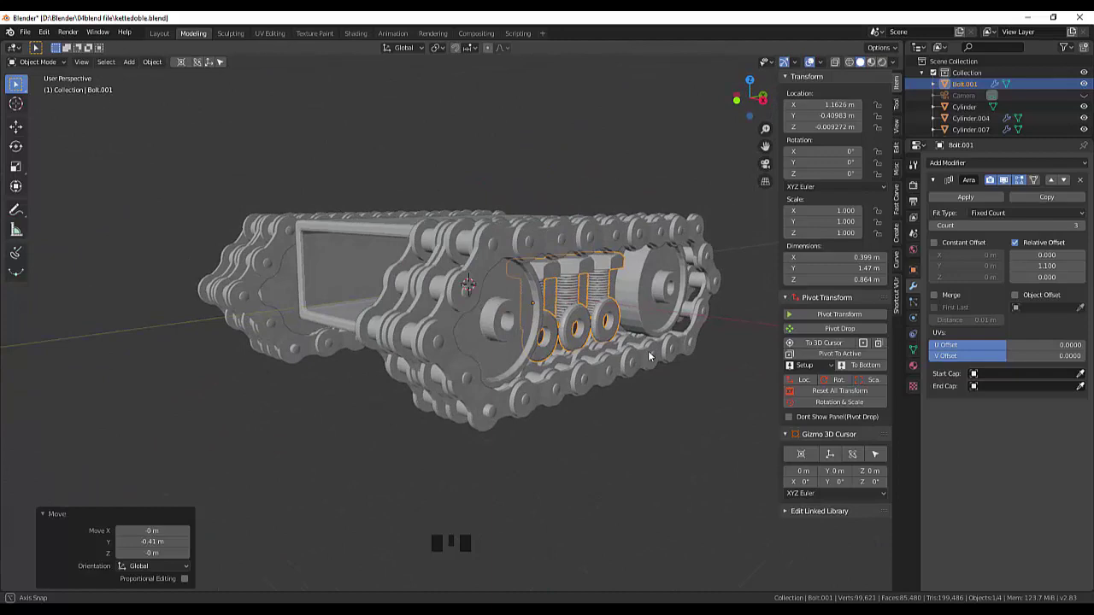
scroll("down", 3)
left_click_drag(581, 419, 599, 420)
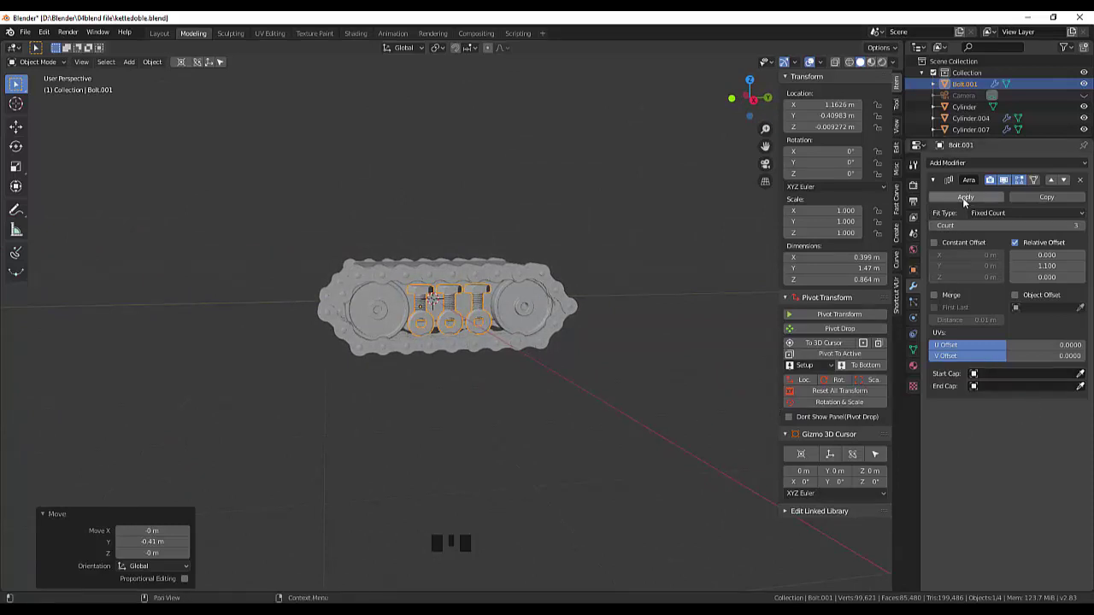
Apply the three-bolt Array modifier and add a Mirror modifier to Bolt.001.
left_click(965, 205)
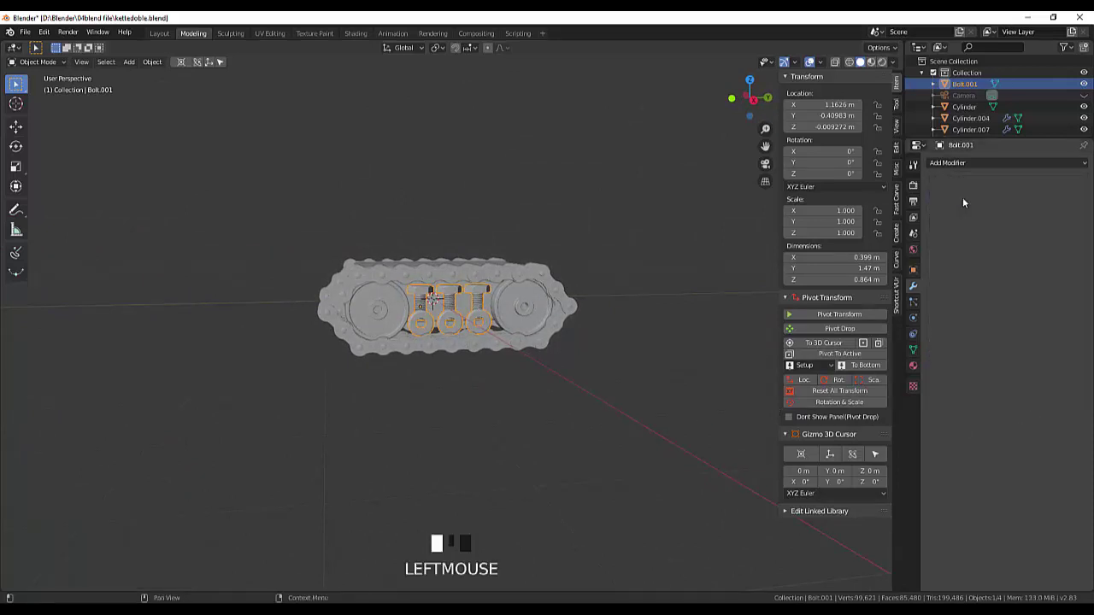
left_click_drag(579, 384, 955, 167)
left_click_drag(955, 169, 859, 279)
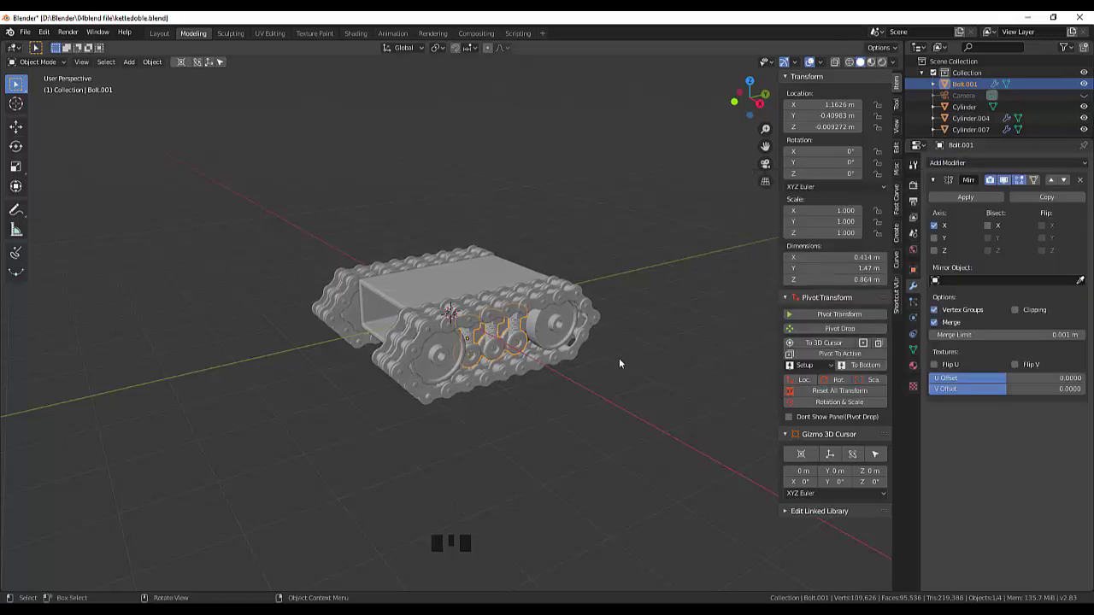
left_click_drag(634, 348, 544, 364)
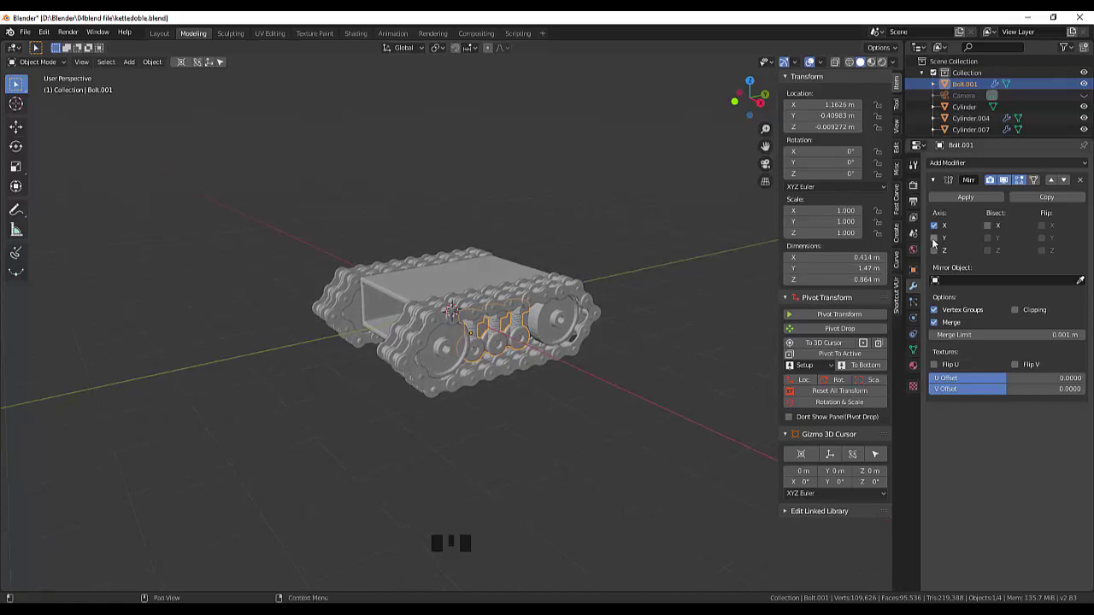
Test the Mirror X, Y and Z axes and leave all mirror axes switched off.
left_click(937, 244)
left_click(940, 230)
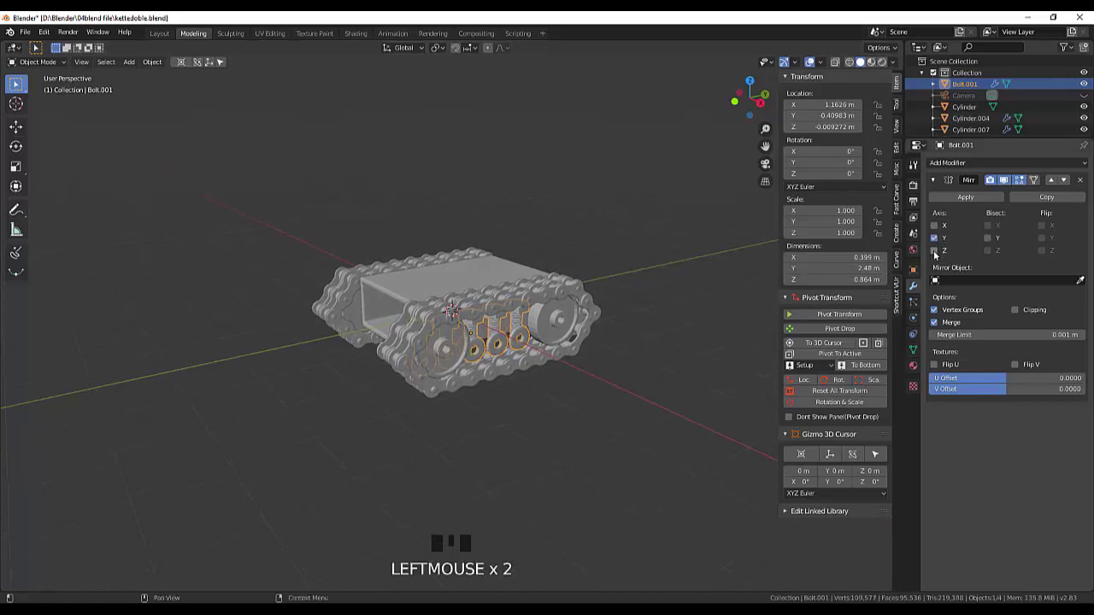
left_click_drag(638, 294, 937, 255)
left_click(936, 255)
left_click(937, 239)
left_click_drag(735, 281, 939, 254)
left_click(939, 253)
left_click(937, 245)
left_click(937, 245)
left_click_drag(650, 386, 478, 328)
left_click(477, 327)
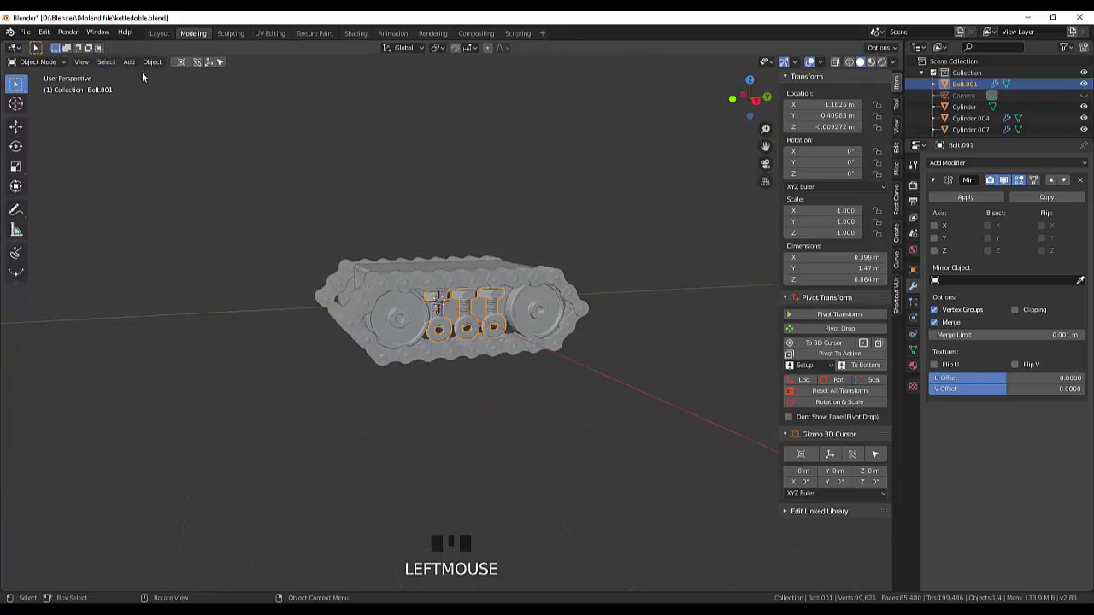
left_click_drag(150, 67, 312, 104)
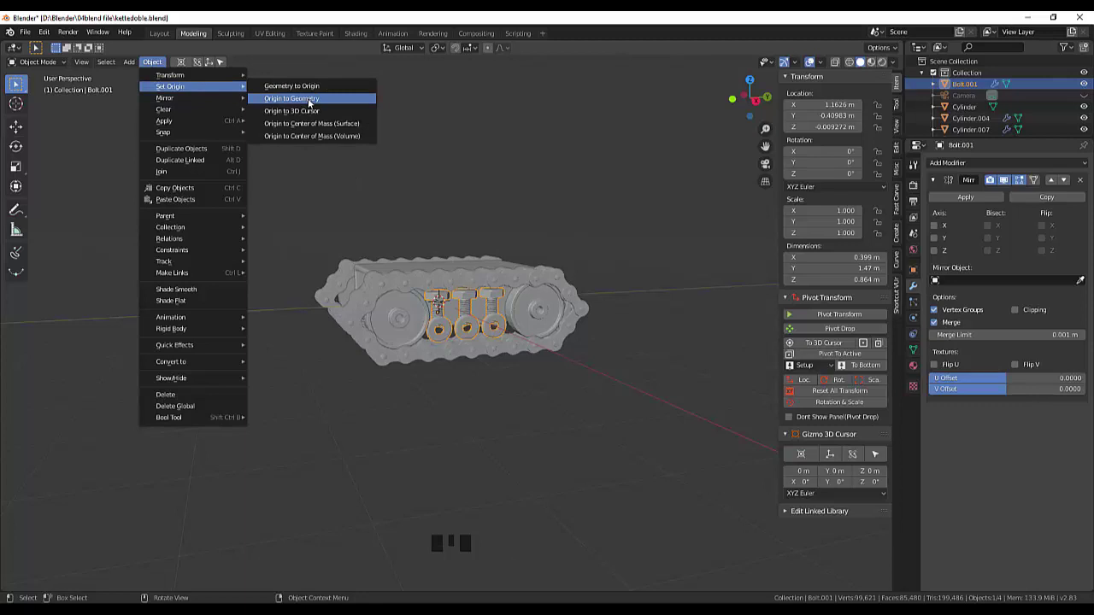
Set the bolts' origin to the 3D cursor at world centre and mirror them across the X axis.
left_click_drag(571, 231, 949, 239)
left_click(935, 256)
left_click(939, 256)
left_click(940, 240)
left_click(940, 240)
left_click(937, 227)
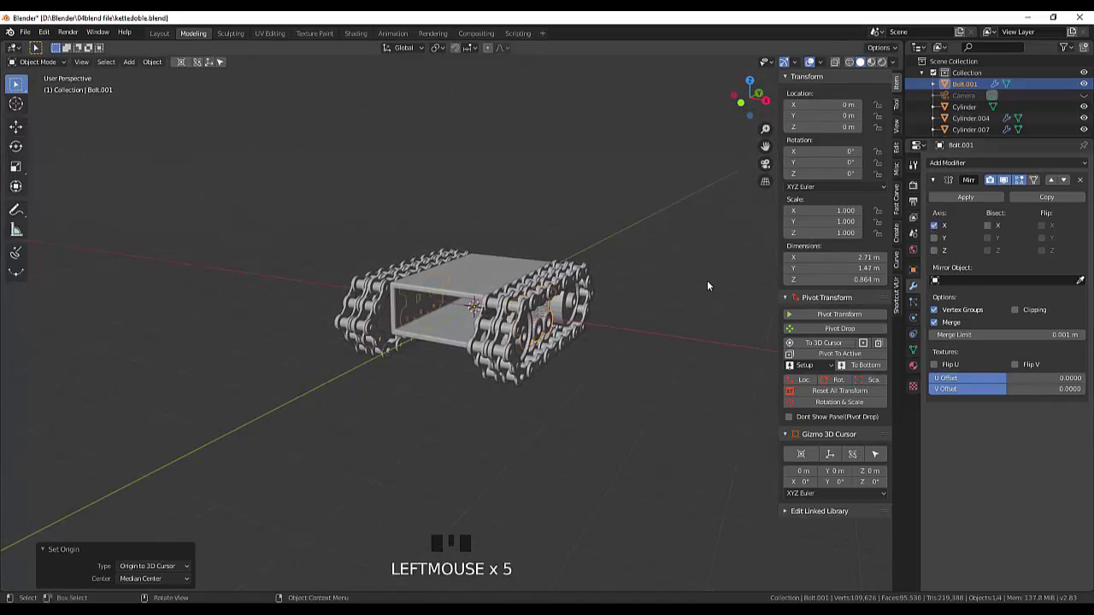
Apply Bolt.001's Mirror modifier permanently so bolts sit on both tracks.
left_click_drag(706, 288, 999, 243)
left_click(966, 203)
left_click(644, 429)
left_click_drag(662, 410, 392, 387)
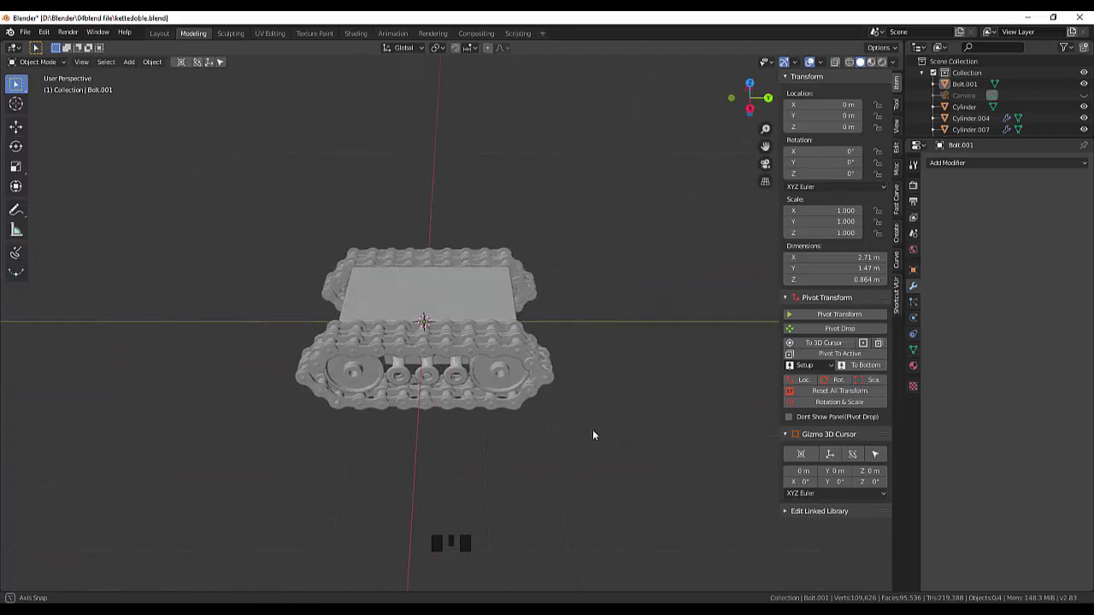
scroll("up", 3)
left_click_drag(573, 418, 3, 432)
scroll("down", 3)
left_click_drag(495, 430, 498, 460)
scroll("up", 3)
scroll("up", 3)
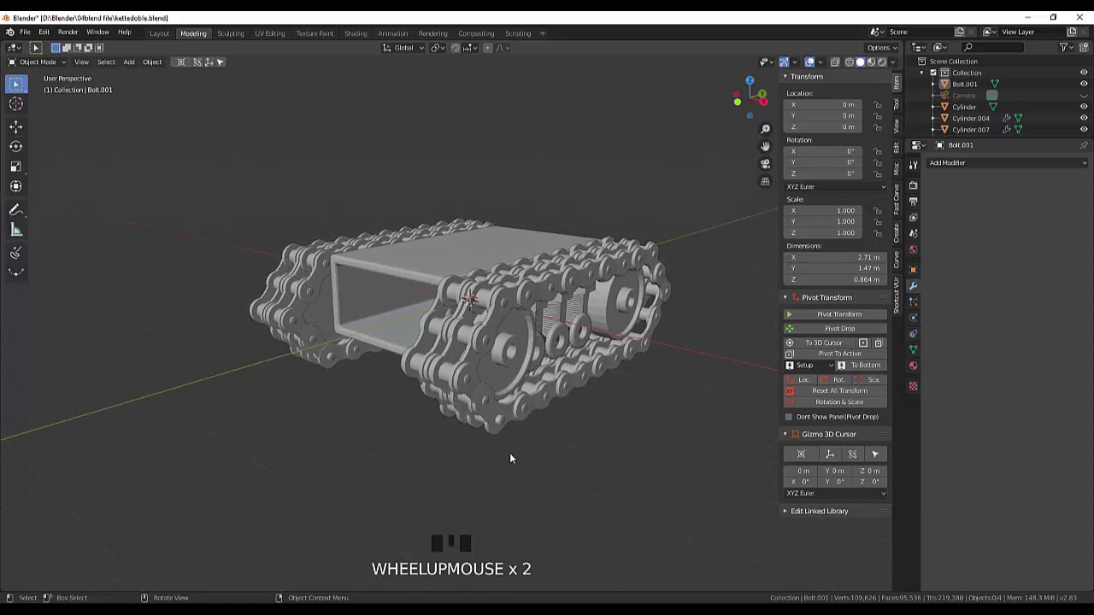
scroll("up", 3)
scroll("down", 3)
left_click_drag(588, 351, 538, 296)
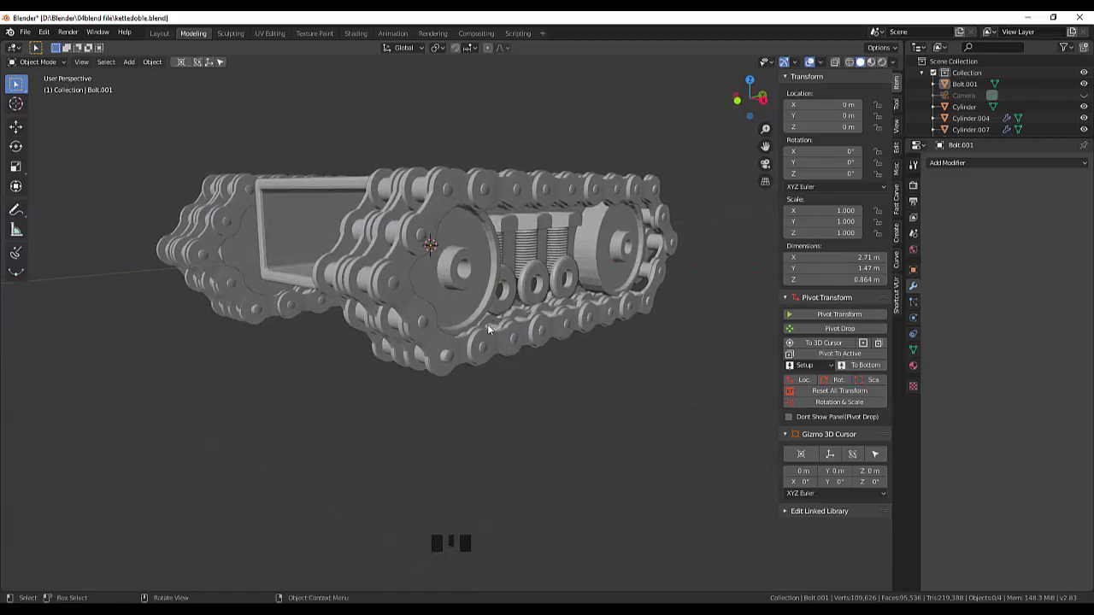